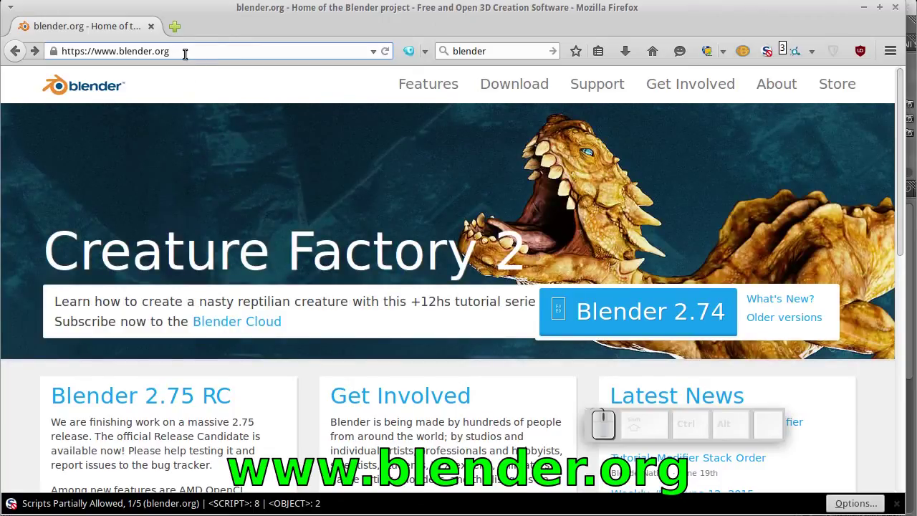
- Go to the Blender download page on blender.org and browse down to the platform options
drag(663, 252, 663, 252)
click(663, 253)
scroll(up, 3)
scroll(down, 3)
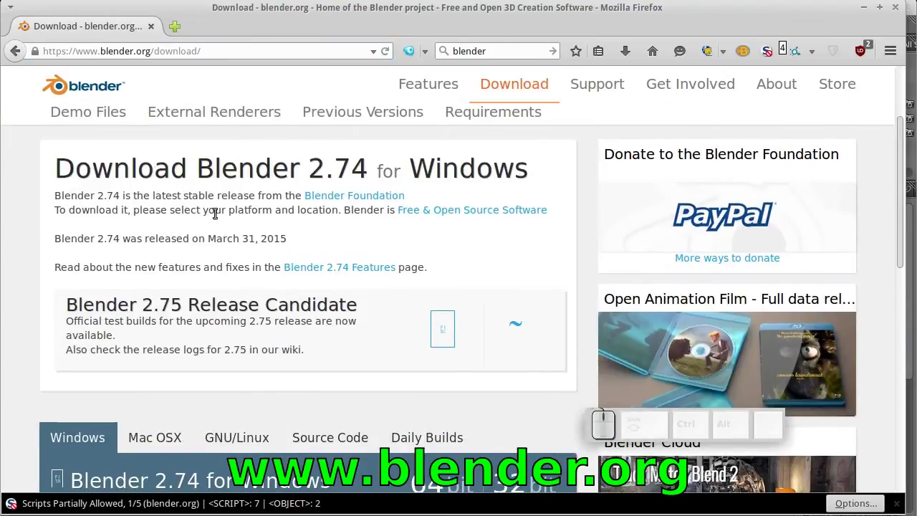
scroll(down, 3)
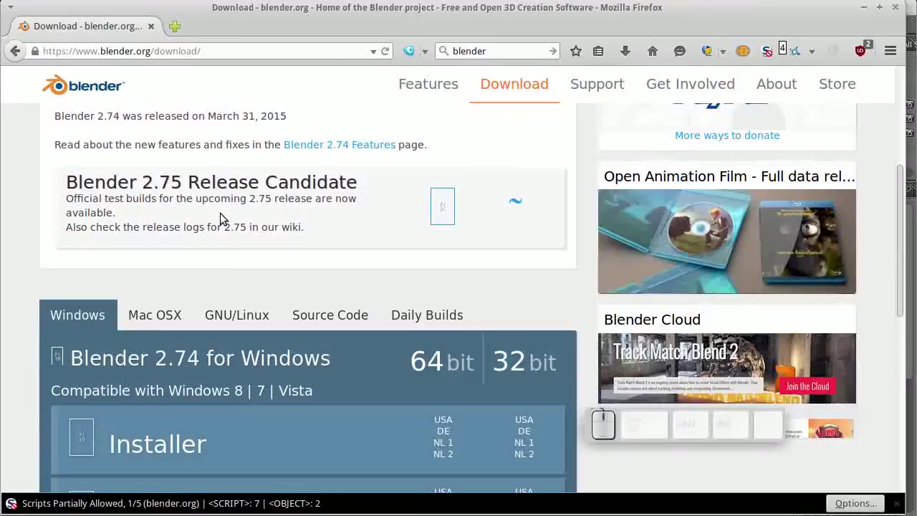
scroll(down, 3)
scroll(up, 3)
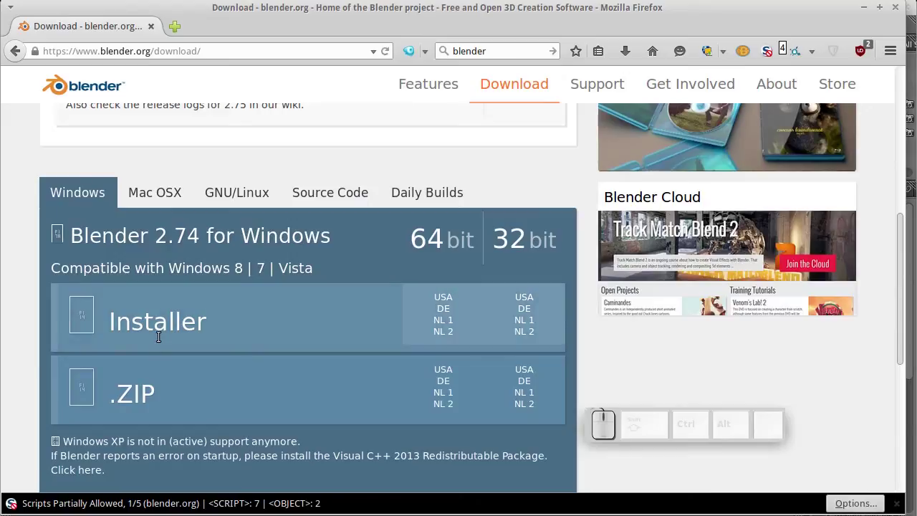
scroll(down, 3)
scroll(up, 3)
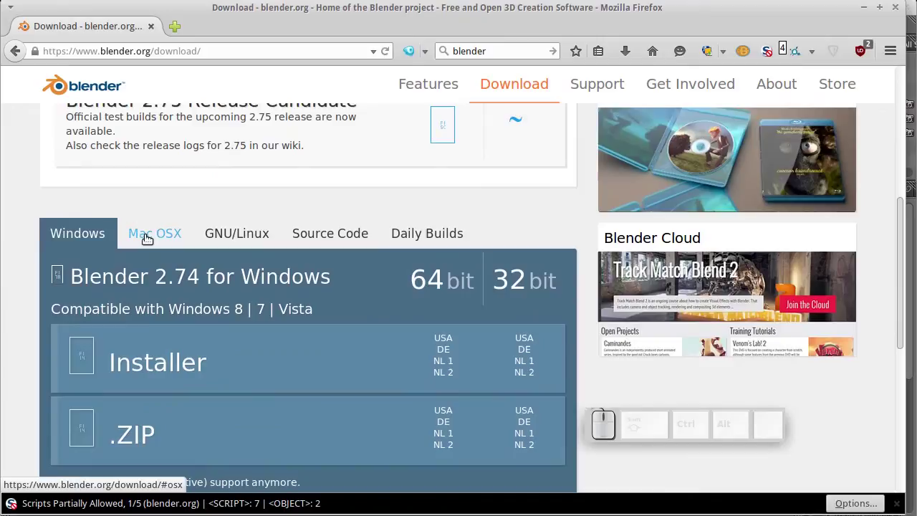
- View the Mac OSX build, then switch to the GNU/Linux 2.74 tarball option
click(147, 244)
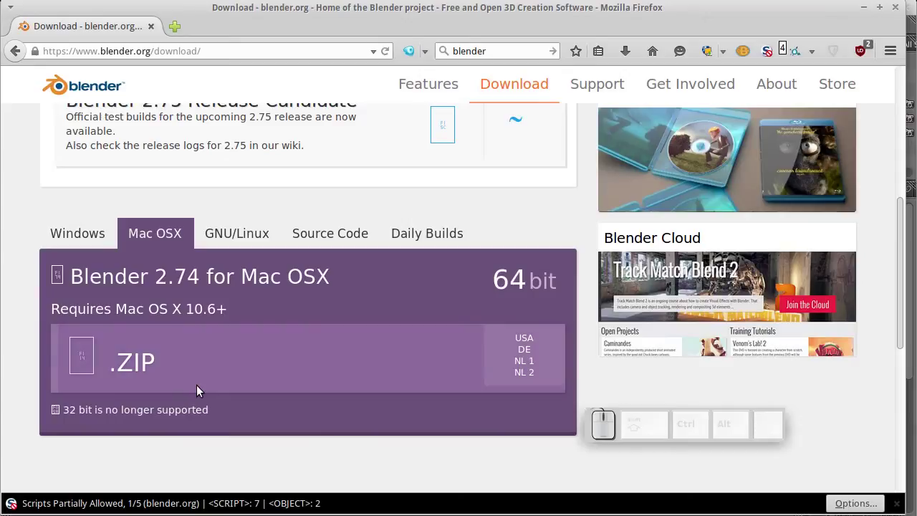
click(246, 235)
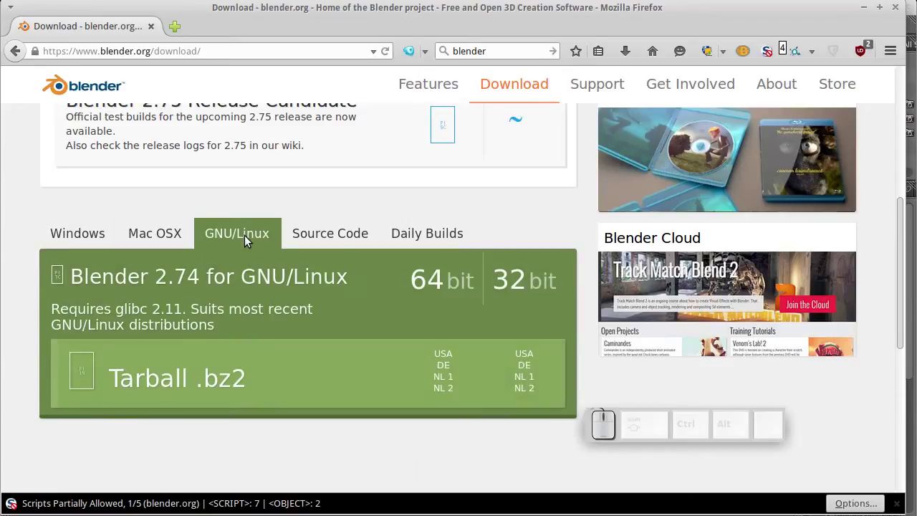
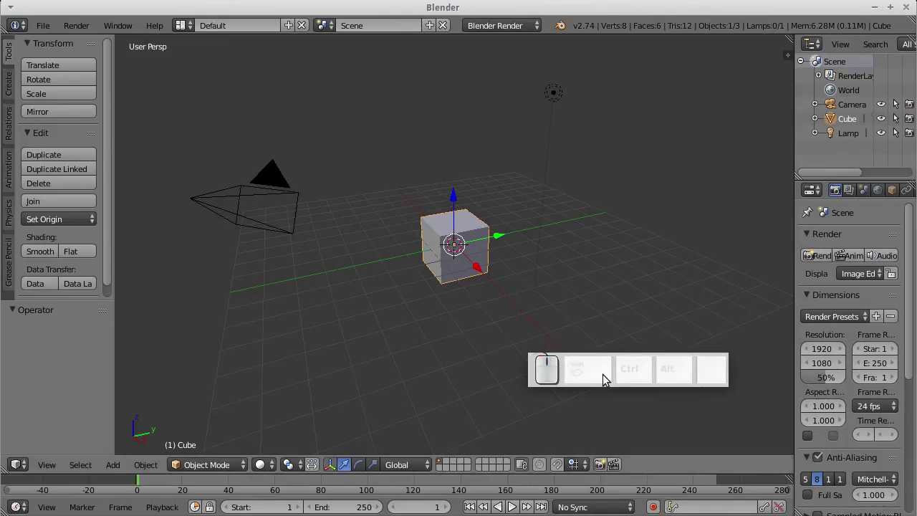
- Bring Blender 2.74 up with its default cube, camera and lamp scene
click(563, 369)
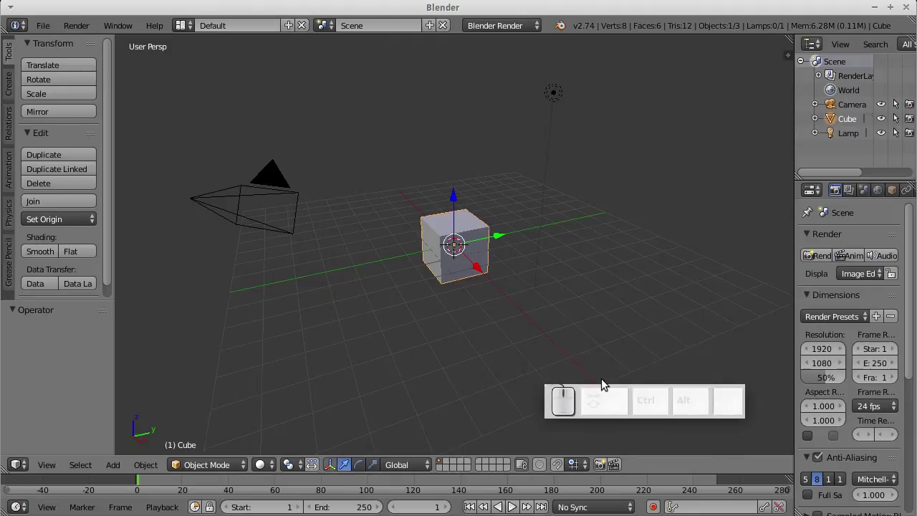
click(580, 400)
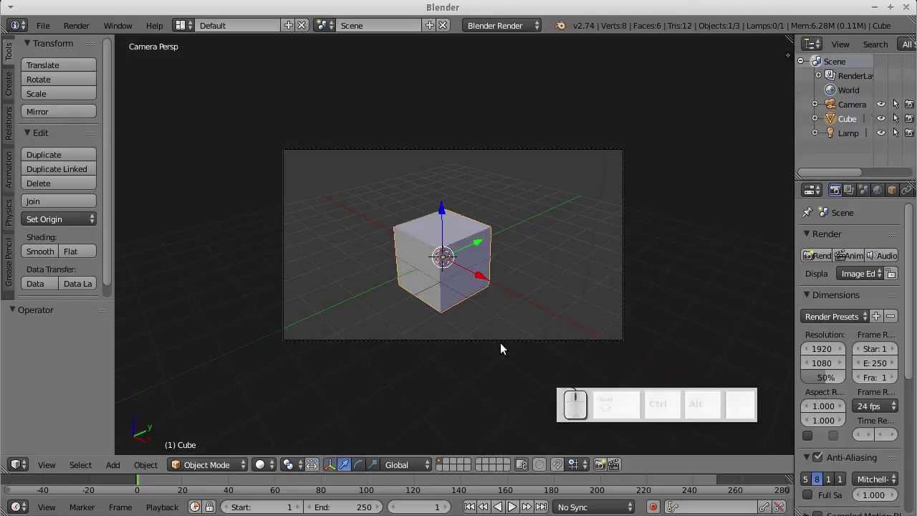
key(KP_7)
key(KP_1)
key(KP_2)
key(KP_3)
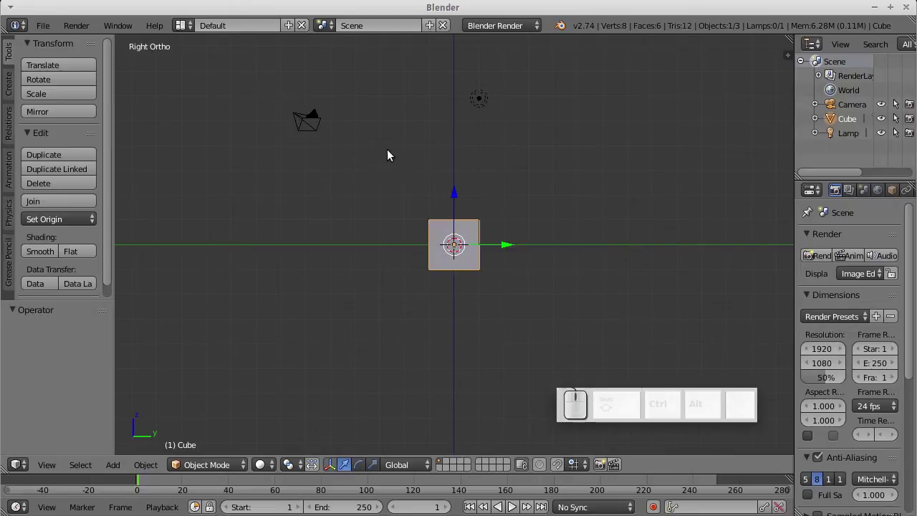
drag(456, 227, 220, 117)
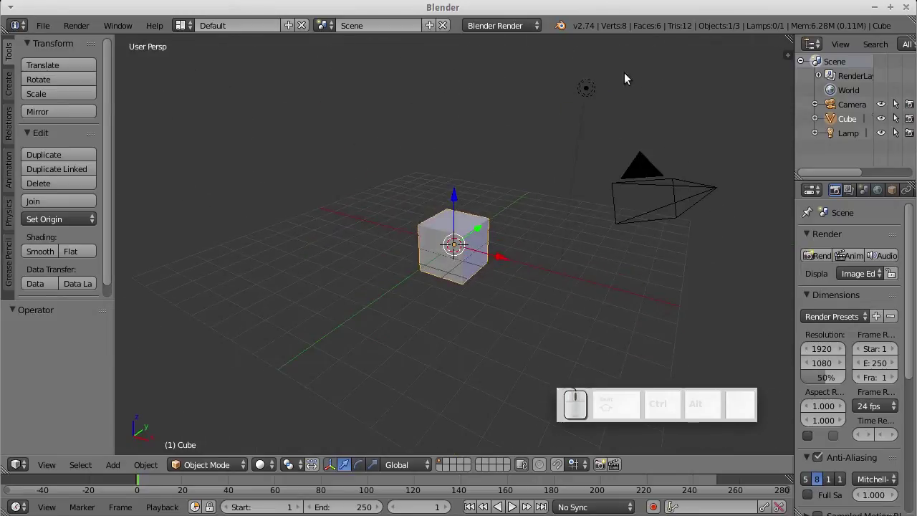
drag(569, 222, 609, 228)
drag(557, 267, 579, 375)
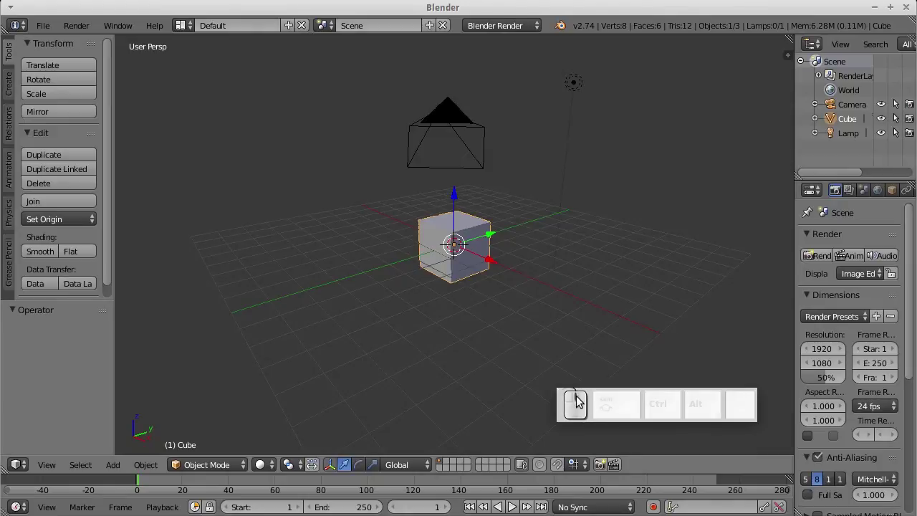
drag(630, 273, 314, 281)
drag(356, 307, 421, 301)
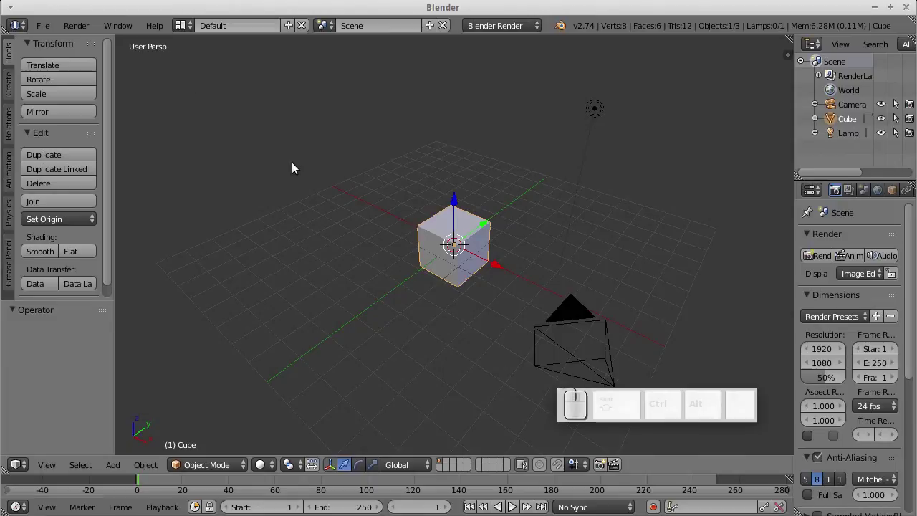
drag(426, 242, 508, 266)
drag(491, 265, 432, 249)
middle_click(377, 248)
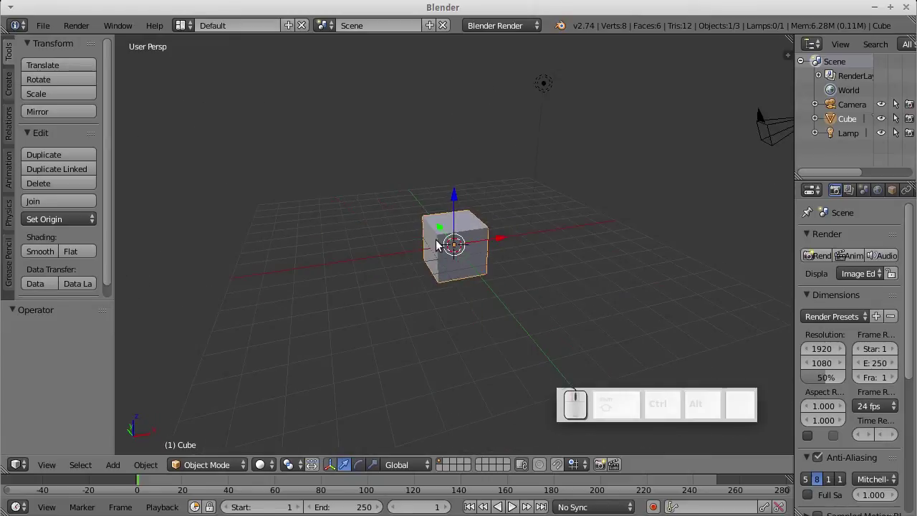
scroll(up, 3)
scroll(down, 3)
scroll(up, 3)
scroll(down, 3)
scroll(up, 3)
scroll(down, 3)
scroll(down, 3)
scroll(up, 3)
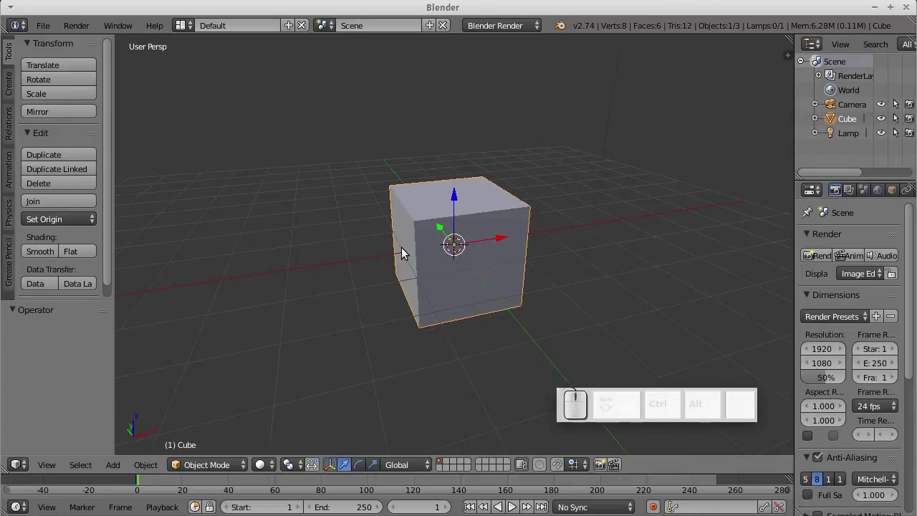
- View the cube from the front, right and top, then orbit in perspective to see the camera beside it
key(KP_1)
key(KP_1)
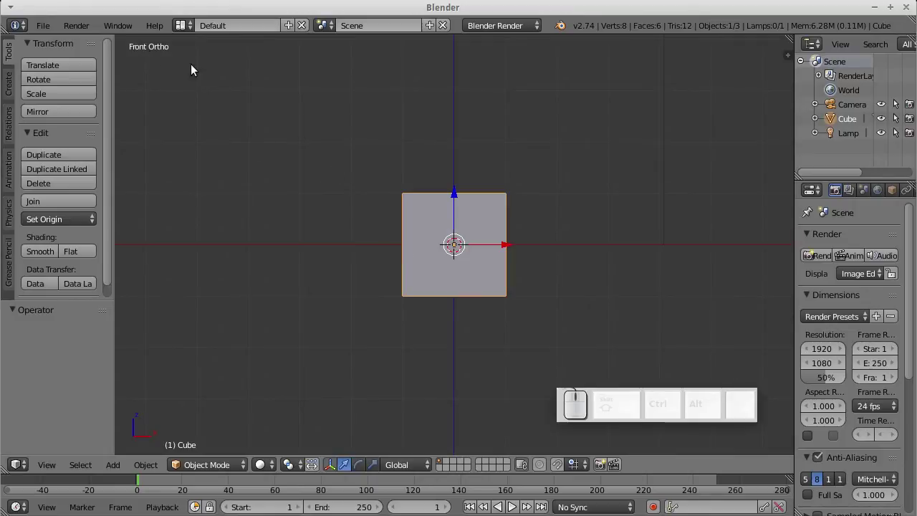
key(KP_3)
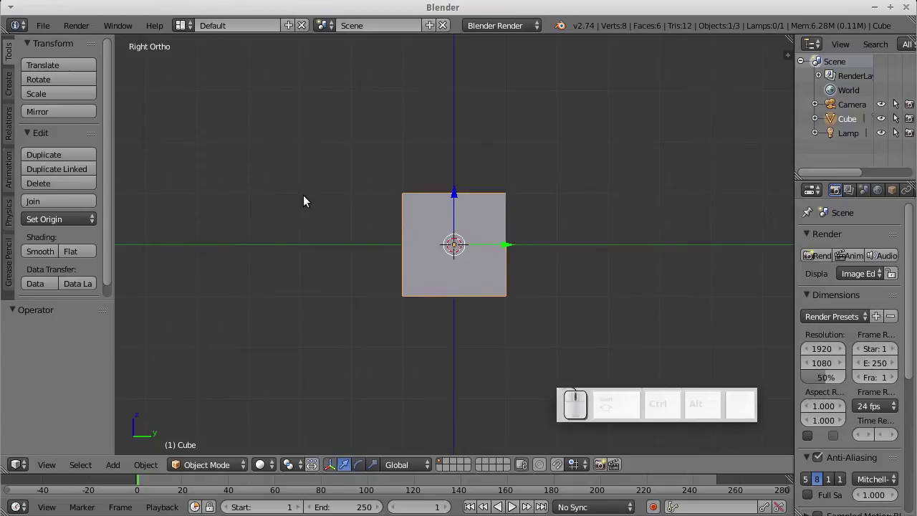
key(KP_7)
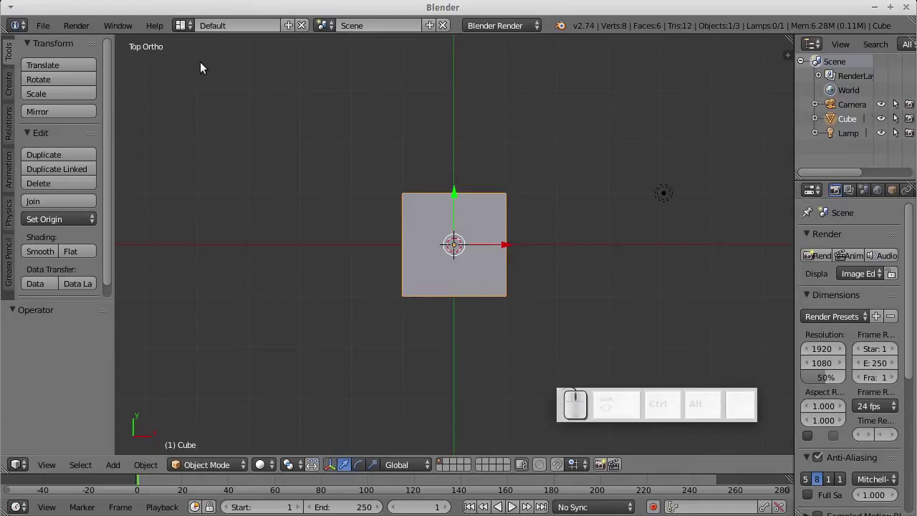
drag(412, 299, 420, 213)
middle_click(352, 279)
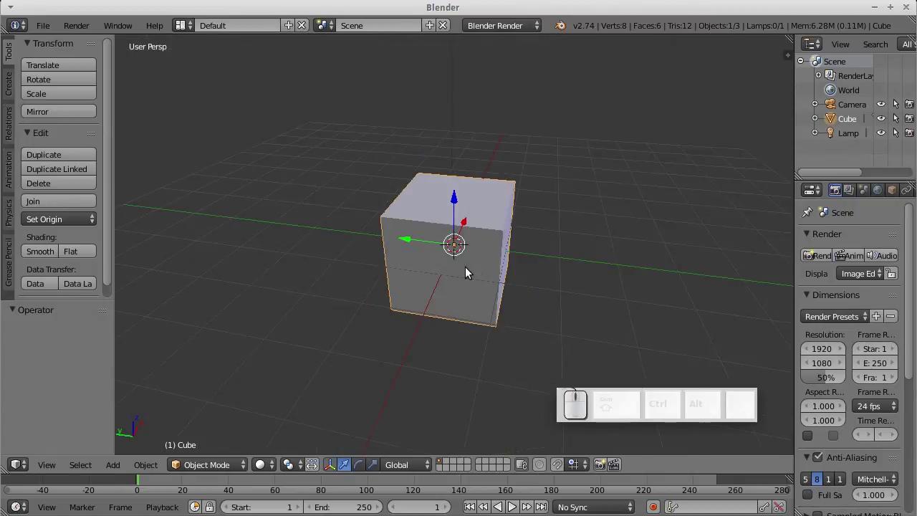
drag(541, 245, 450, 246)
scroll(down, 3)
drag(574, 244, 392, 282)
middle_click(406, 295)
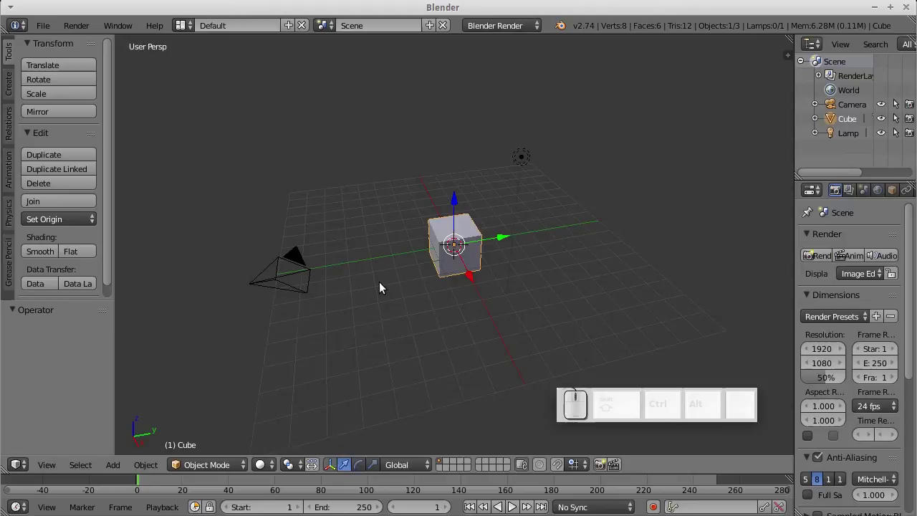
drag(381, 292, 402, 283)
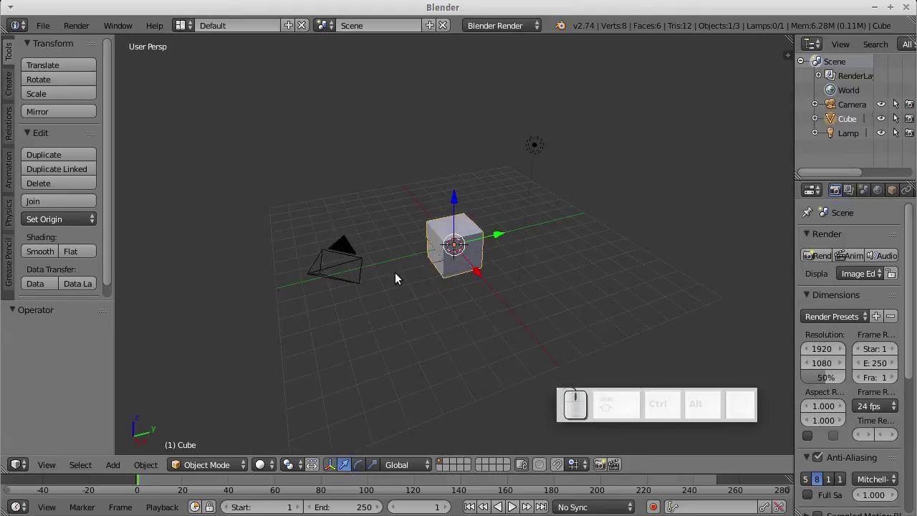
- Look at the cube through the scene camera with numpad 0
key(KP_0)
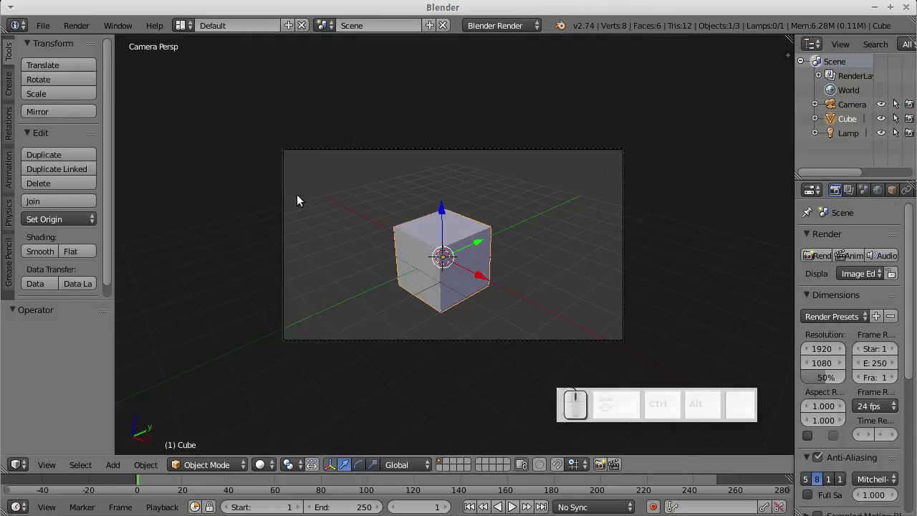
scroll(up, 3)
scroll(down, 3)
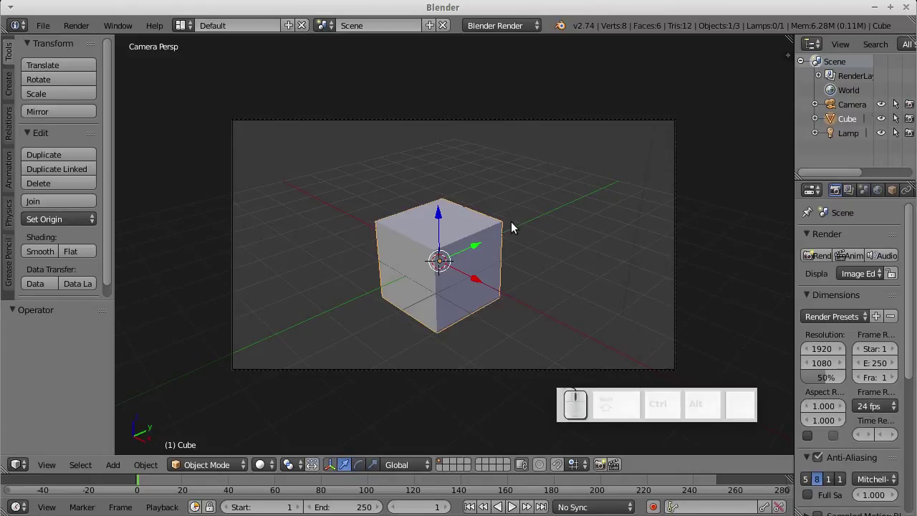
- Render the camera view with F12, close the result and look around the cube, camera and lamp
key(F12)
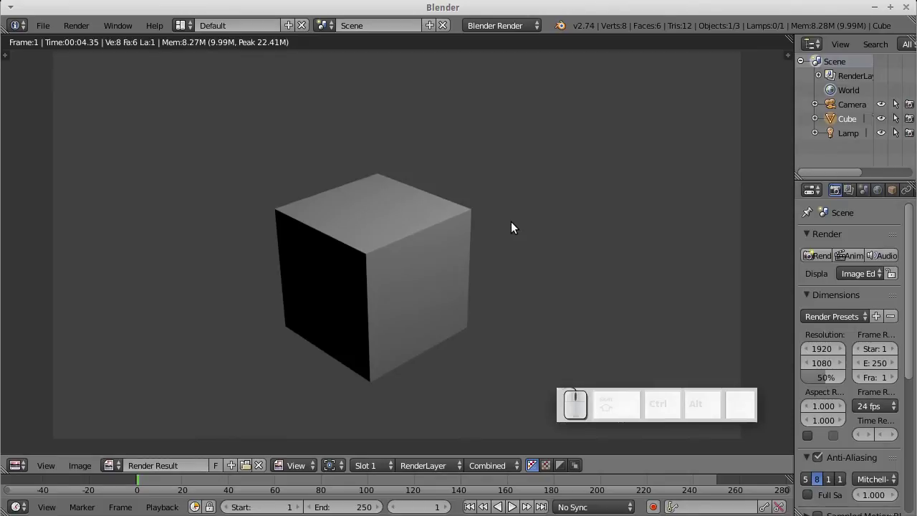
key(Escape)
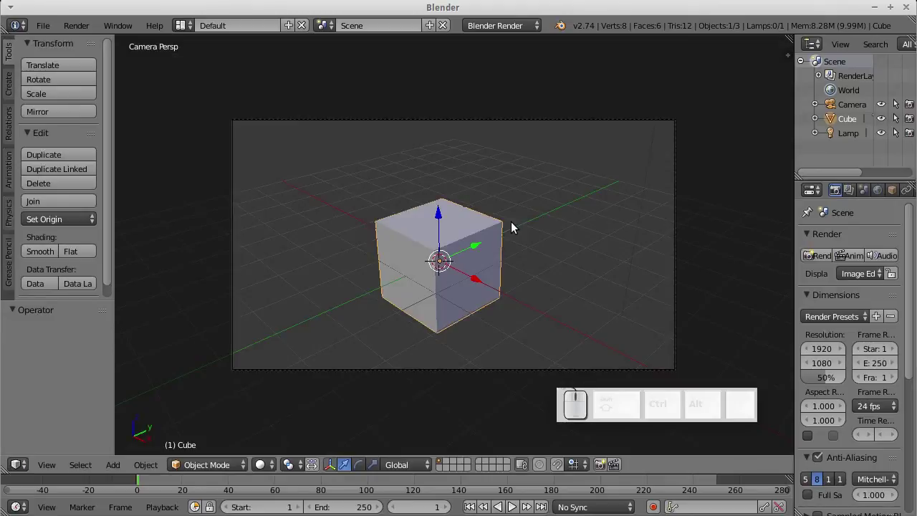
drag(542, 227, 473, 228)
scroll(down, 3)
scroll(up, 3)
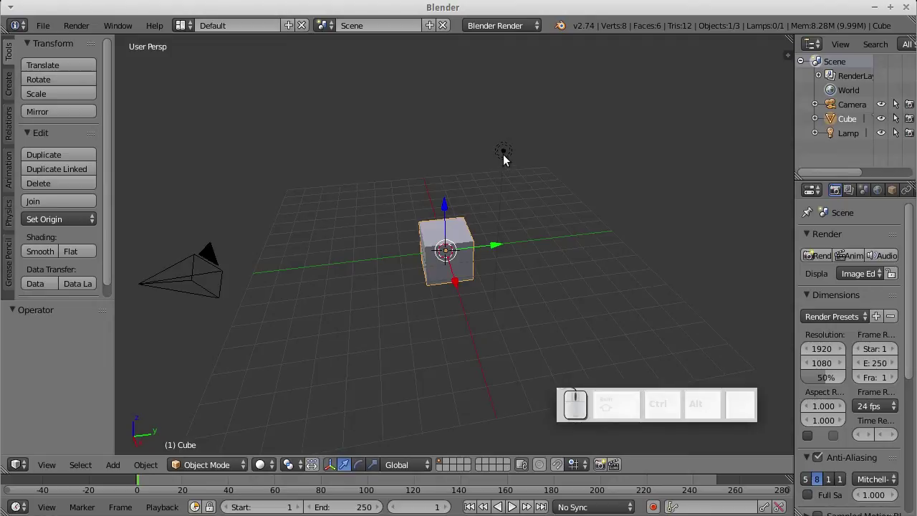
right_click(507, 160)
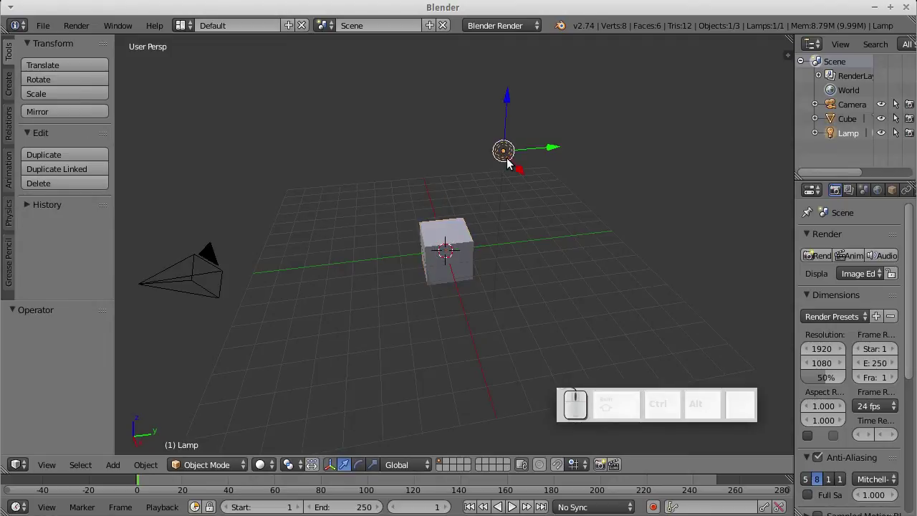
middle_click(515, 165)
middle_click(528, 292)
middle_click(612, 136)
drag(633, 139, 494, 185)
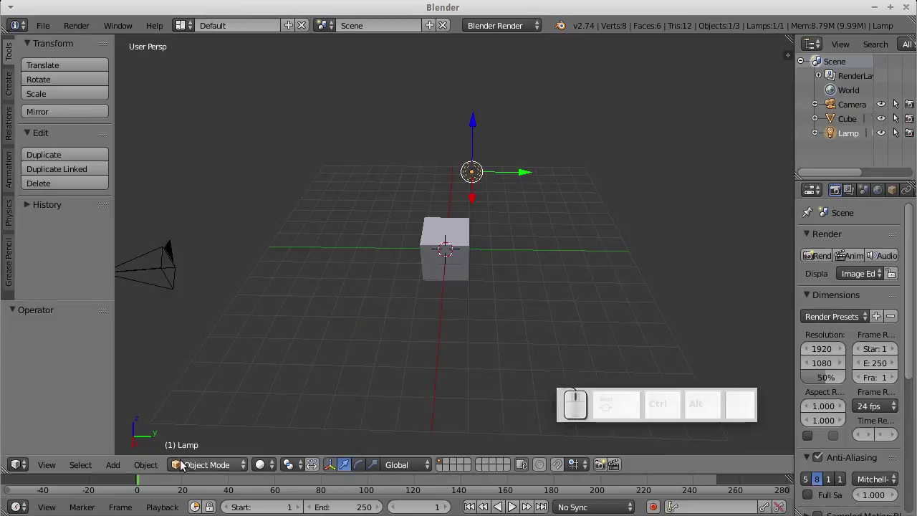
middle_click(480, 241)
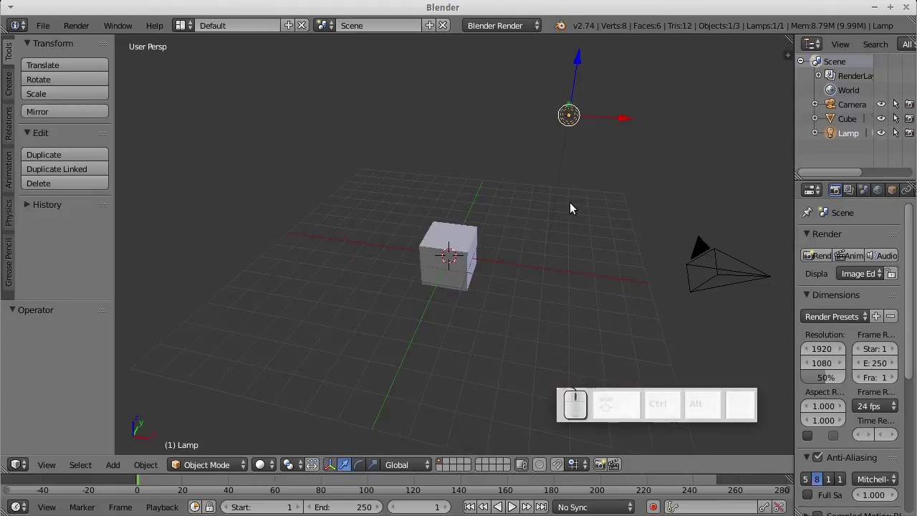
middle_click(584, 173)
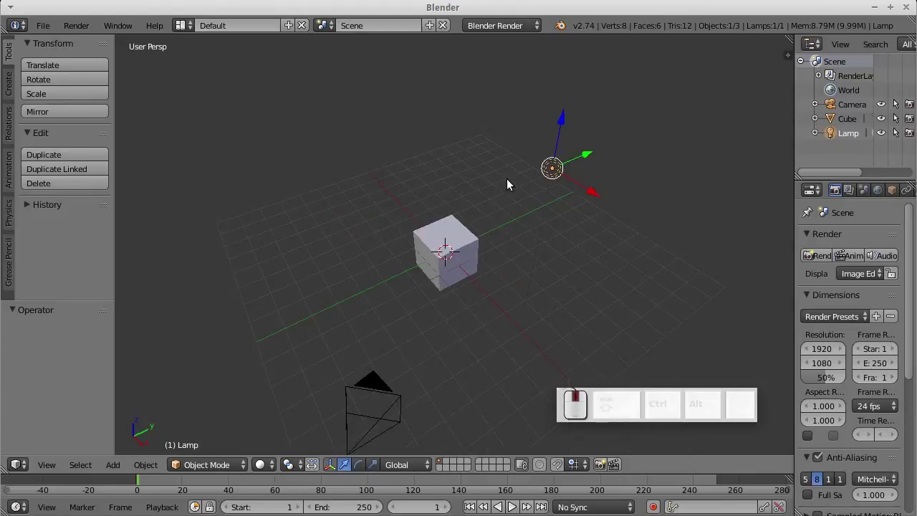
middle_click(571, 217)
scroll(down, 3)
scroll(up, 3)
scroll(down, 3)
drag(410, 202, 432, 254)
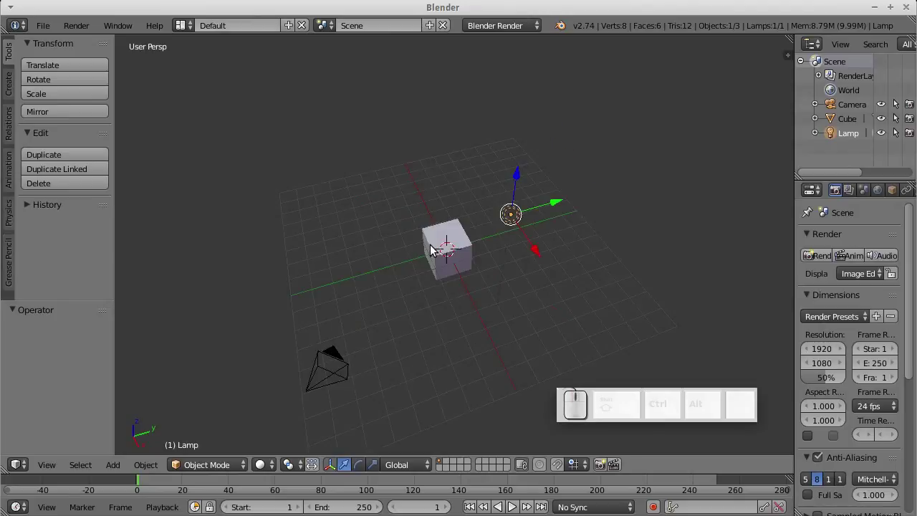
middle_click(398, 321)
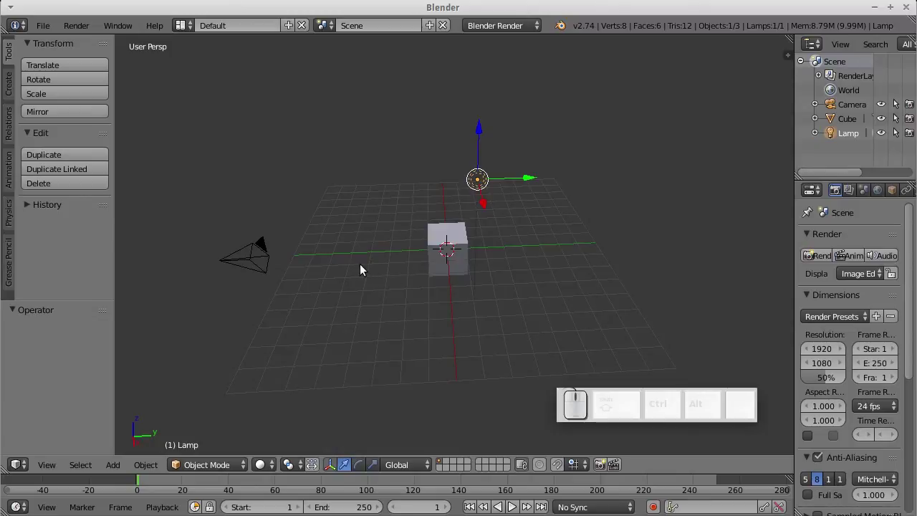
drag(361, 274, 378, 290)
scroll(up, 3)
scroll(down, 3)
middle_click(398, 311)
- Select the cube instead of the lamp and bring up the File menu
right_click(459, 253)
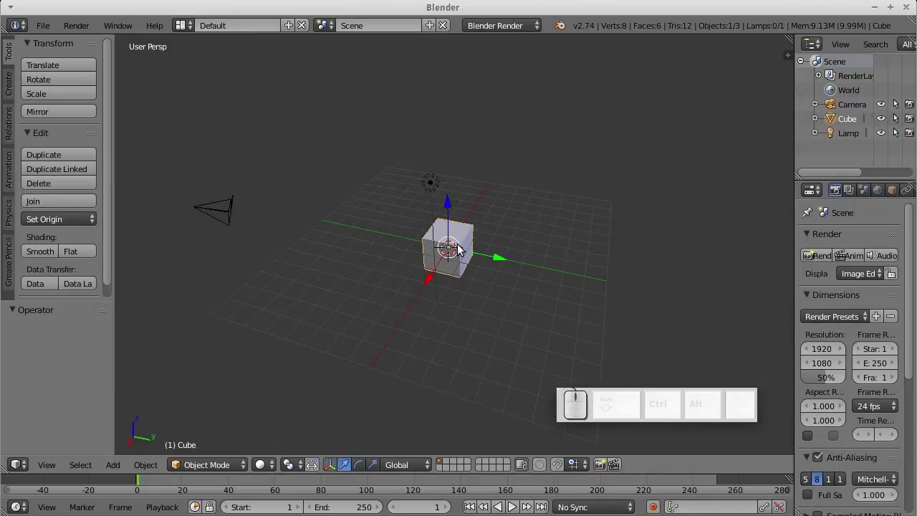
right_click(212, 218)
drag(309, 238, 494, 237)
right_click(460, 249)
click(57, 34)
- In User Preferences Input settings, toggle Select With to Left and back to Right
click(83, 191)
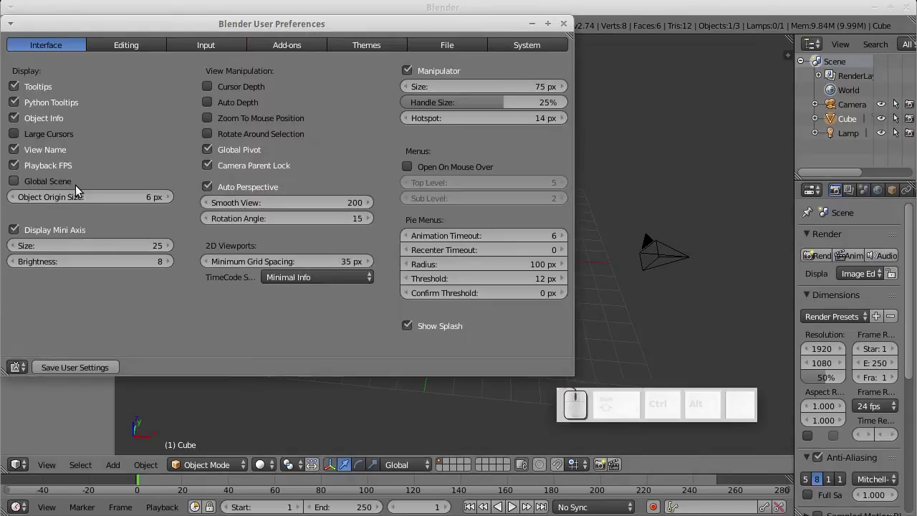
click(195, 47)
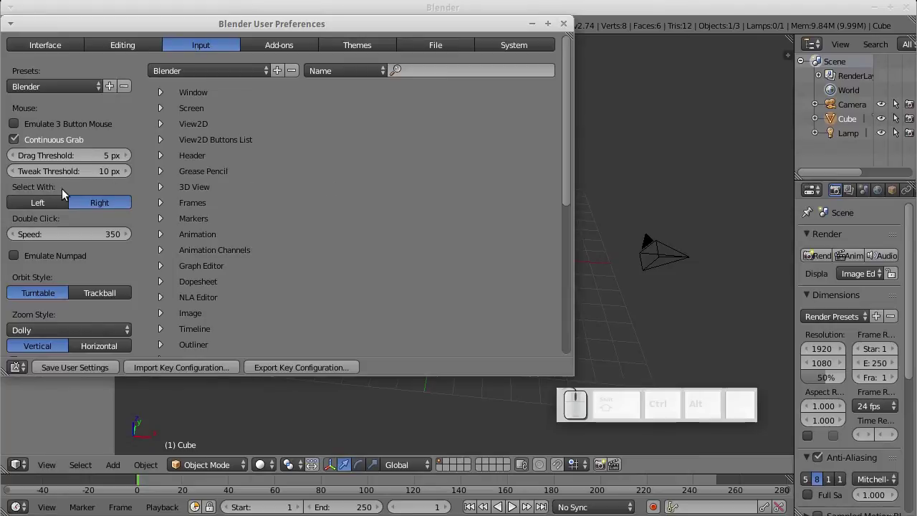
click(36, 203)
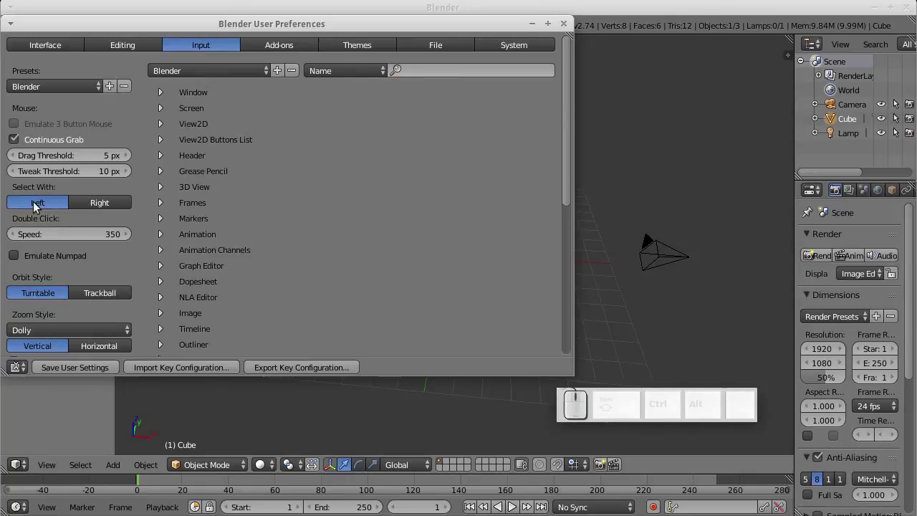
click(10, 210)
click(27, 209)
click(100, 205)
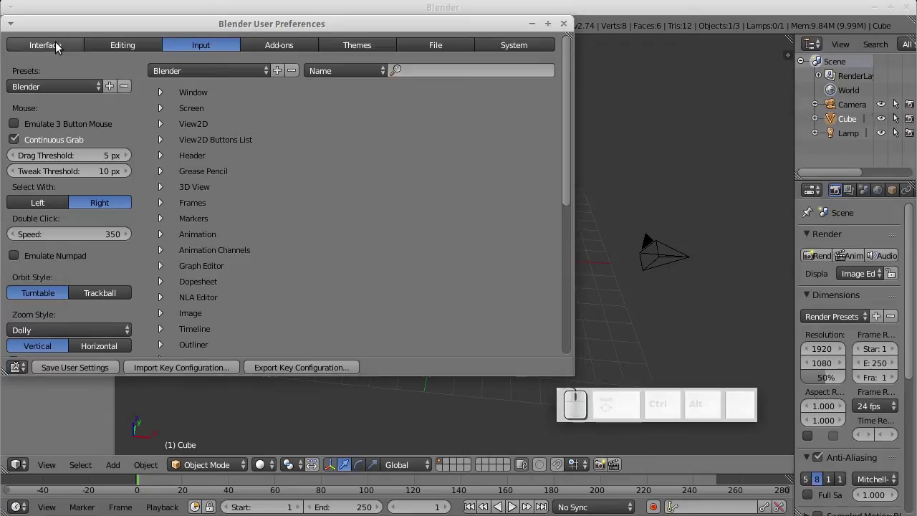
- Shift the preferences window and return to the Interface settings
drag(160, 31, 437, 264)
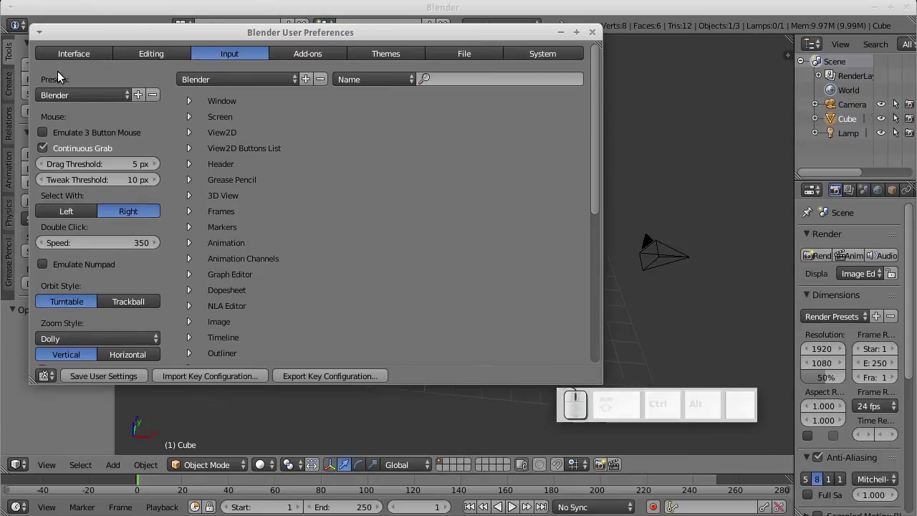
click(61, 68)
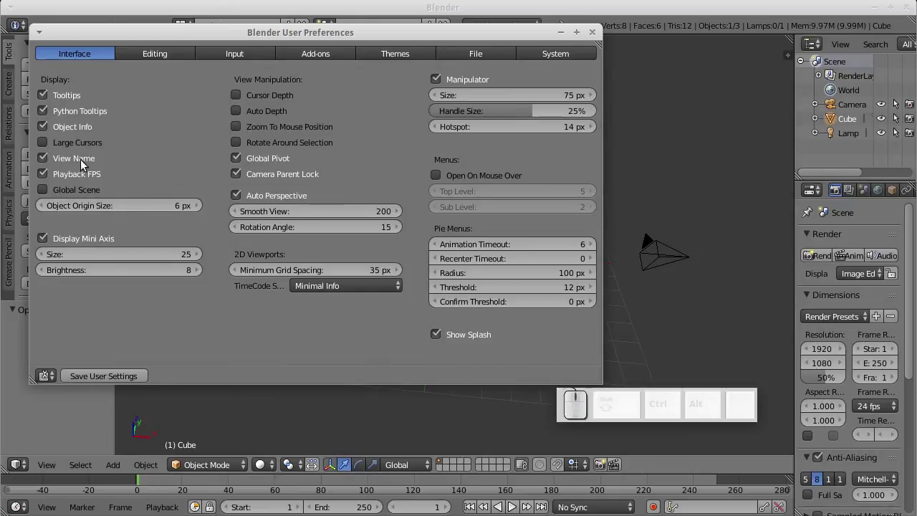
click(142, 37)
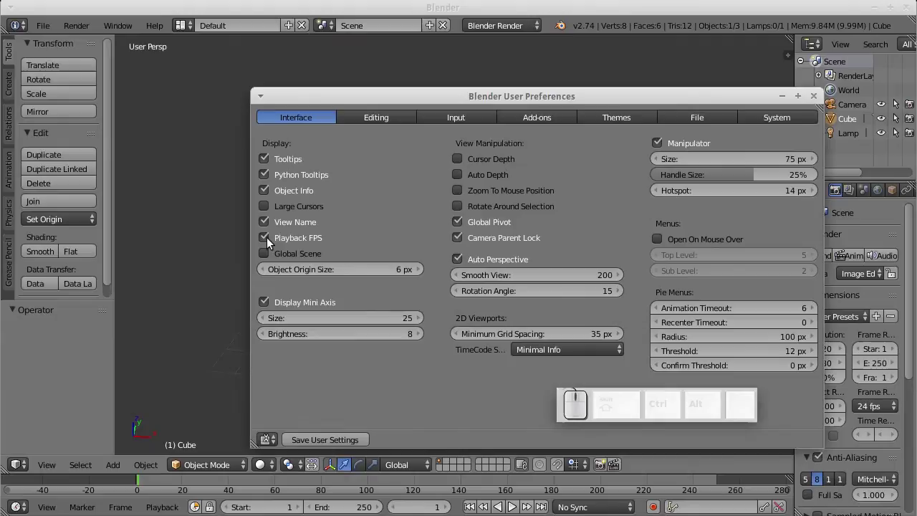
click(268, 228)
click(268, 228)
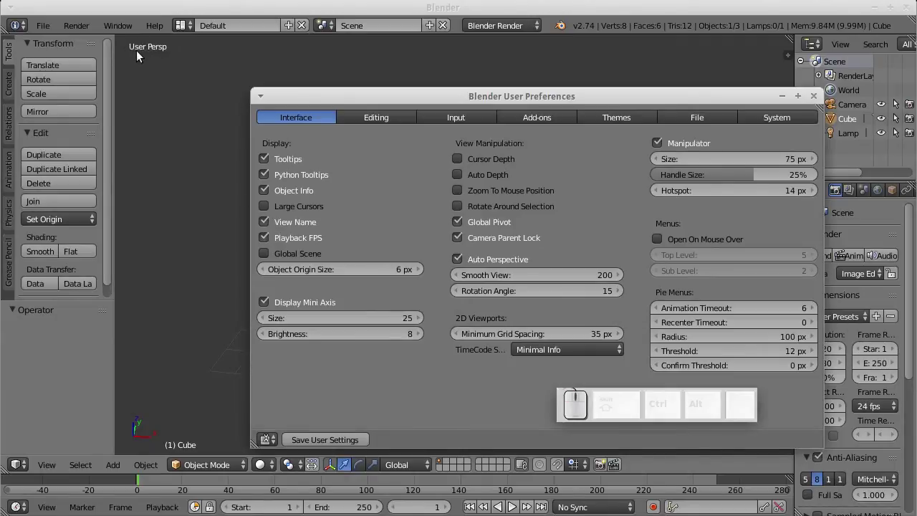
click(268, 233)
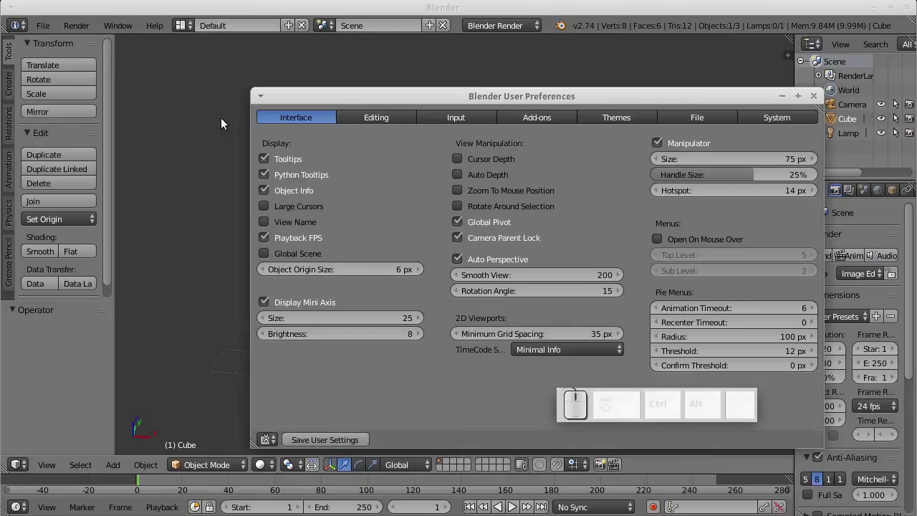
click(267, 230)
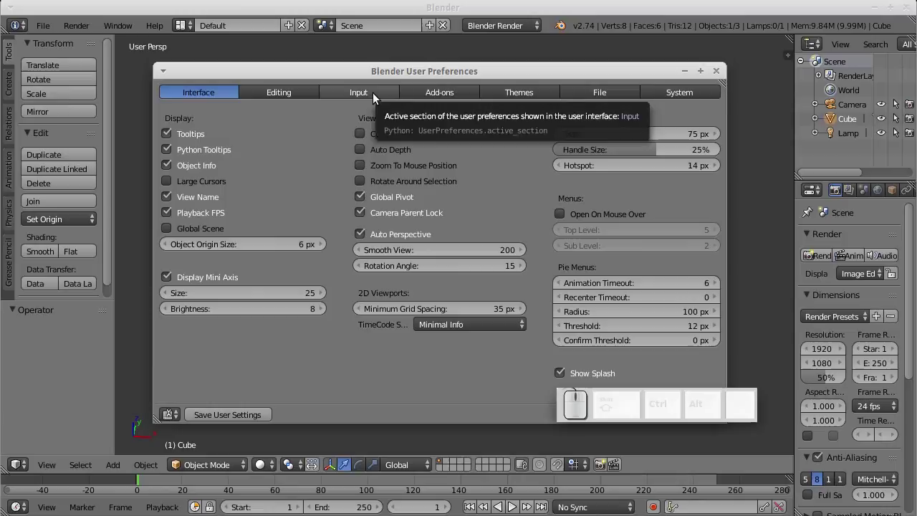
- Browse through the Add-ons list in the preferences
click(457, 93)
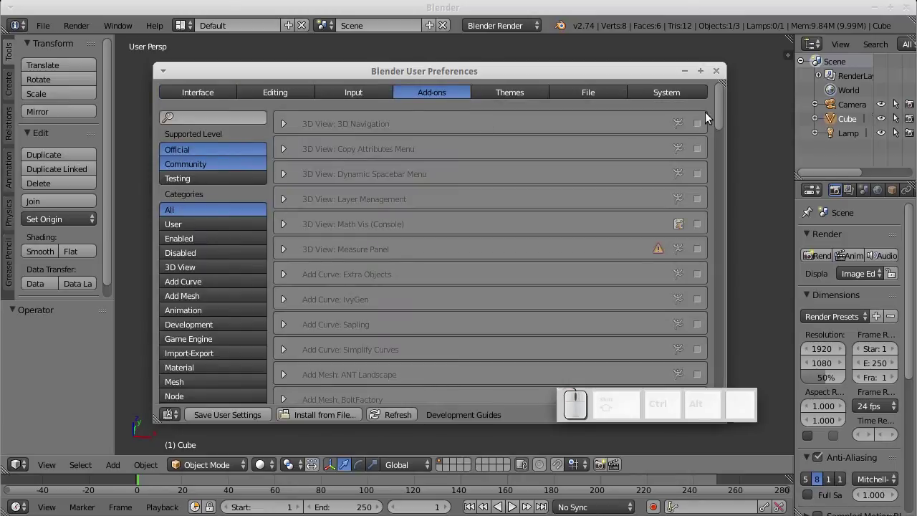
drag(723, 109, 646, 266)
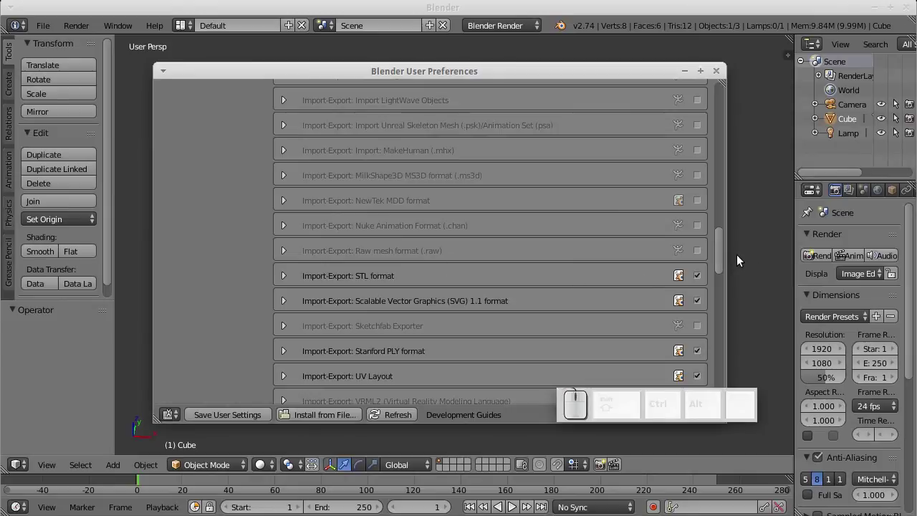
drag(728, 259, 544, 102)
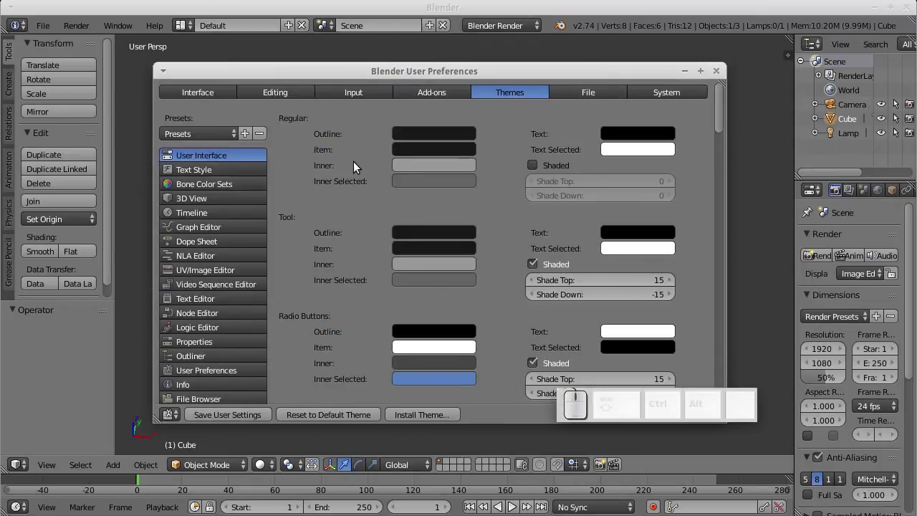
- Peek at the theme presets without choosing one, then show the File path preferences
click(222, 135)
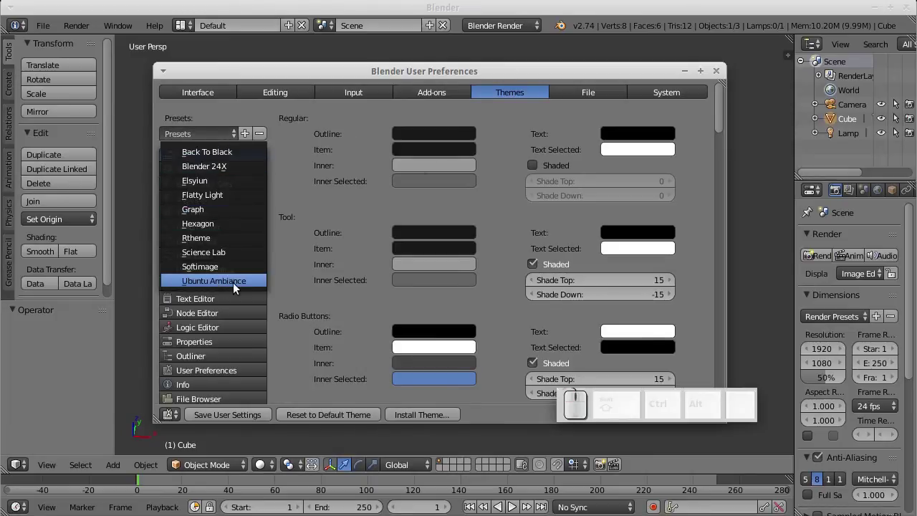
click(353, 118)
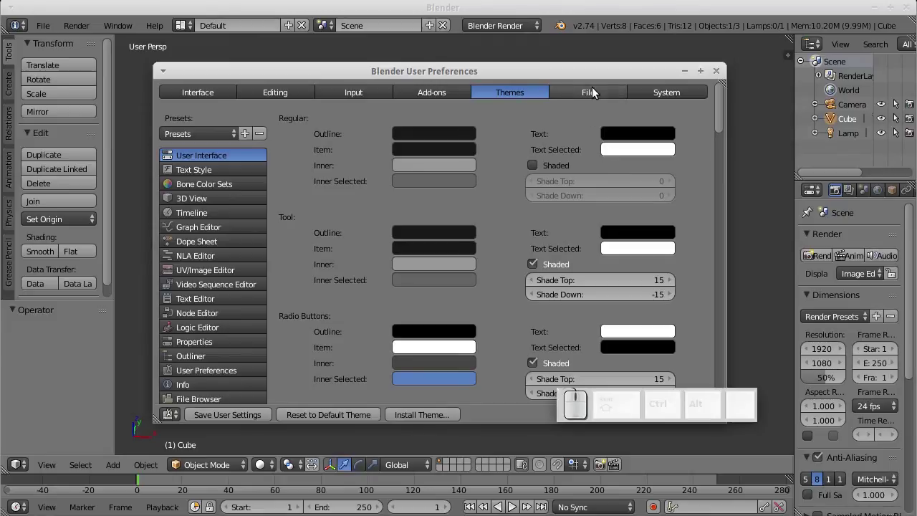
click(594, 97)
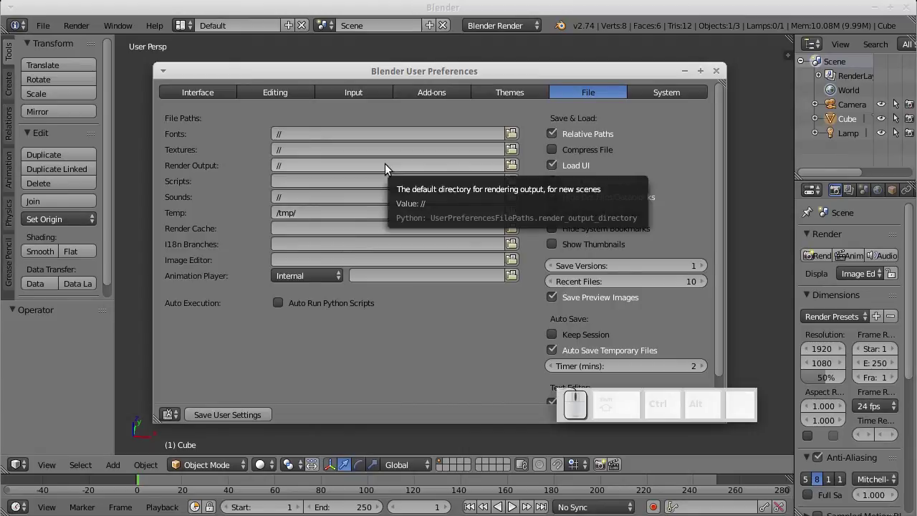
- Visit the System and Add-ons sections, then settle on the Input preferences keymap list
click(655, 97)
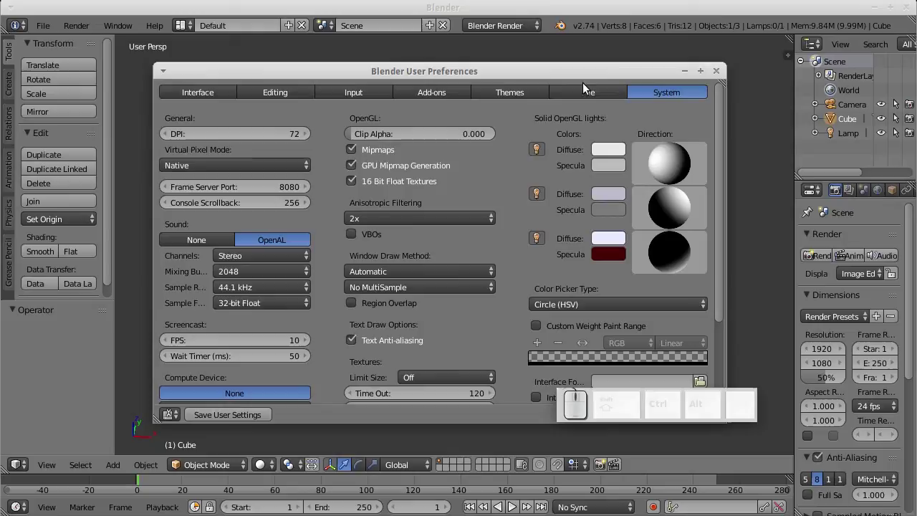
click(581, 103)
click(428, 104)
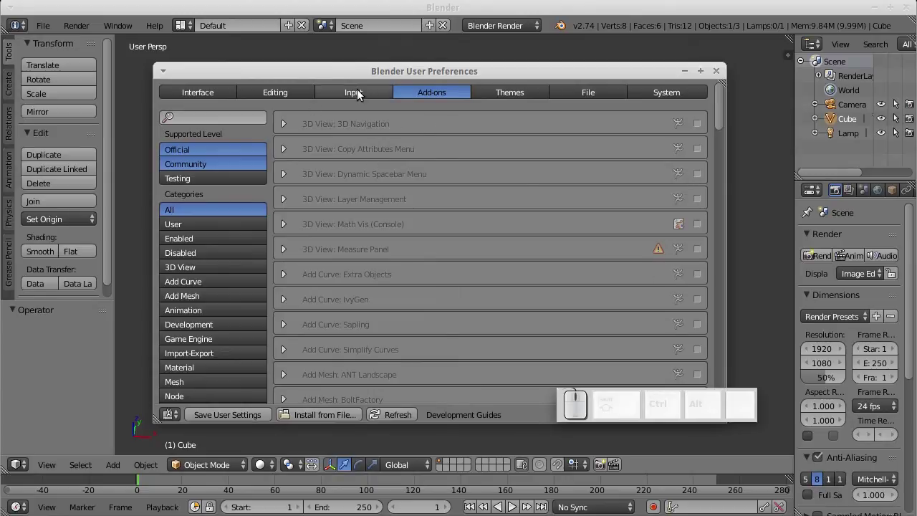
click(352, 93)
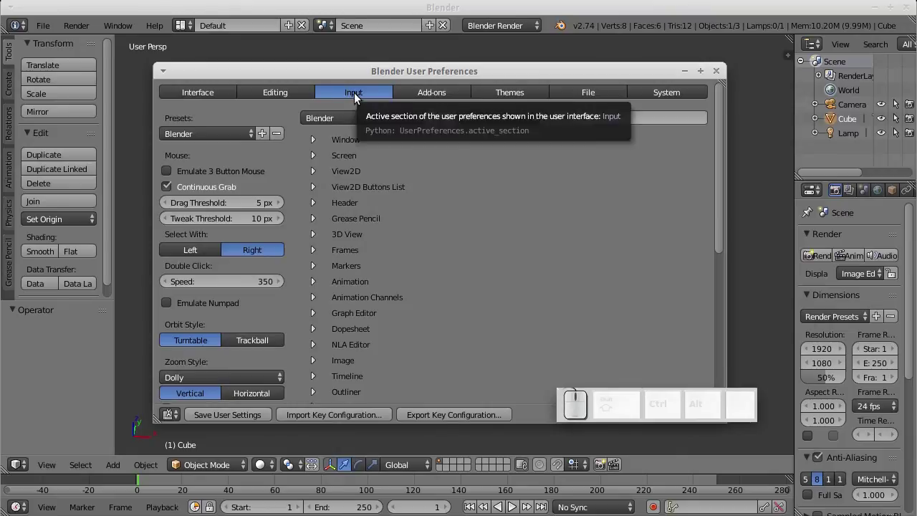
scroll(down, 3)
scroll(up, 3)
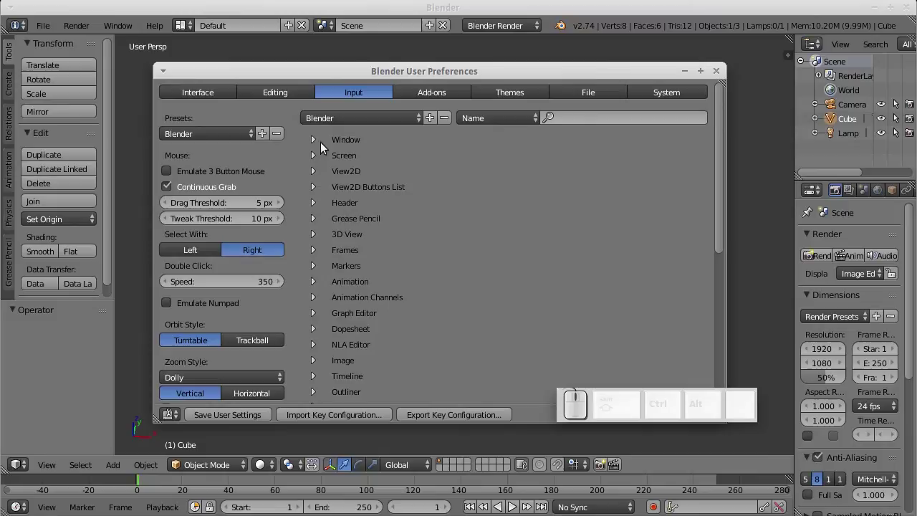
- Expand the Window keymap group and its Duplicate Window shortcut, collapse it and leave the preferences
click(317, 143)
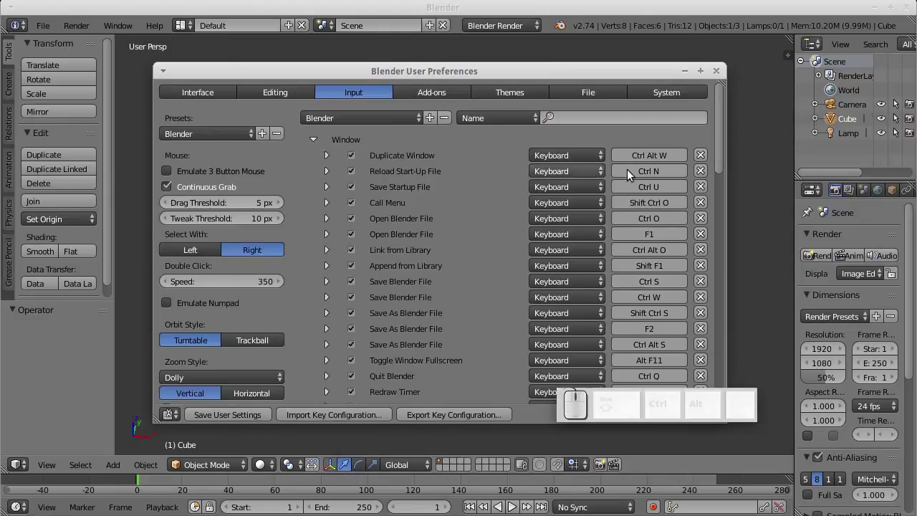
scroll(down, 3)
scroll(up, 3)
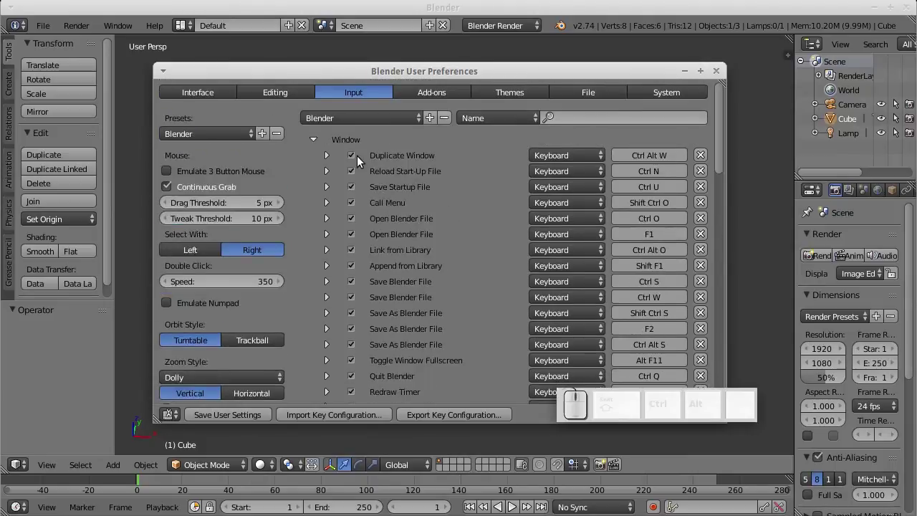
click(332, 165)
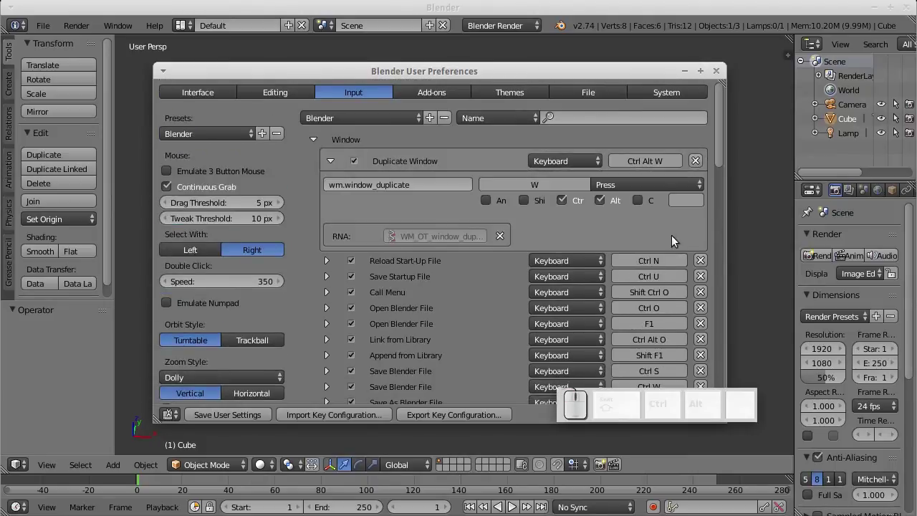
click(319, 147)
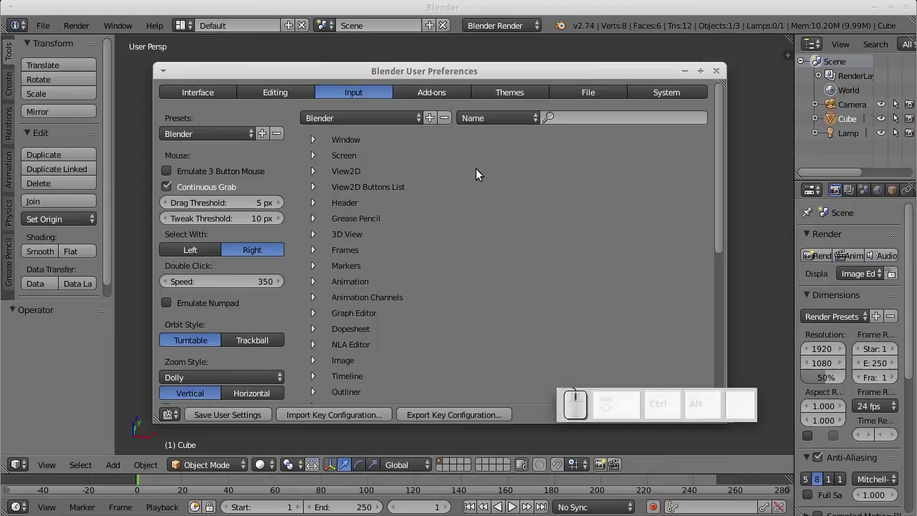
click(222, 102)
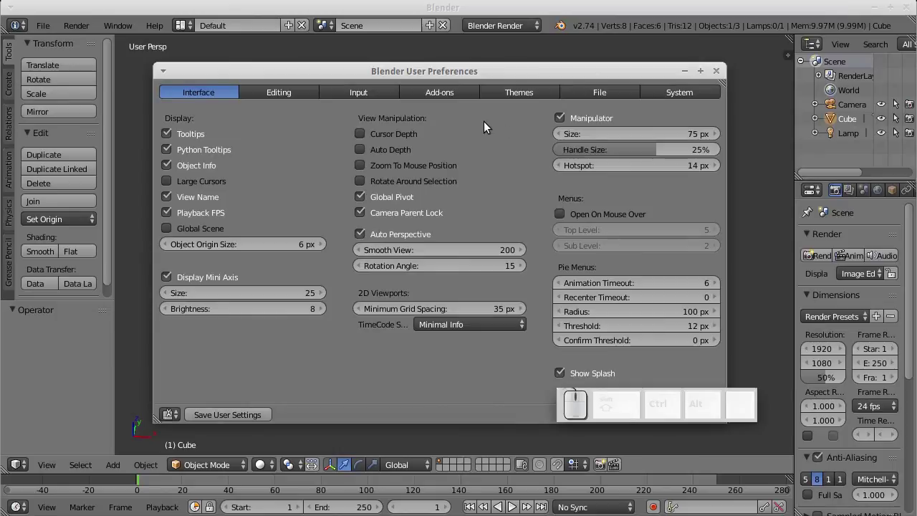
scroll(down, 3)
- Orbit the 3D view to face the cube scene from the front, then browse the File menu without choosing anything
drag(353, 225, 304, 116)
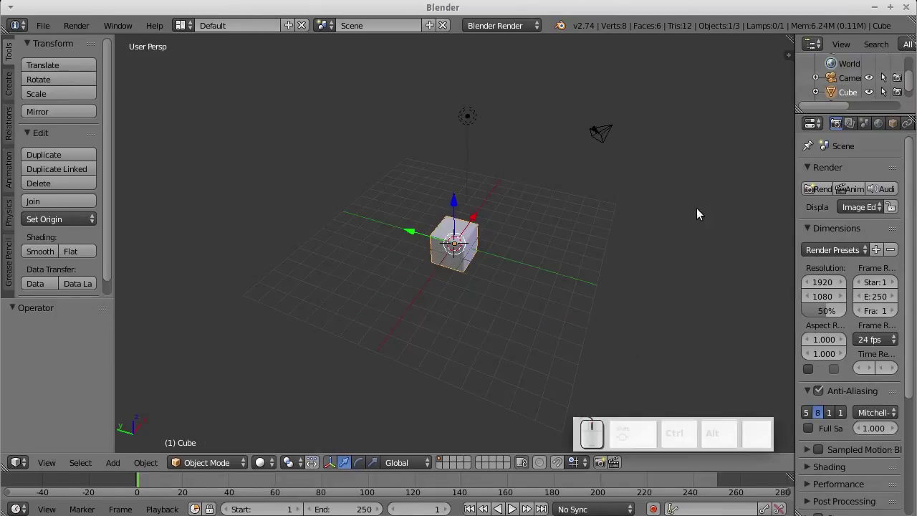
middle_click(437, 252)
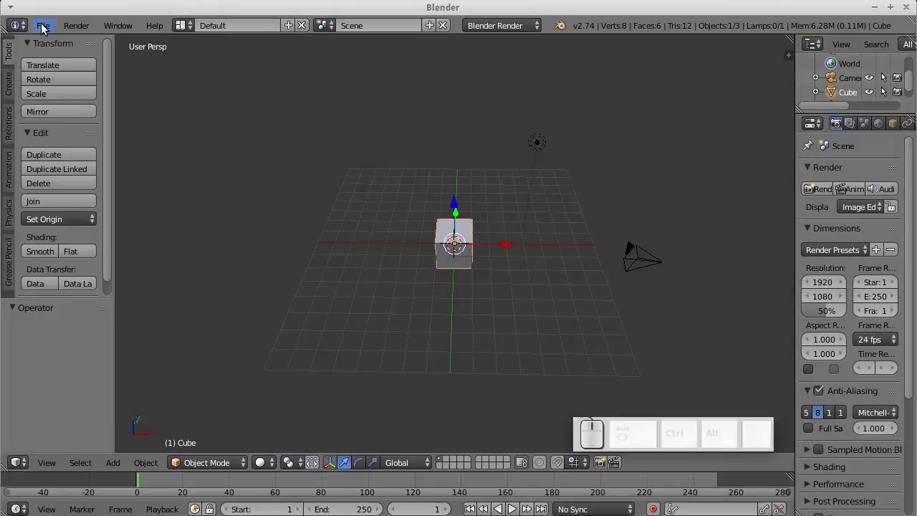
click(46, 26)
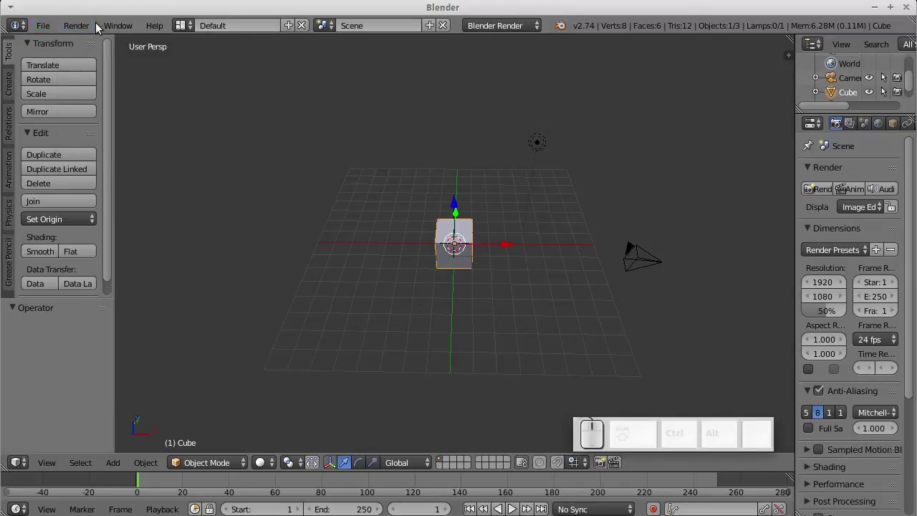
click(86, 35)
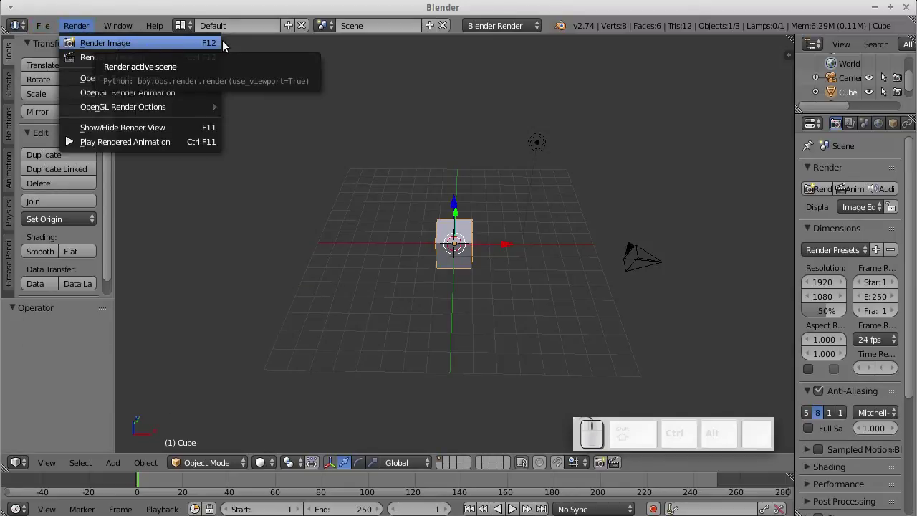
click(104, 51)
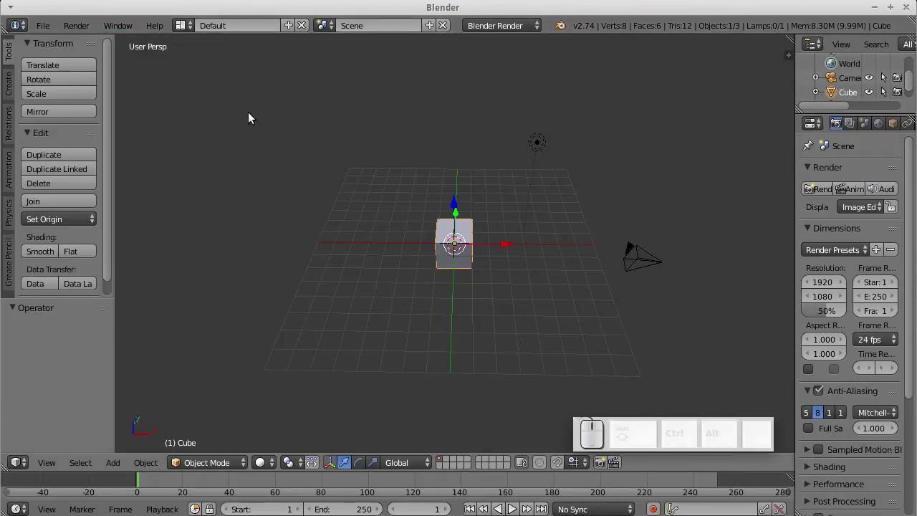
click(133, 38)
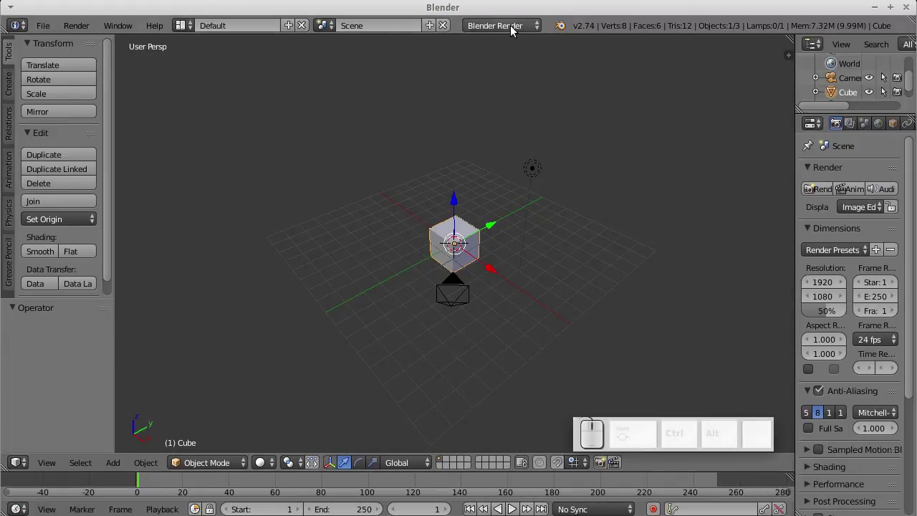
- Switch the render engine to Blender Game, then to Cycles Render
click(517, 31)
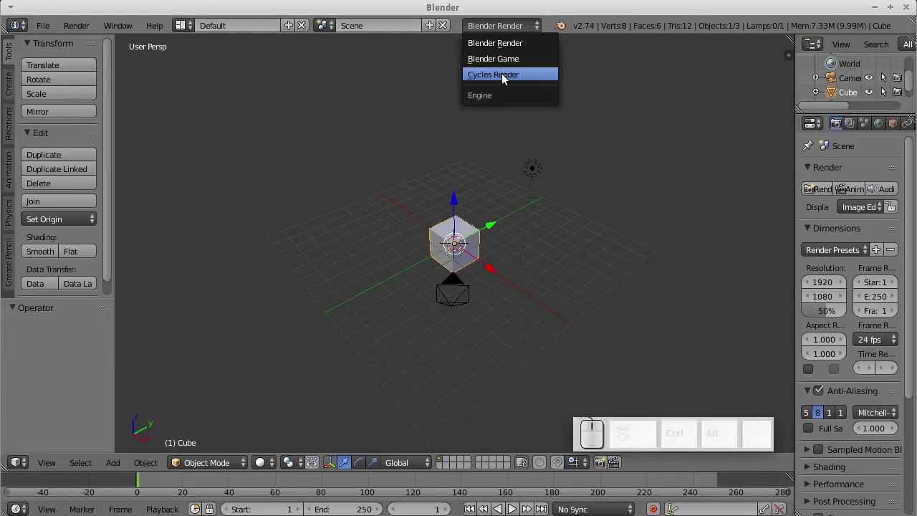
click(483, 62)
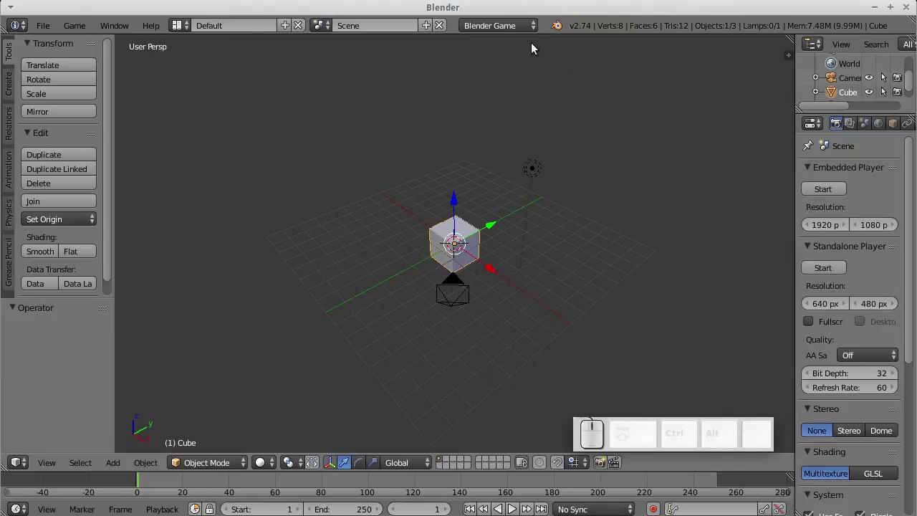
click(521, 31)
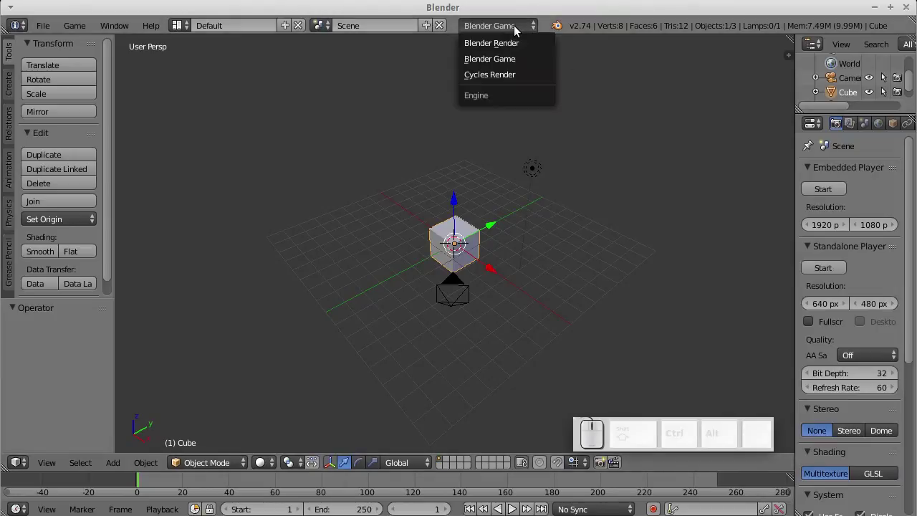
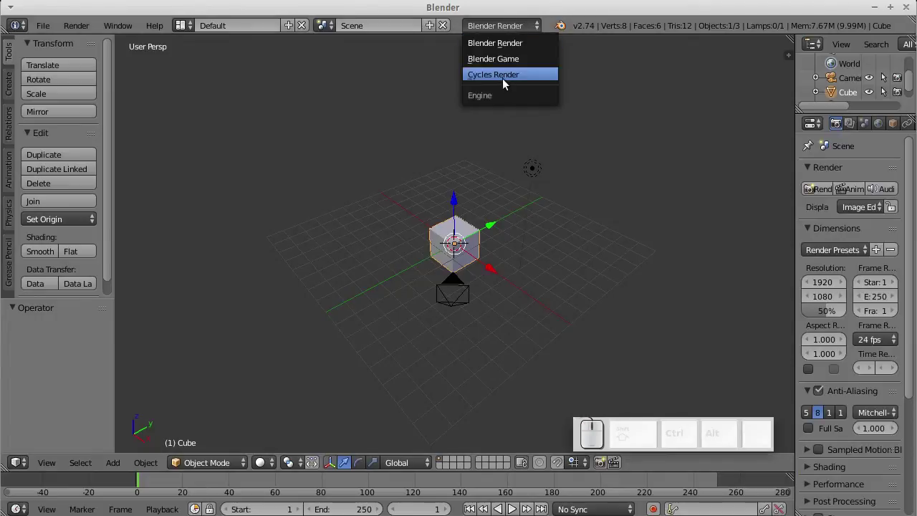
click(504, 87)
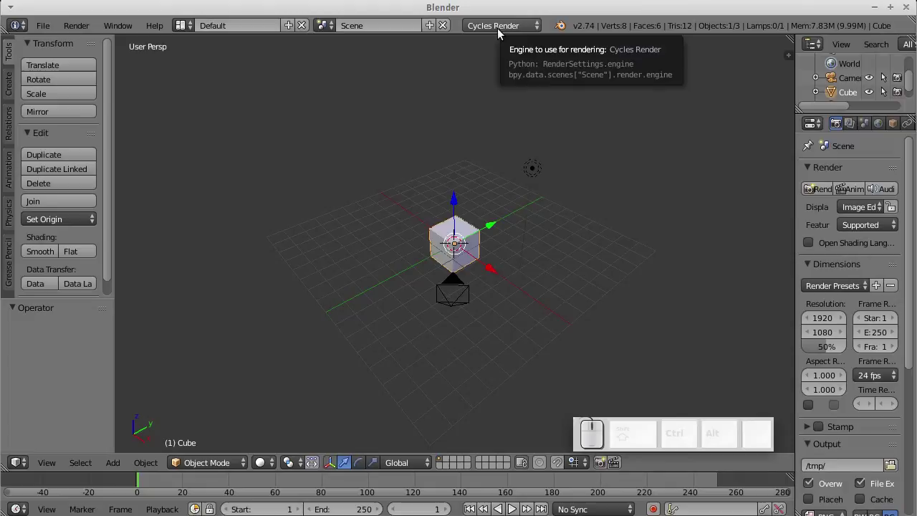
- Switch the render engine back through the list, ending on Blender Render/Cycles as shown
click(500, 38)
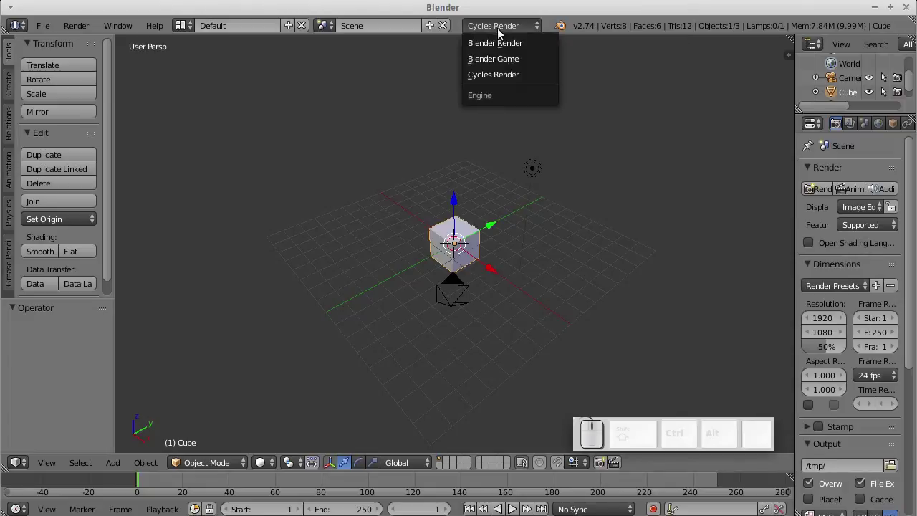
click(493, 49)
click(484, 33)
click(481, 82)
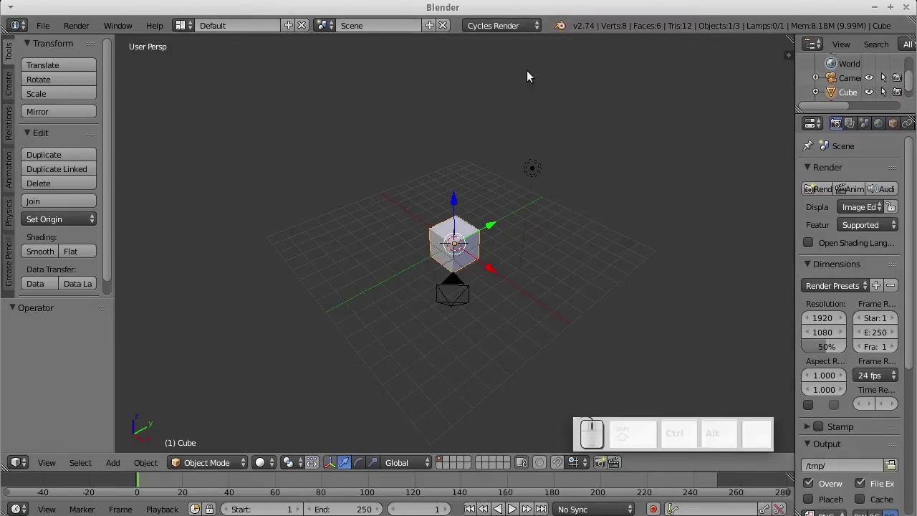
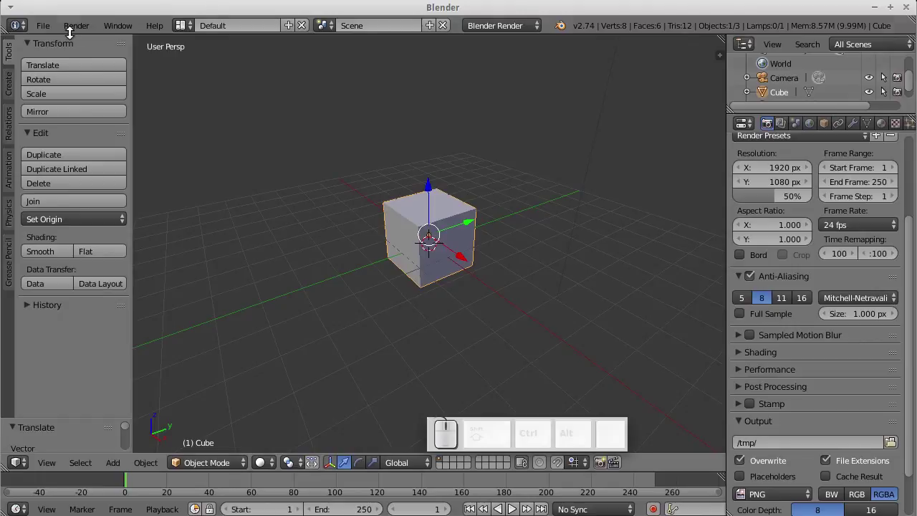
- Browse the toolbar buttons on the left of the 3D view
click(10, 93)
click(8, 131)
click(8, 164)
click(10, 216)
click(15, 265)
click(9, 67)
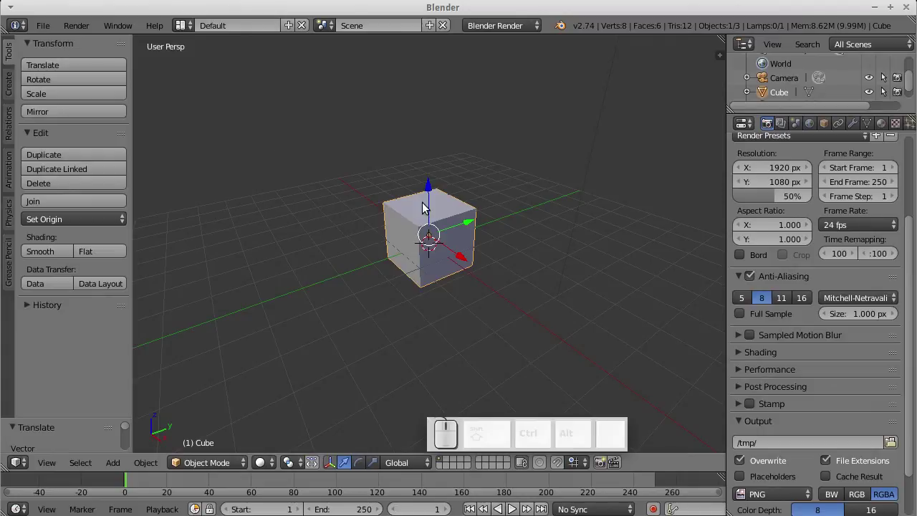
- Select the cube, start scaling it and undo so it keeps its original size
click(117, 89)
click(467, 261)
key(ctrl+z)
click(106, 67)
click(102, 73)
key(ctrl+z)
click(67, 105)
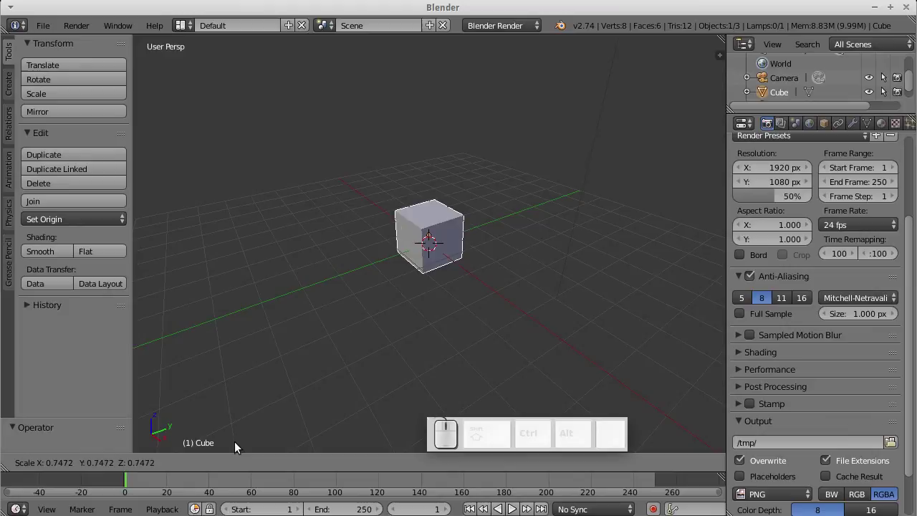
click(241, 448)
key(ctrl+z)
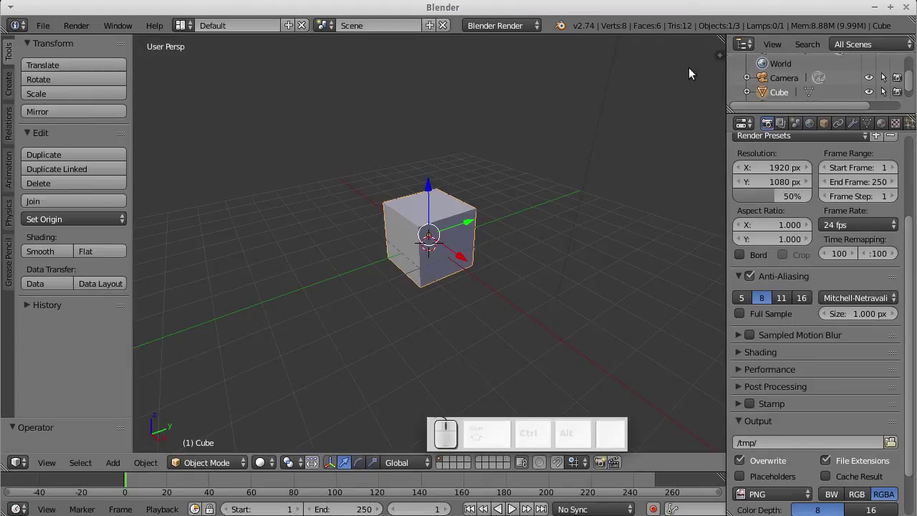
- Show the cube's transform values (location, rotation, scale, dimensions) in the N sidebar
key(n)
scroll(up, 3)
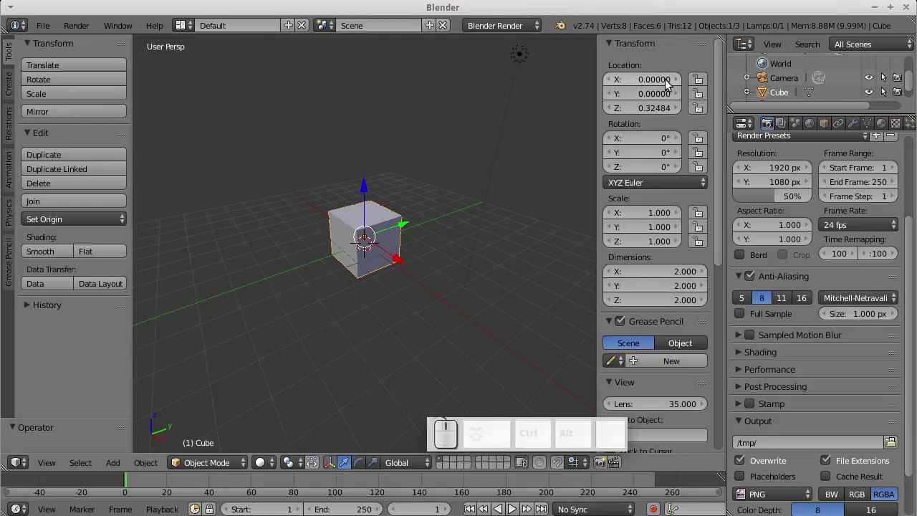
- Try location values 10, 0 and 0.02 in the cube's transform fields
click(663, 86)
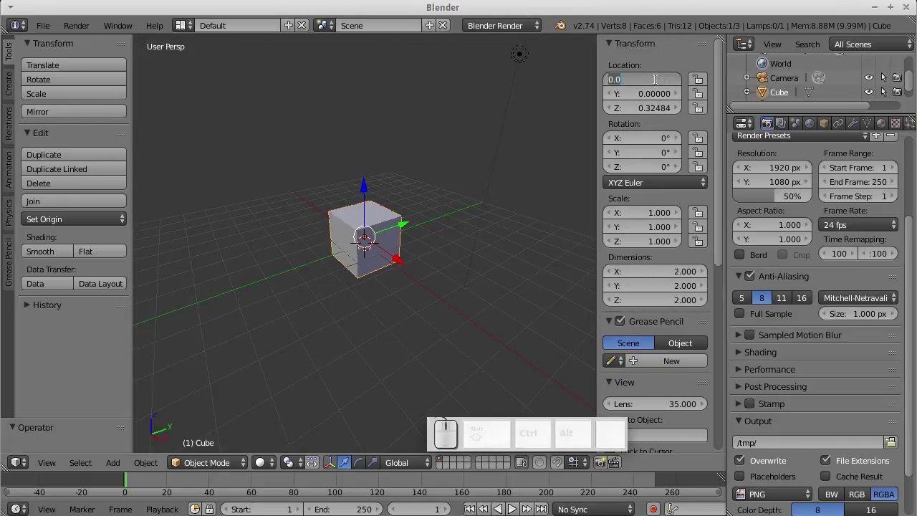
key(KP_1)
key(KP_0)
key(KP_Enter)
click(659, 83)
key(KP_0)
key(KP_Enter)
click(658, 89)
key(KP_0)
key(KP_Decimal)
key(KP_0)
key(KP_2)
key(KP_Enter)
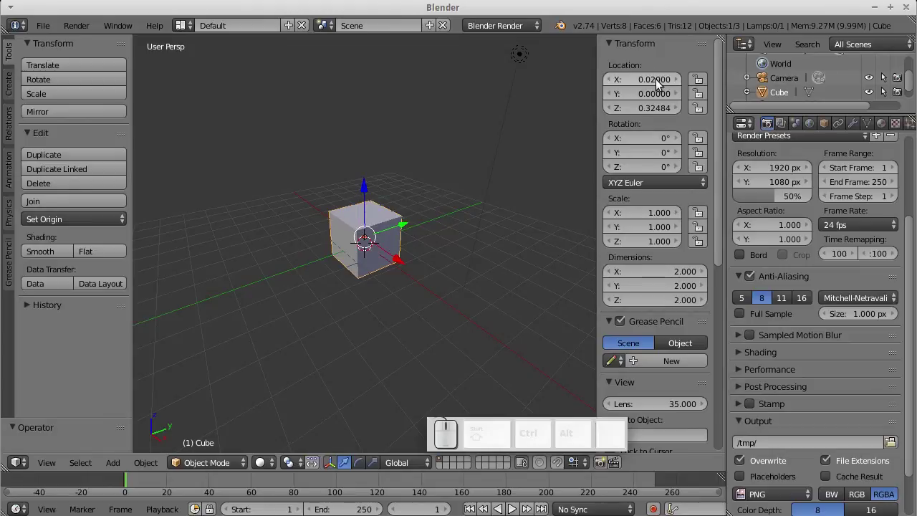
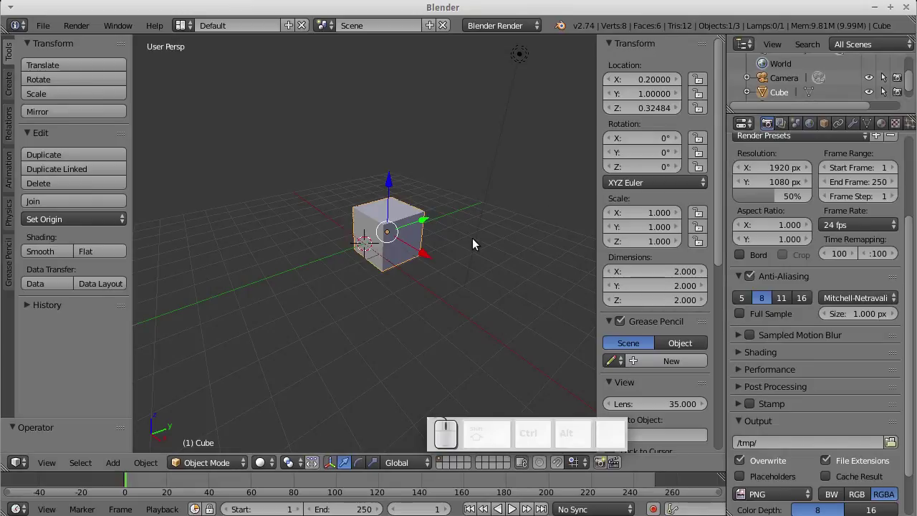
- Set the cube's location X, Y and Z to 0 so it sits at the world origin
click(644, 104)
key(KP_0)
key(KP_Enter)
click(646, 87)
key(KP_0)
key(KP_Enter)
click(653, 108)
key(KP_0)
key(KP_Enter)
- Scroll the sidebar down to the view settings: lens, clipping range and 3D cursor location
drag(429, 257, 569, 255)
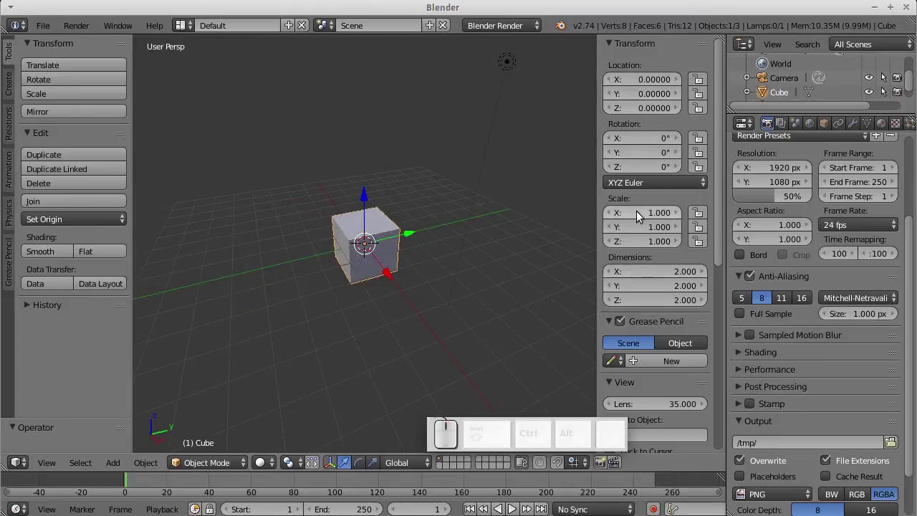
scroll(down, 3)
scroll(down, 3)
scroll(down, 3)
scroll(down, 3)
click(598, 428)
drag(651, 408, 611, 223)
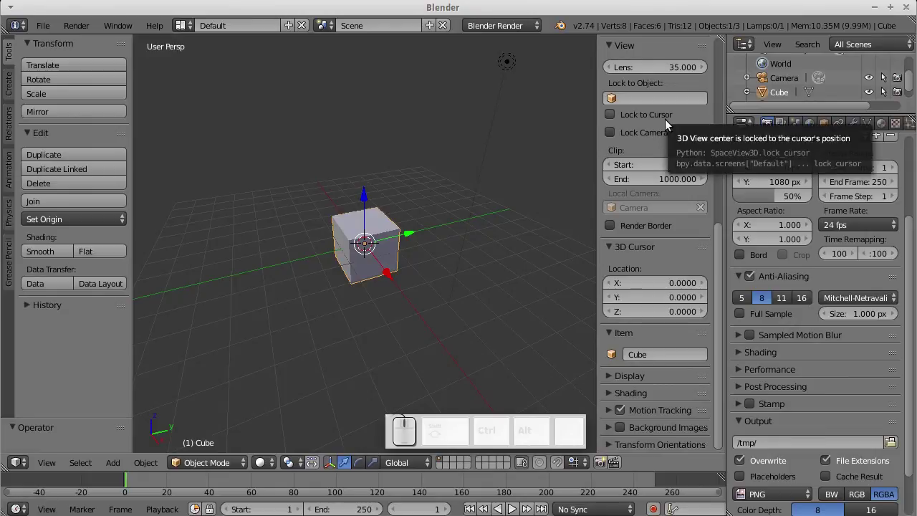
- Hide the transform sidebar, join the split 3D views back into one and orbit around the cube
key(n)
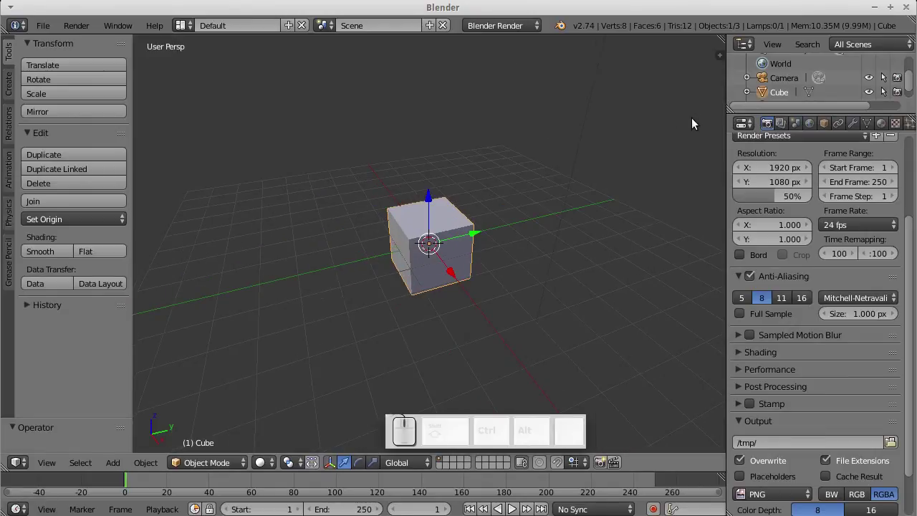
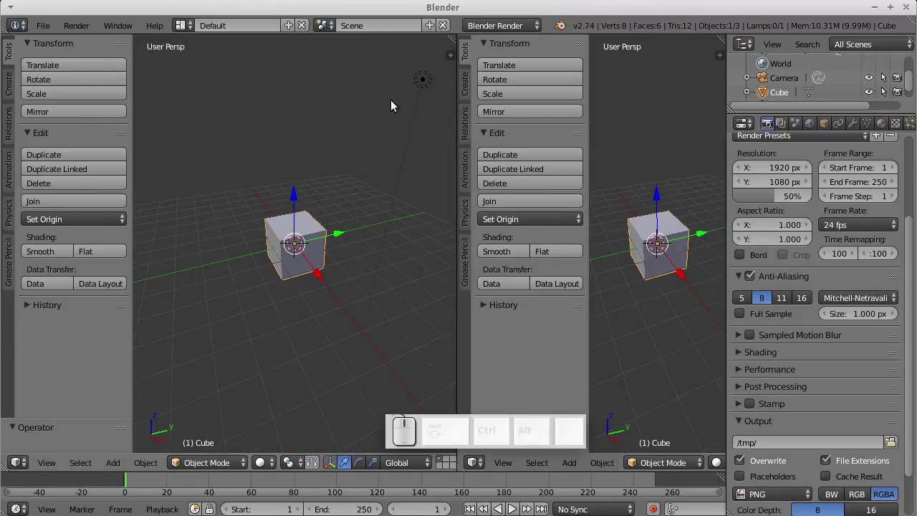
right_click(397, 106)
right_click(680, 132)
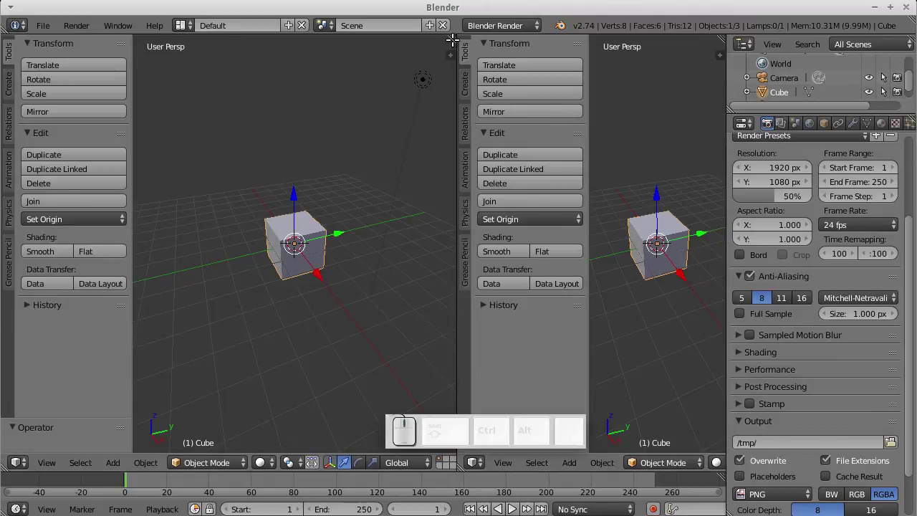
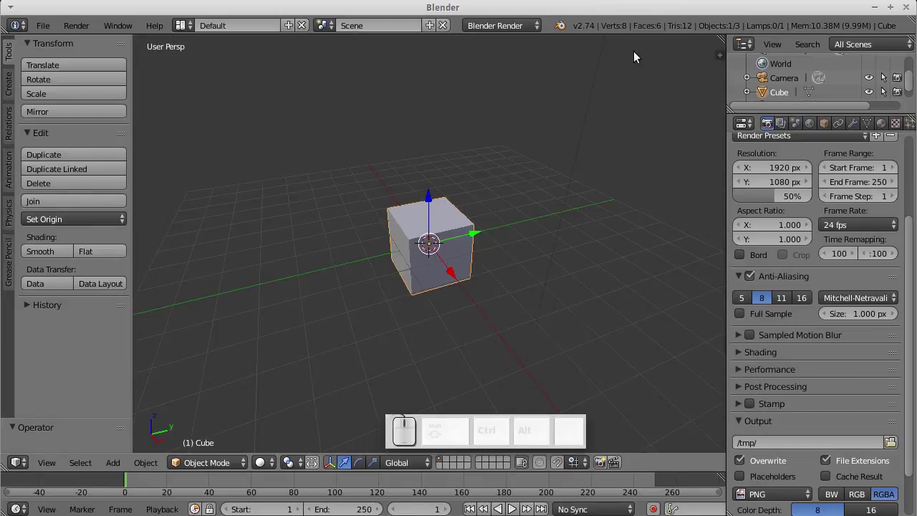
drag(590, 283, 771, 185)
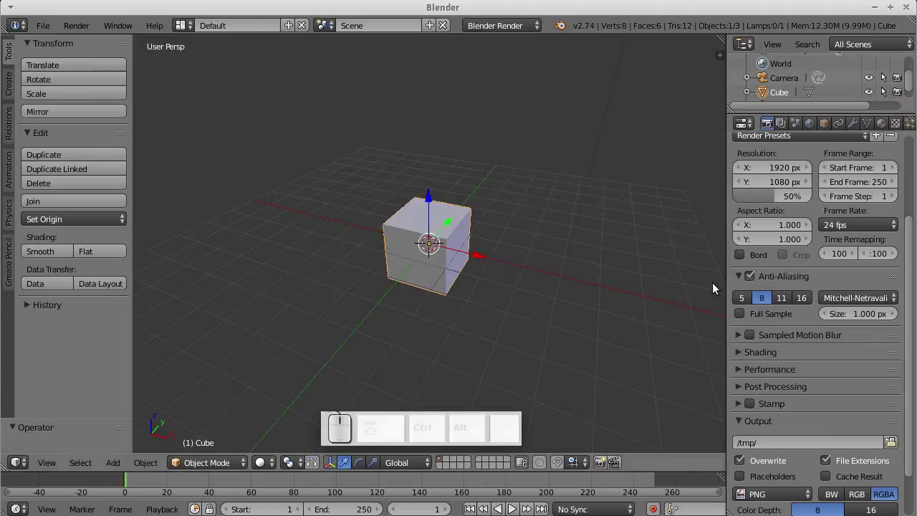
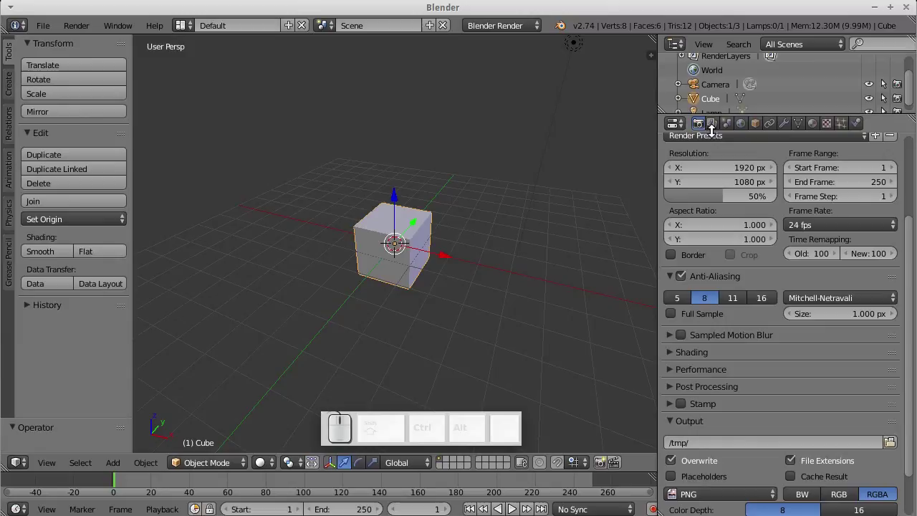
- Set the render resolution to 800 by 600 pixels in the Render properties
scroll(up, 3)
click(703, 135)
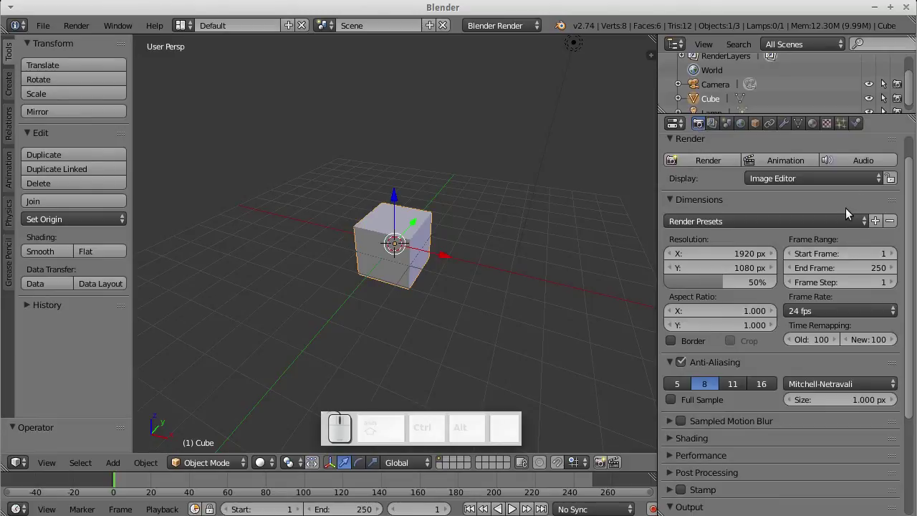
click(735, 263)
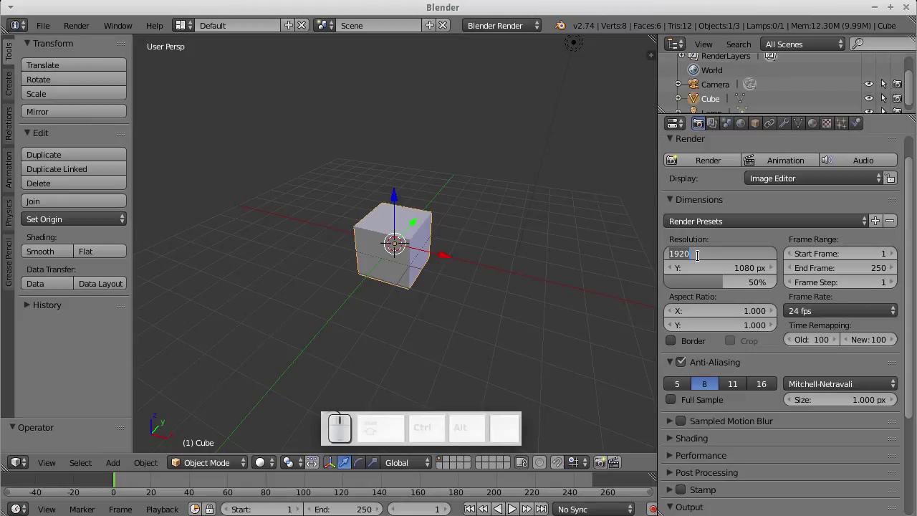
key(KP_8)
key(KP_0)
click(731, 278)
click(745, 279)
key(KP_6)
key(KP_0)
key(KP_Enter)
- View the scene through the camera with Numpad 0
key(KP_0)
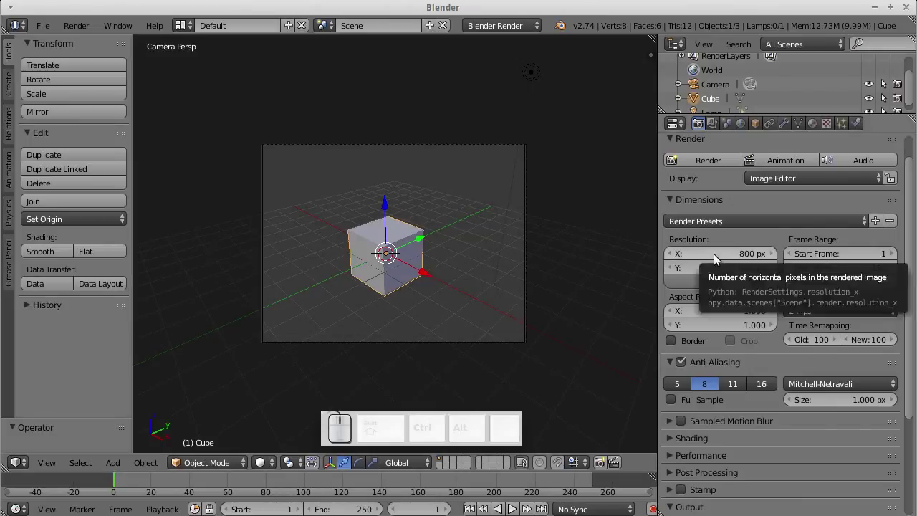
- Apply the HDTV 1080p preset (1920 by 1080) and lower the resolution scale to 30%
click(755, 229)
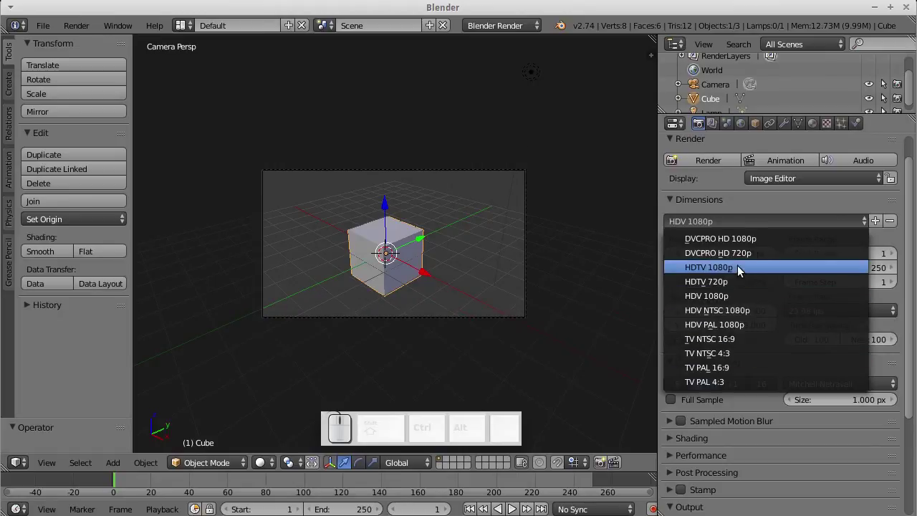
click(739, 275)
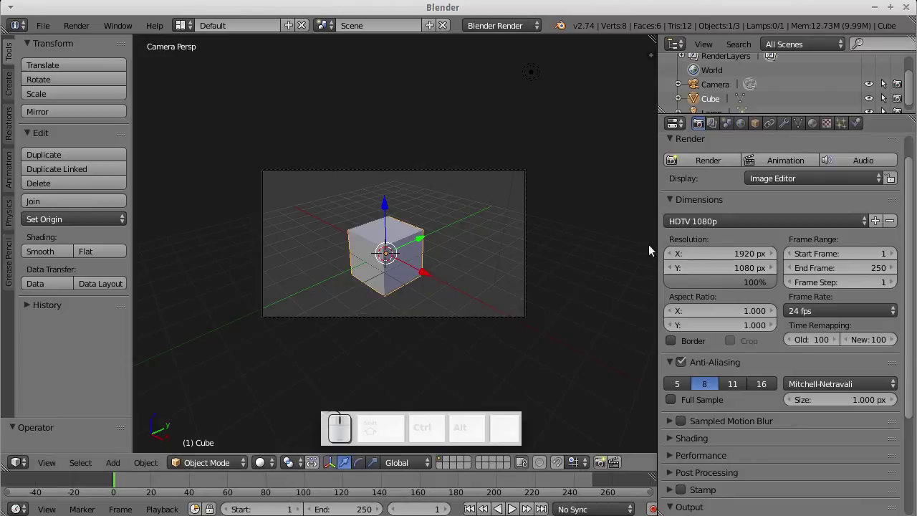
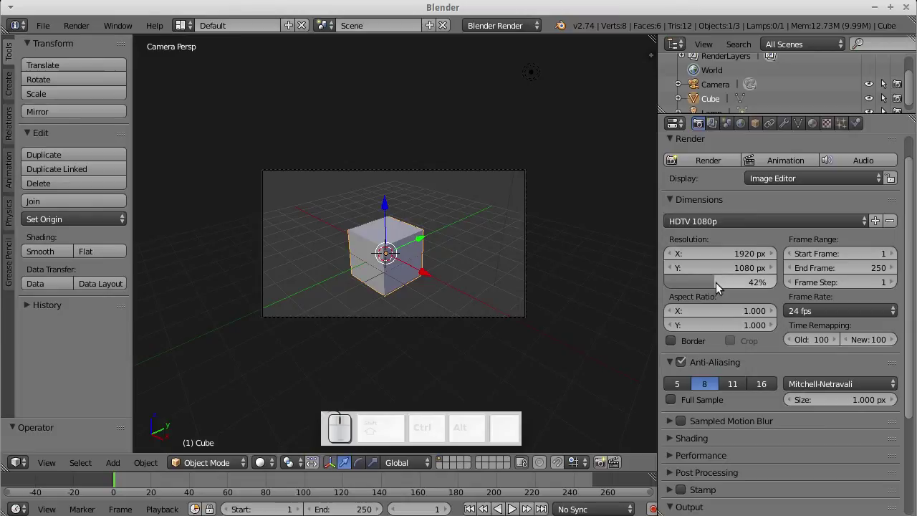
drag(716, 285, 704, 219)
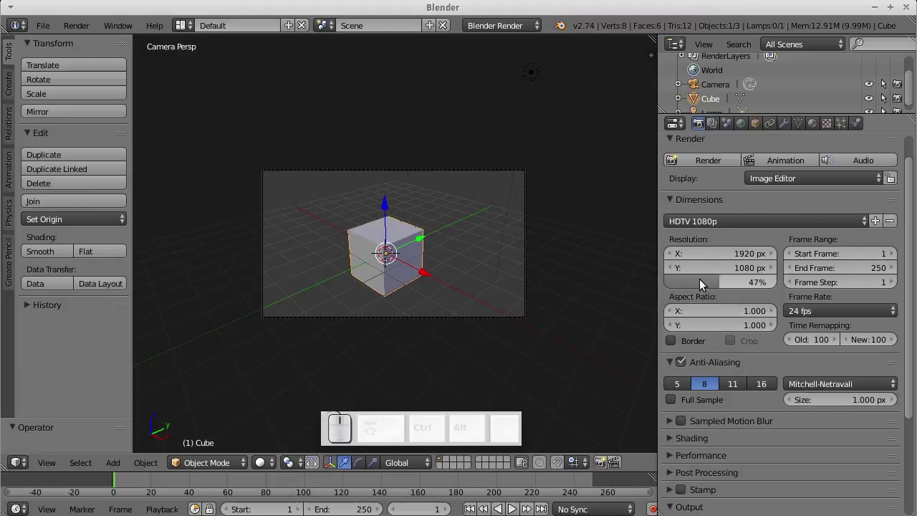
click(723, 286)
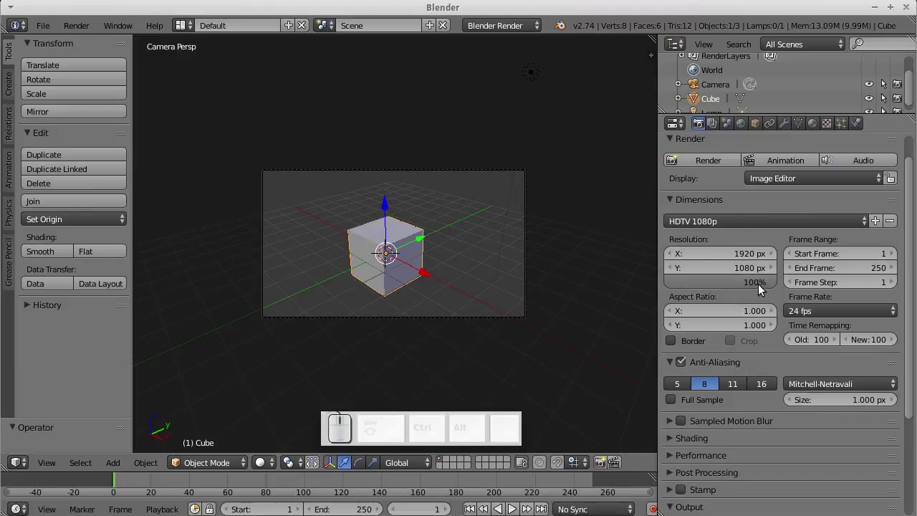
drag(761, 291, 709, 288)
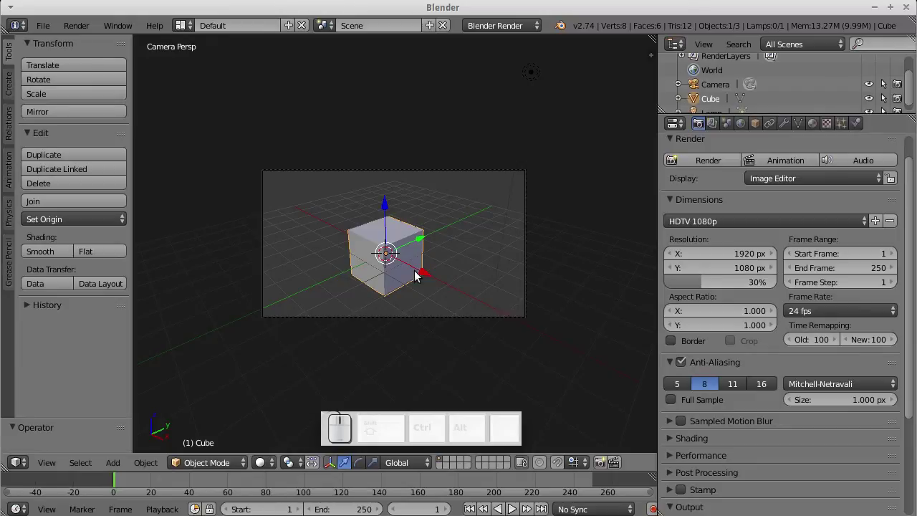
- Render the cube with F12, then close the result and return to the viewport
key(F12)
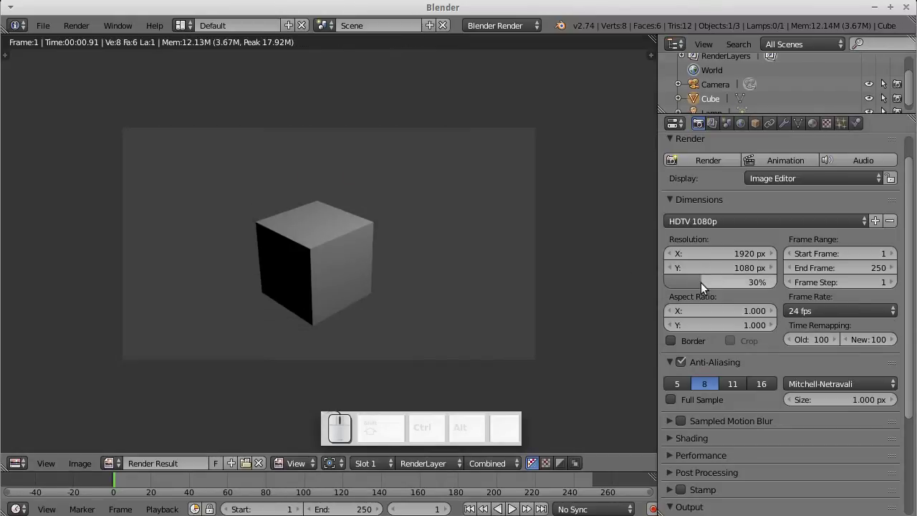
key(Escape)
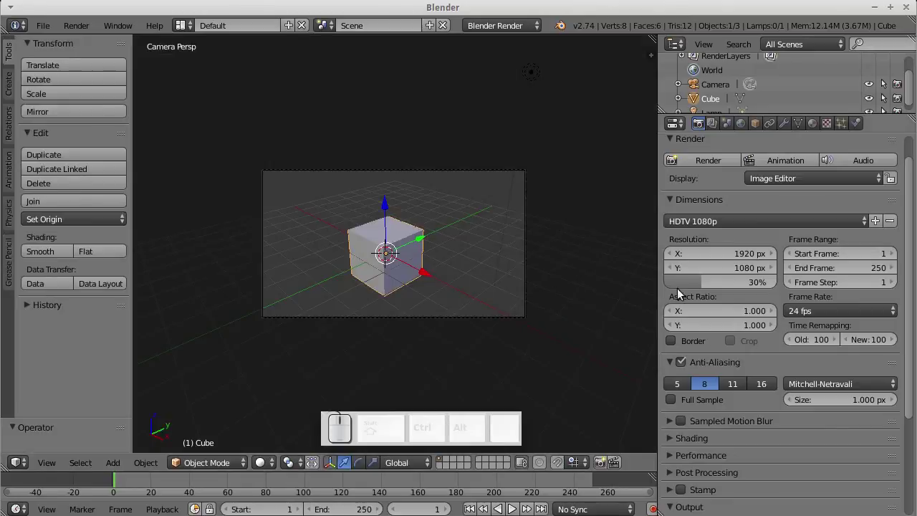
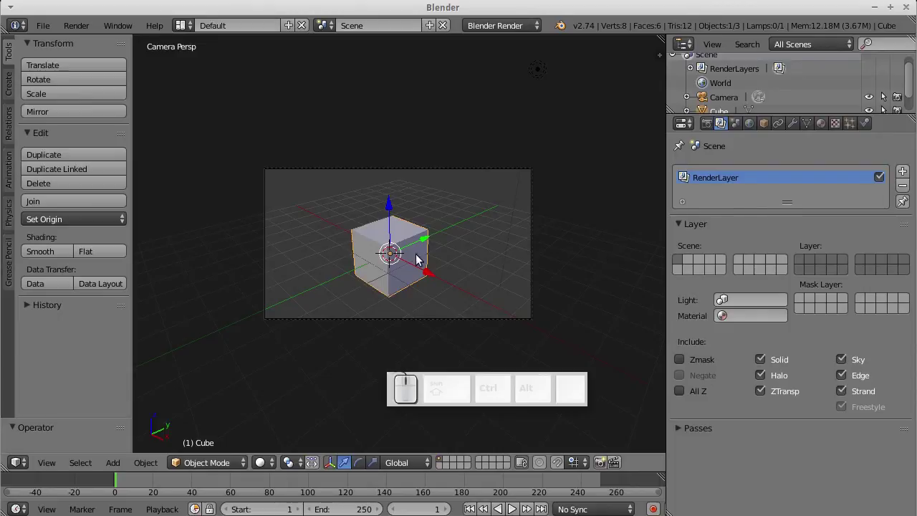
- In the World settings, pick and darken a blue horizon colour
click(690, 336)
click(761, 333)
drag(837, 332, 723, 341)
click(718, 360)
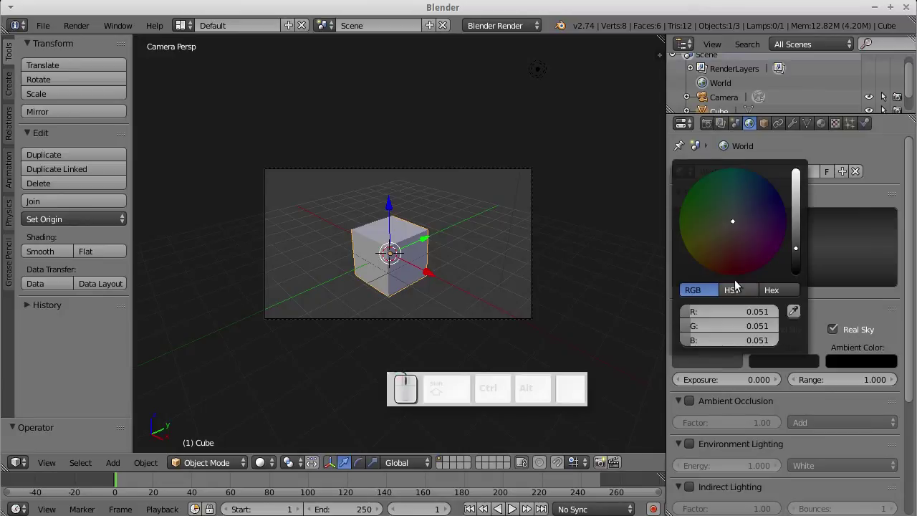
click(792, 365)
click(792, 365)
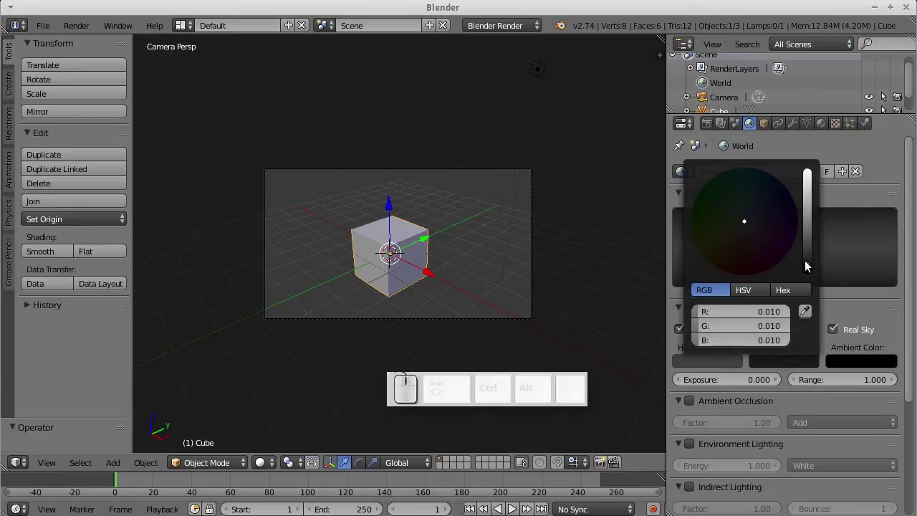
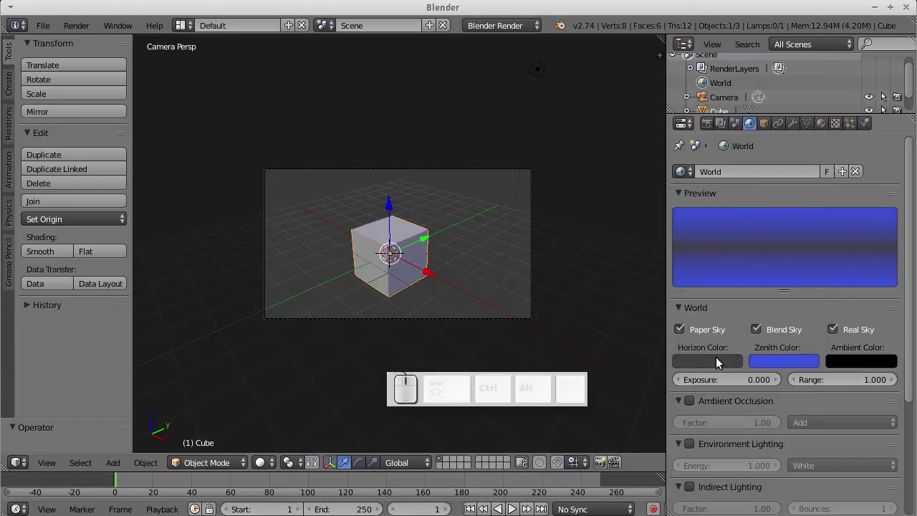
- Enable Blend Sky, adjust the gradient colour and render the cube against the blue-to-white sky
click(721, 363)
drag(800, 253, 542, 205)
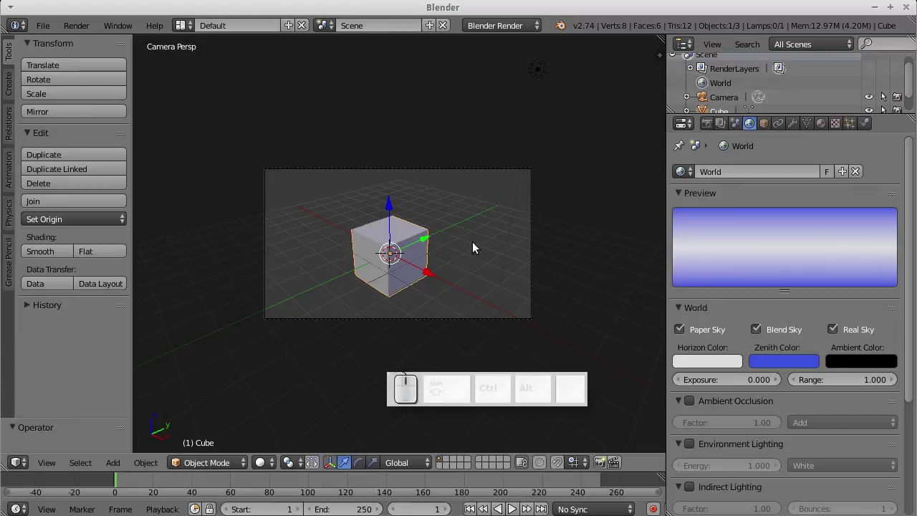
click(446, 249)
key(F12)
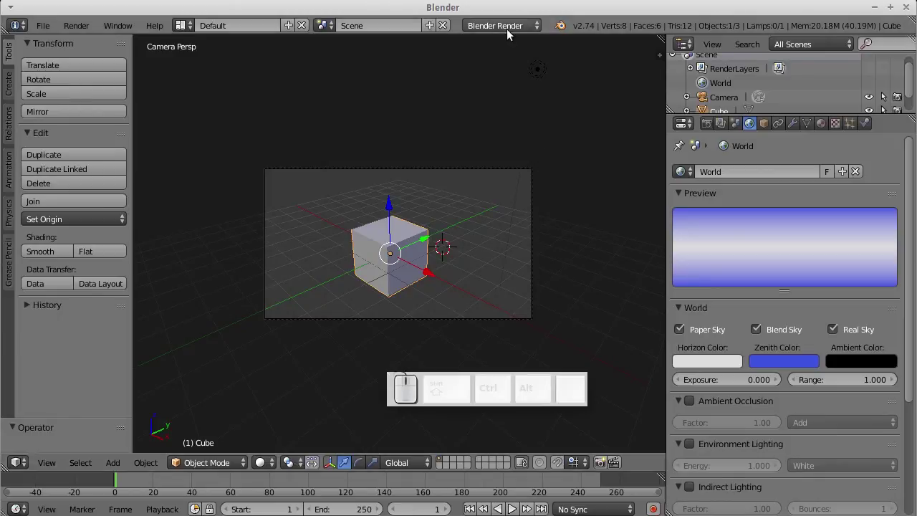
- Keep Blender Render in the engine list and leave camera view for a free perspective
click(509, 39)
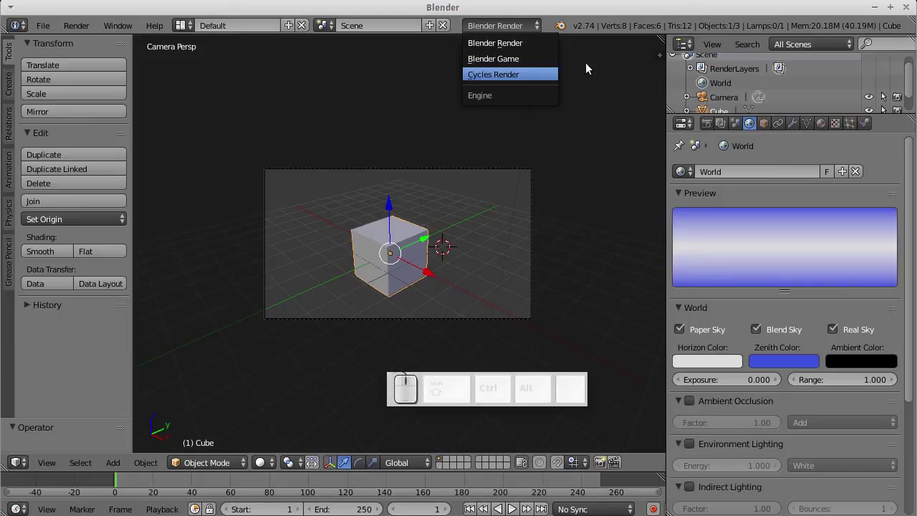
click(633, 79)
click(461, 227)
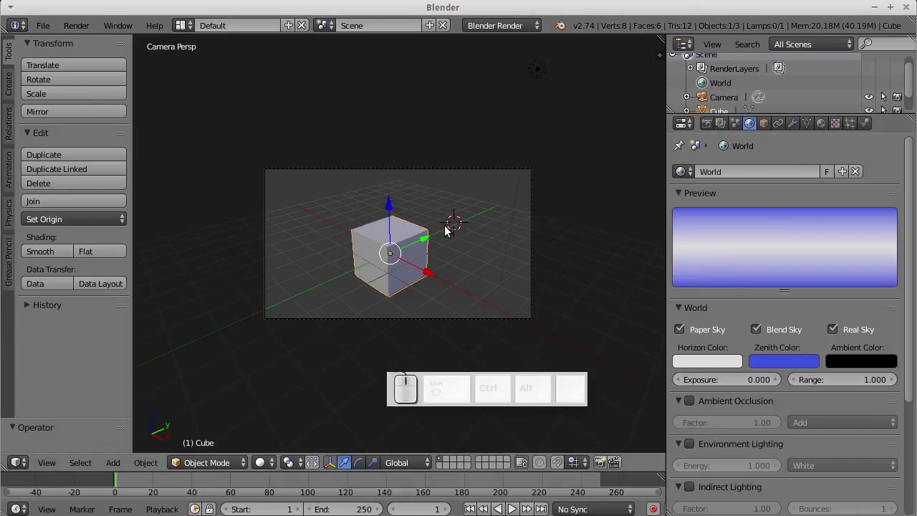
click(453, 215)
click(465, 287)
click(468, 203)
drag(337, 217, 542, 116)
- Select the cube and place the 3D cursor at points beside it in the viewport
right_click(563, 90)
right_click(395, 260)
click(486, 249)
click(399, 326)
click(281, 251)
click(312, 331)
click(424, 326)
click(567, 266)
click(348, 285)
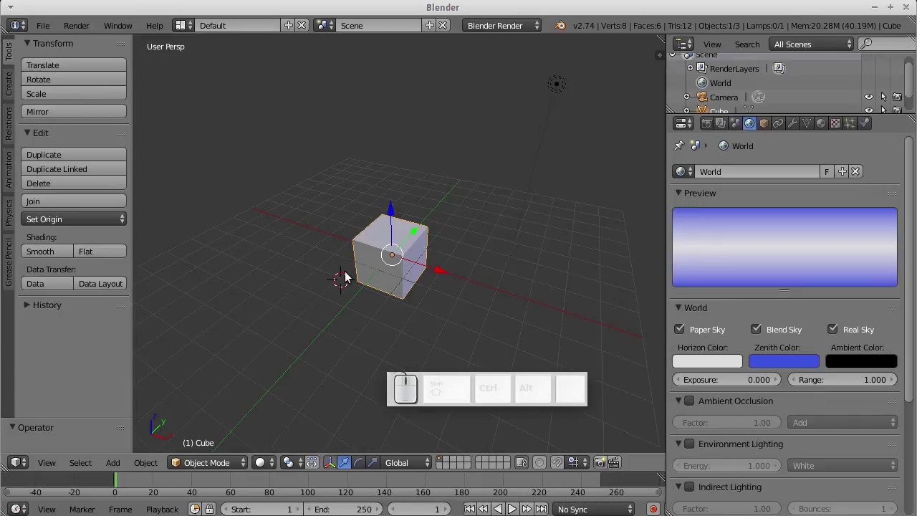
- Show the cube's Object properties with its location, rotation and scale transform
middle_click(364, 288)
click(342, 261)
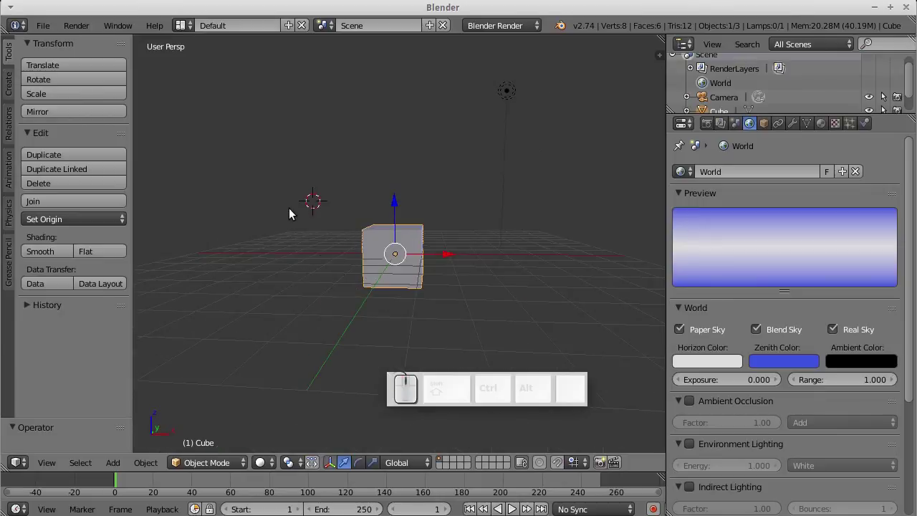
middle_click(516, 223)
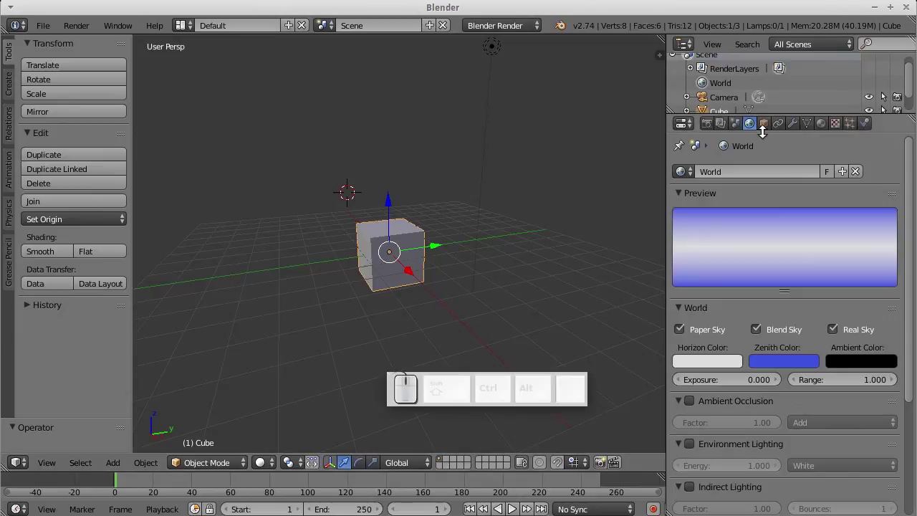
click(767, 133)
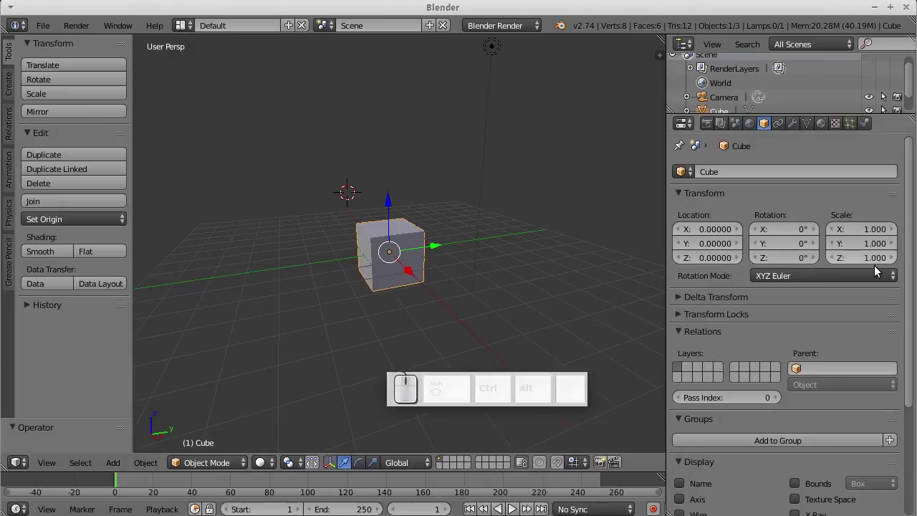
scroll(down, 3)
- Browse the cube's constraint and modifier lists without adding any
scroll(down, 3)
scroll(up, 3)
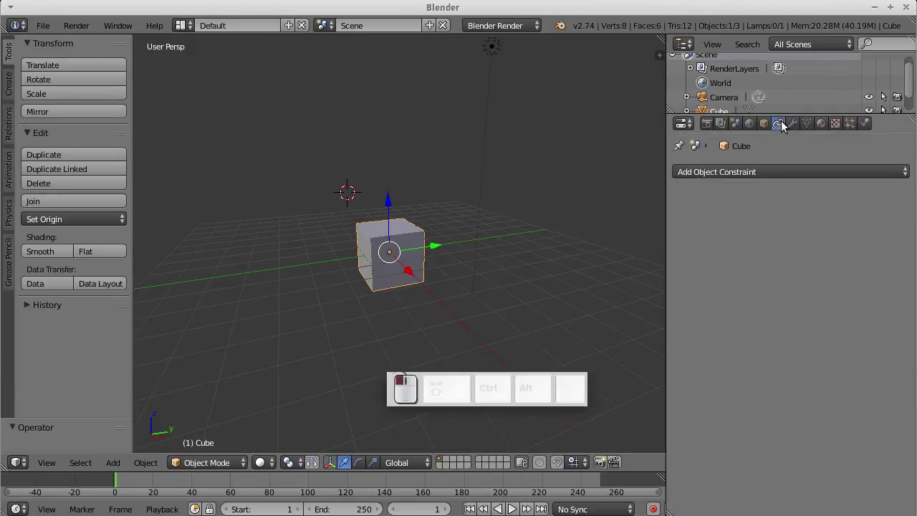
click(744, 183)
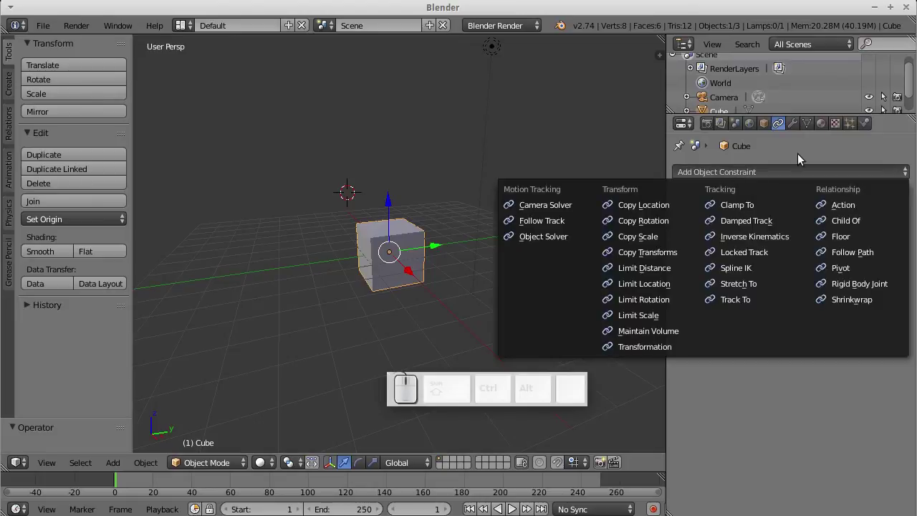
click(800, 164)
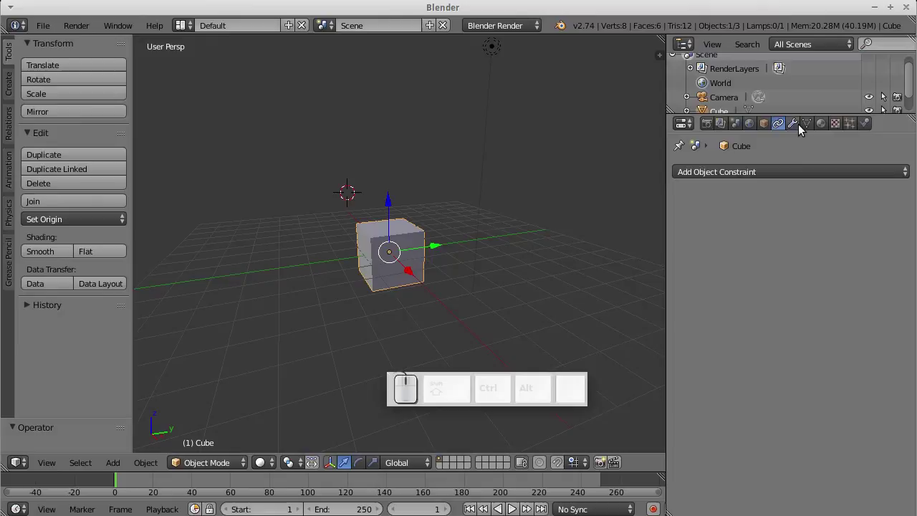
click(779, 180)
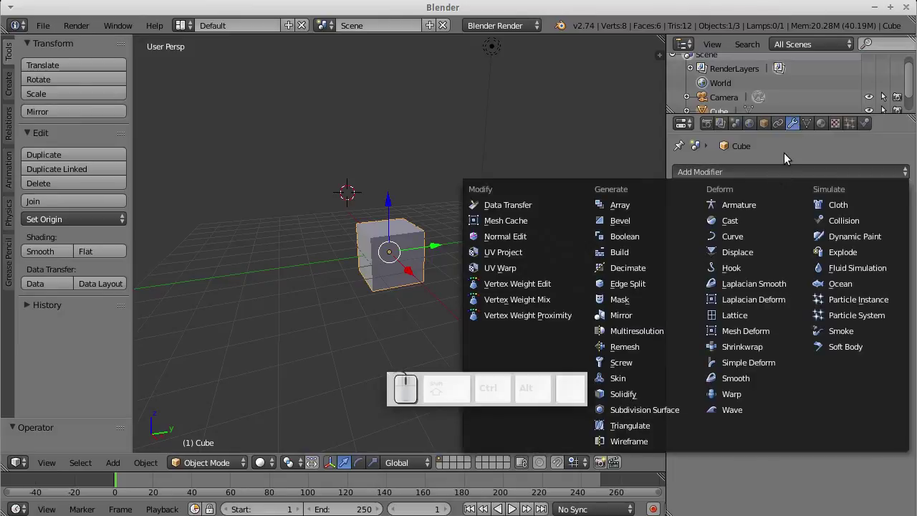
click(787, 162)
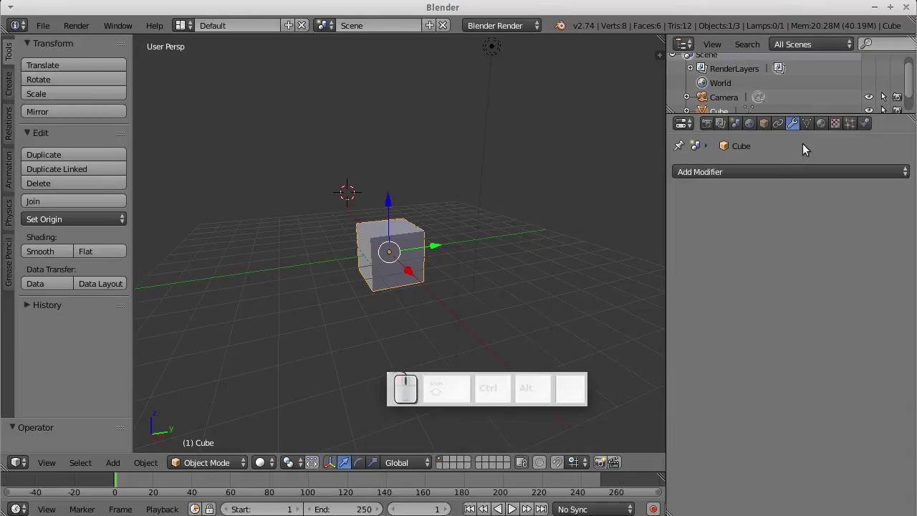
- Switch to the cube's mesh data settings showing normals and vertex groups
click(806, 131)
click(796, 133)
click(771, 184)
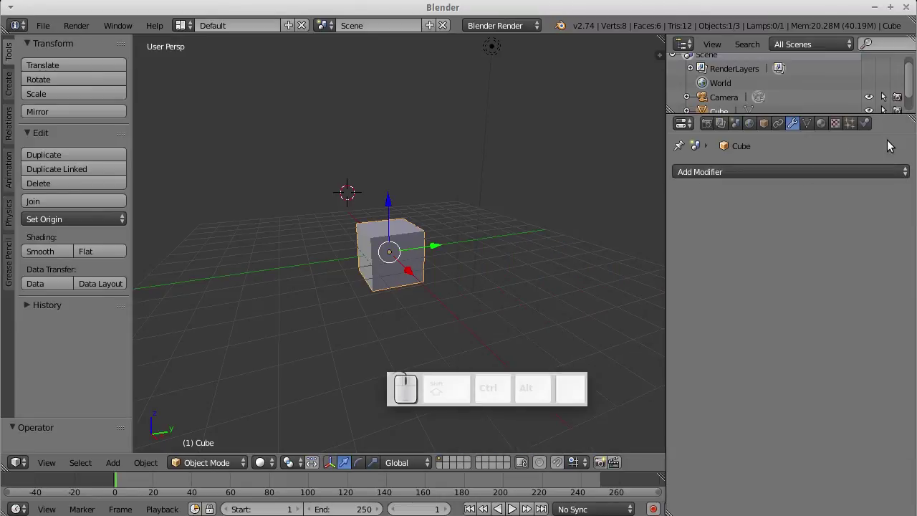
click(890, 149)
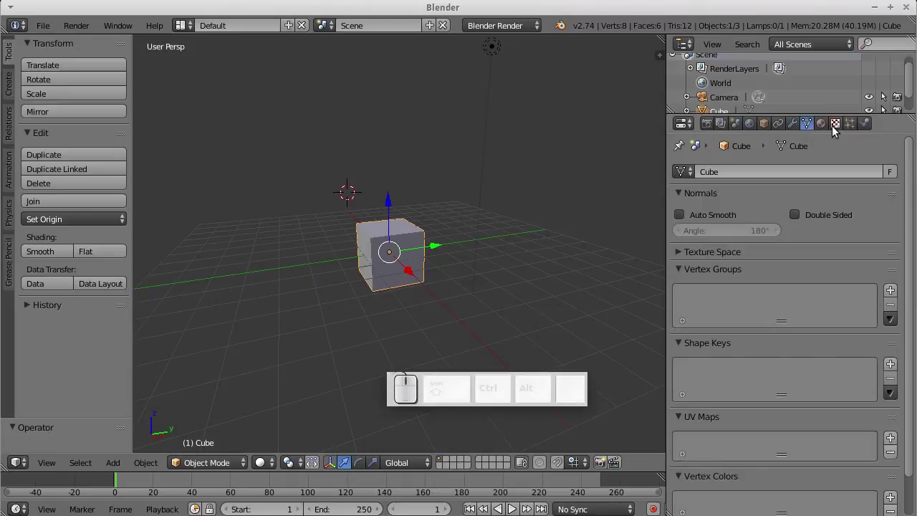
- Set the cube material's diffuse colour to blue on the colour wheel
click(824, 134)
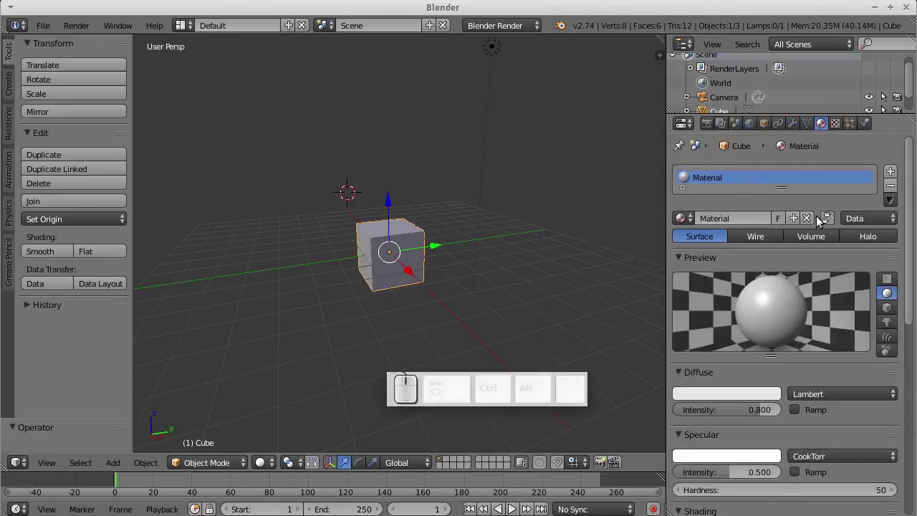
drag(451, 263, 452, 279)
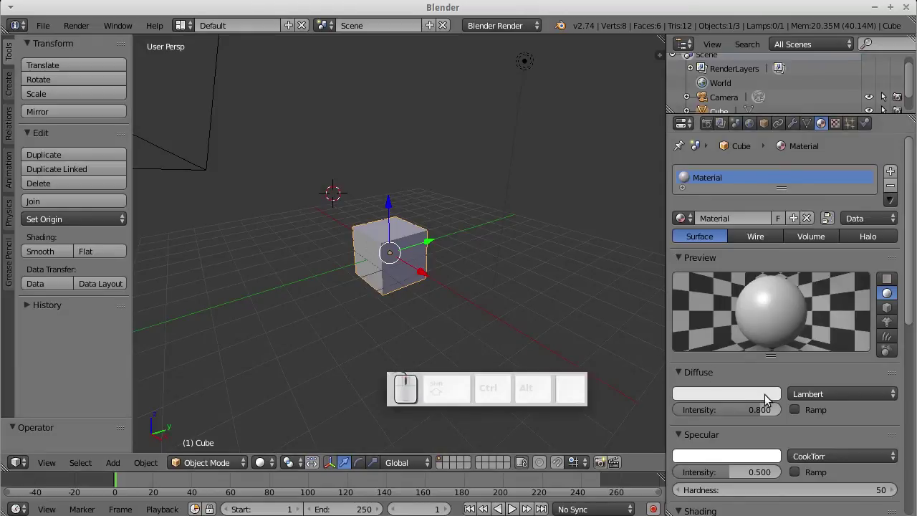
click(752, 399)
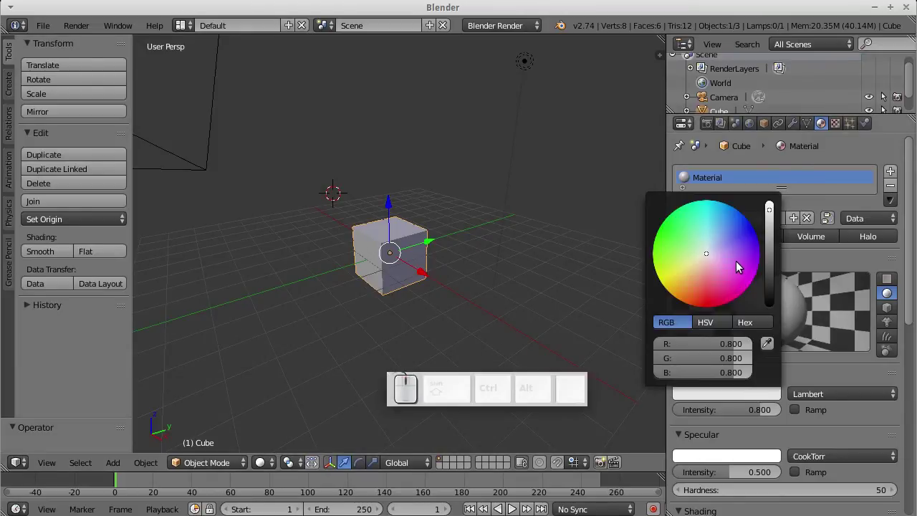
drag(716, 263, 572, 237)
click(495, 242)
scroll(down, 3)
scroll(up, 3)
scroll(down, 3)
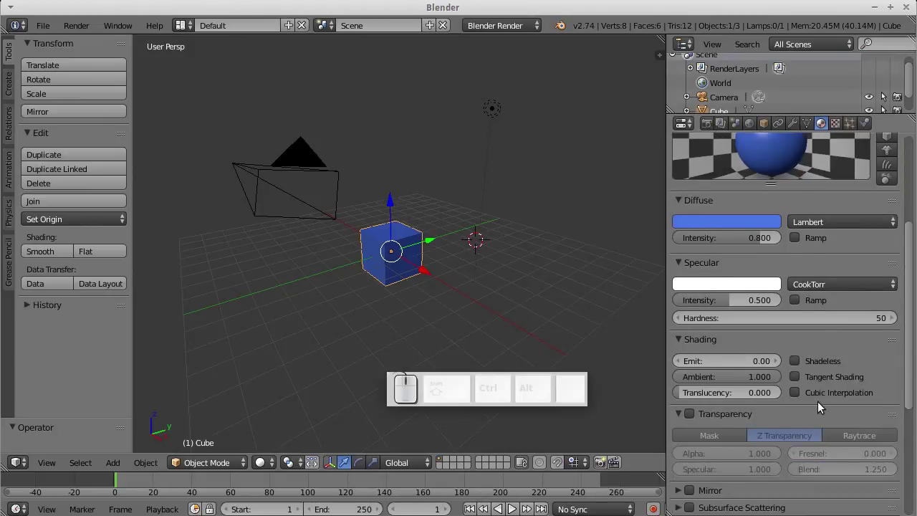
scroll(up, 3)
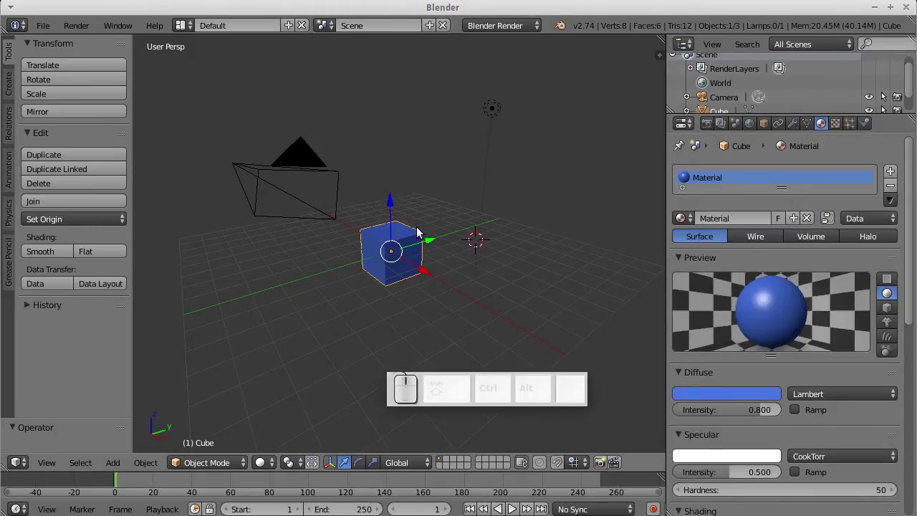
- Render the blue cube with F12, then return to the 3D viewport
key(F12)
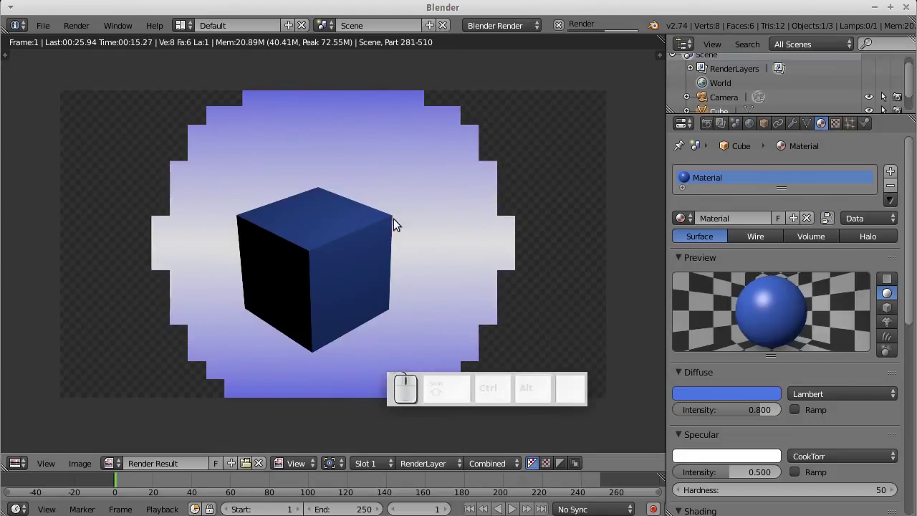
key(Escape)
key(Escape)
- Set the cube material's texture type to Voronoi
click(703, 338)
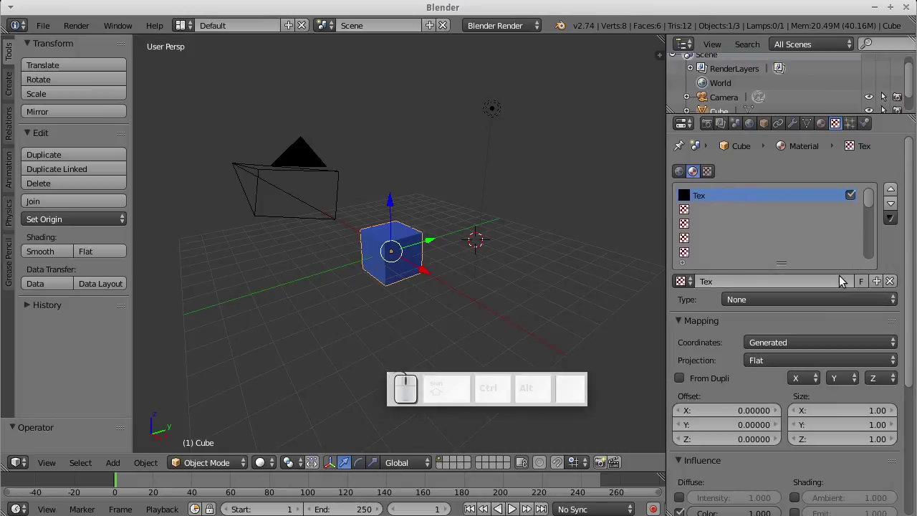
click(802, 305)
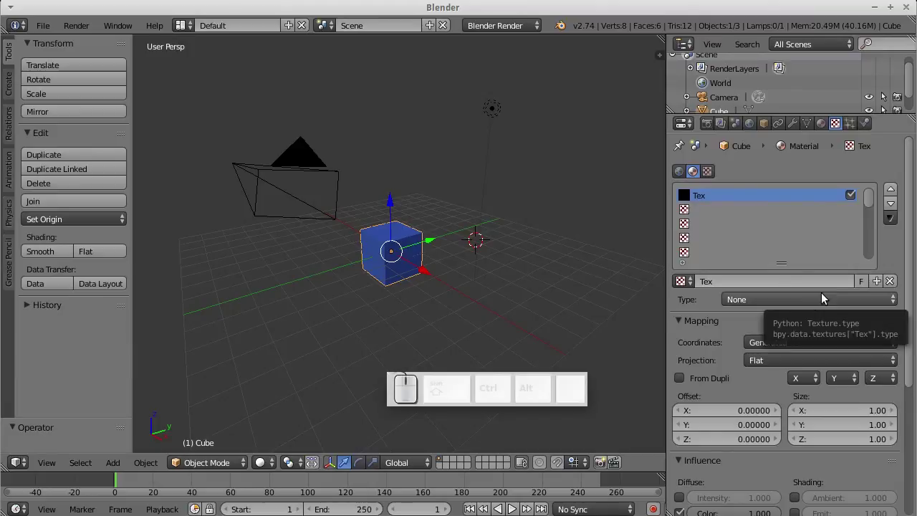
click(799, 301)
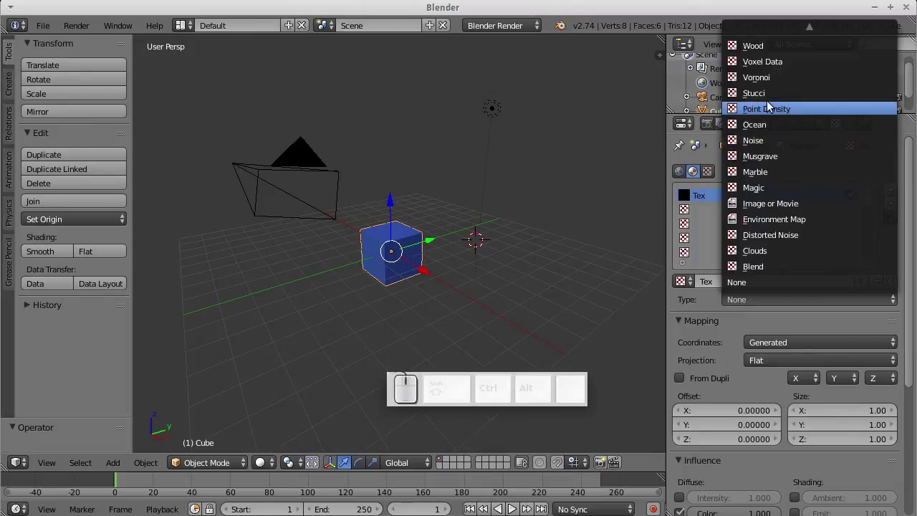
click(776, 85)
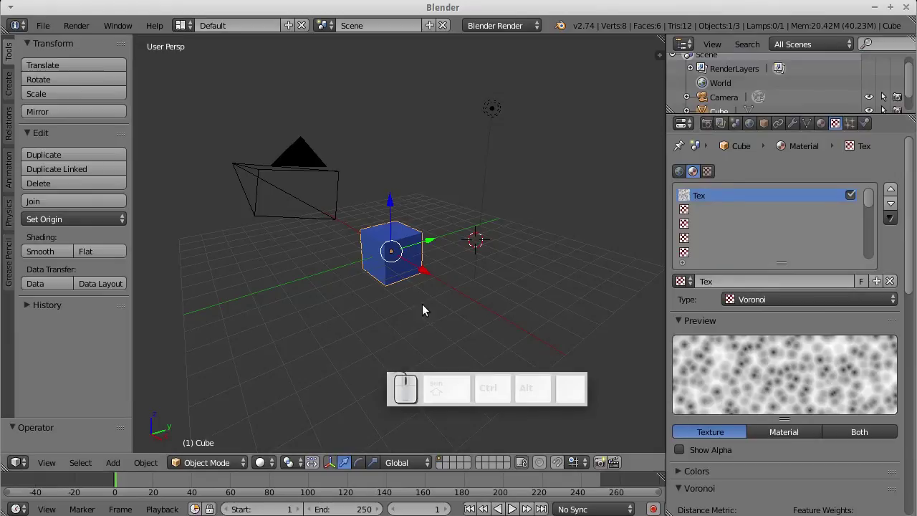
- Render the Voronoi-textured cube with F12, then return to the viewport
key(F12)
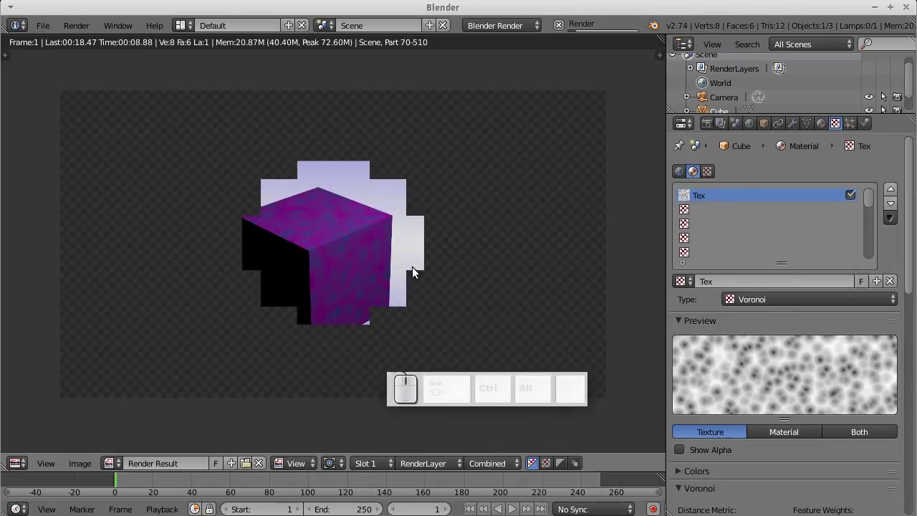
key(Escape)
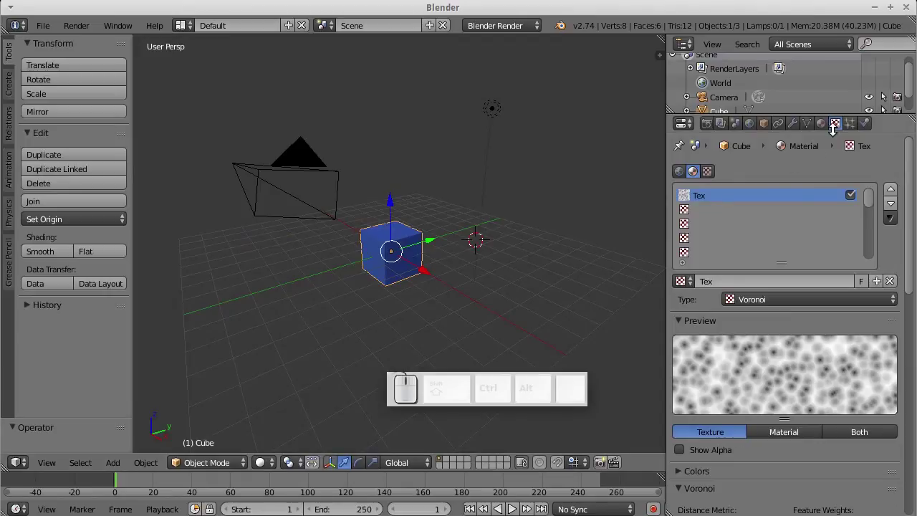
- In Physics, make the cube a Wind force field and enable Cloth simulation
click(847, 132)
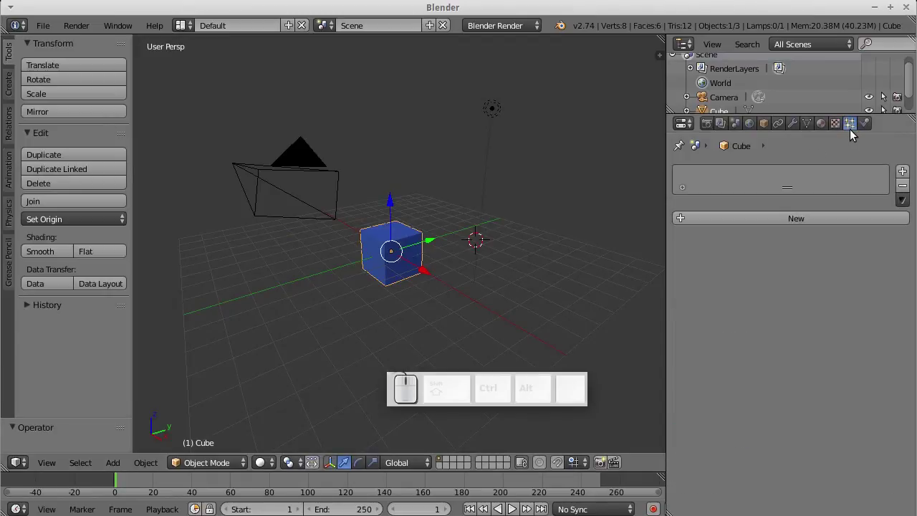
click(803, 232)
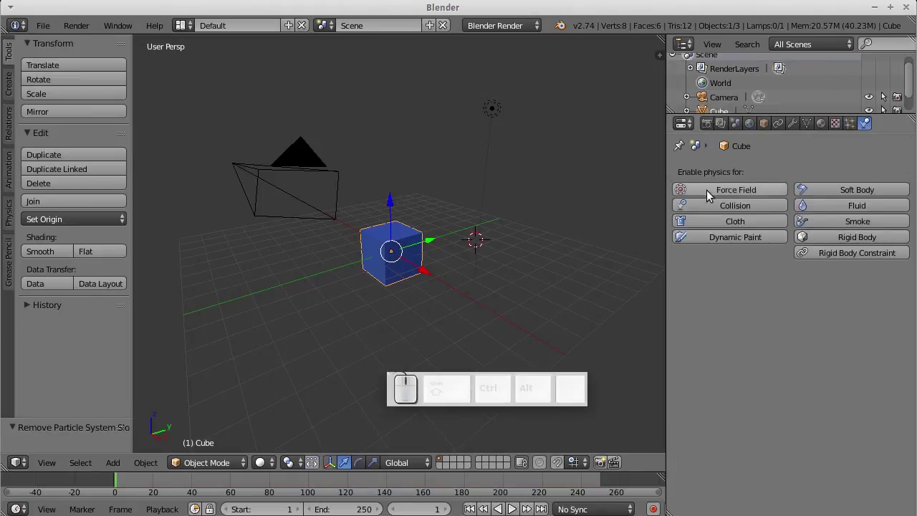
click(872, 128)
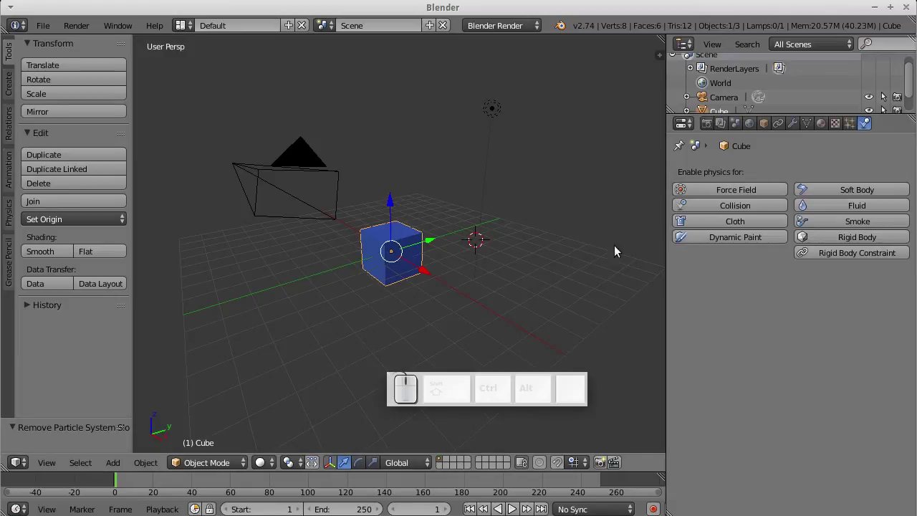
click(720, 198)
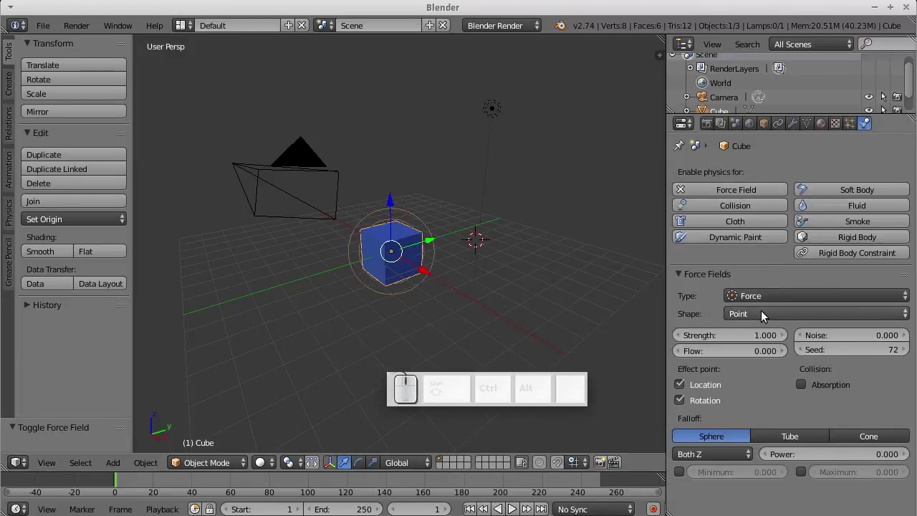
drag(796, 308, 757, 255)
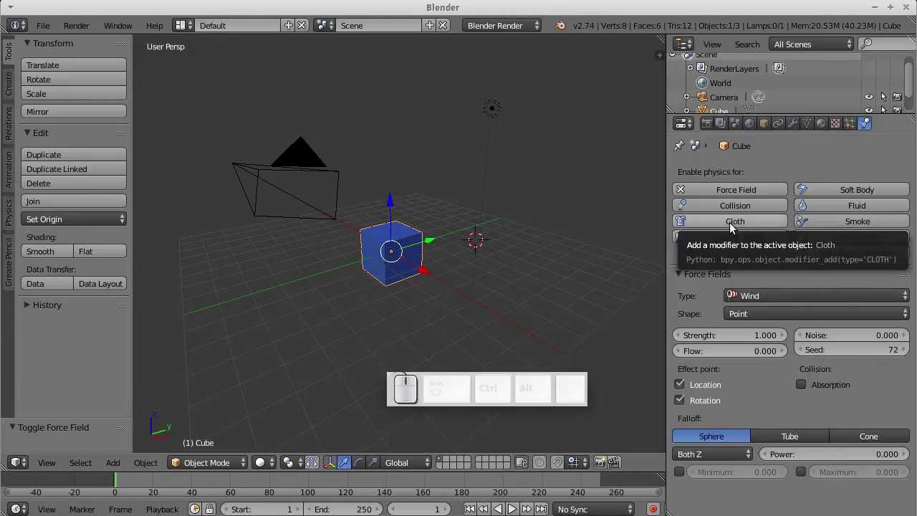
click(737, 229)
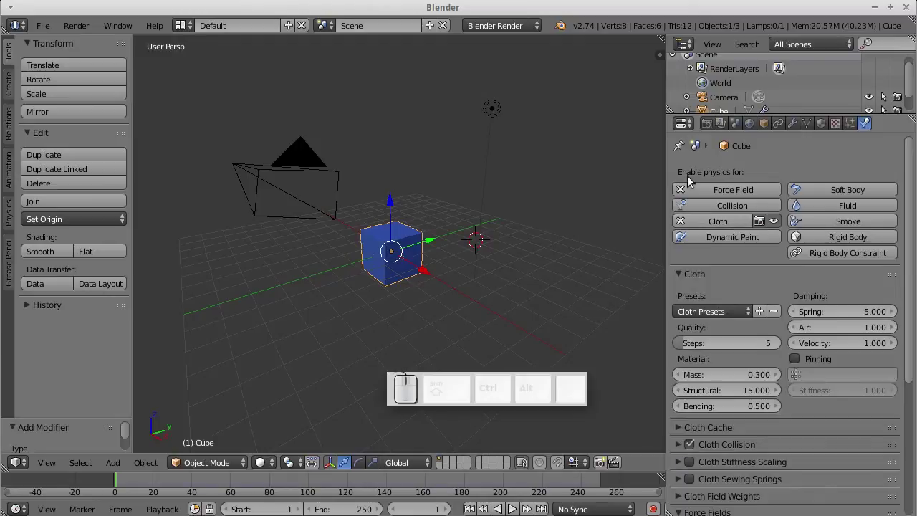
- Reload the start-up file for a fresh default scene
click(29, 470)
click(28, 469)
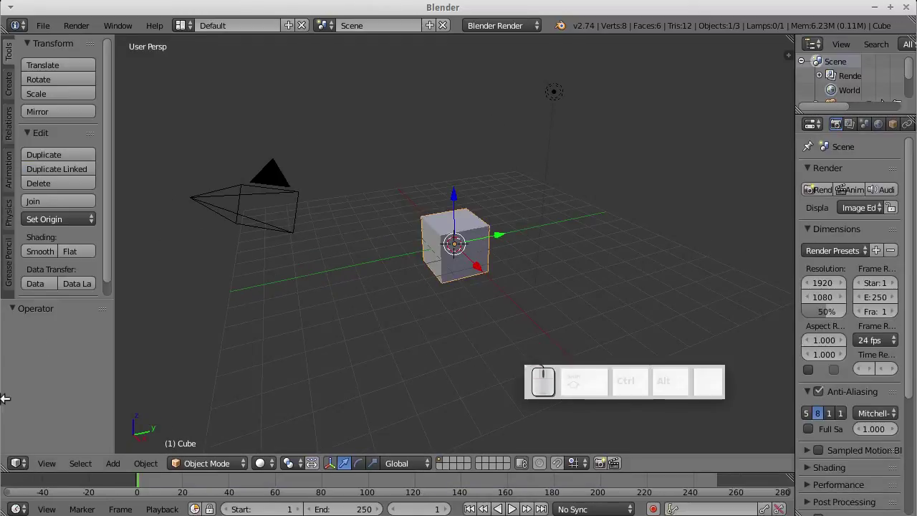
click(17, 471)
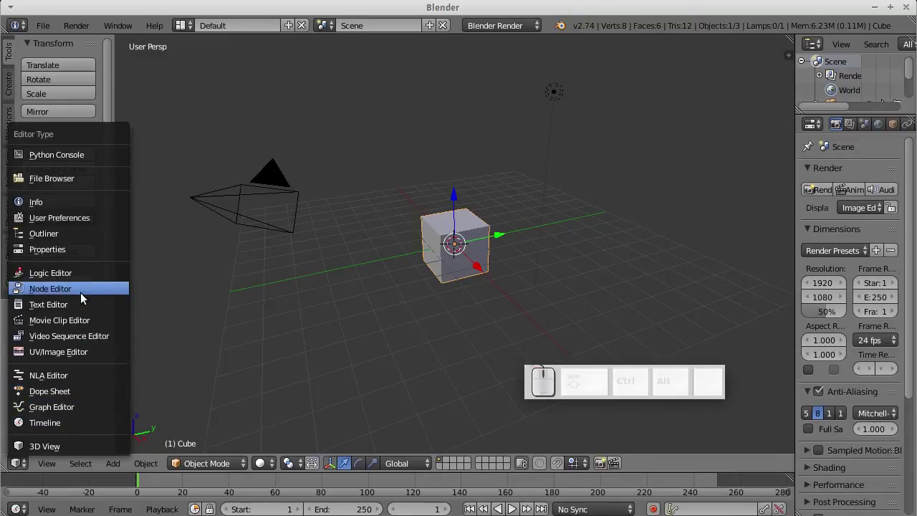
click(82, 301)
click(27, 471)
click(28, 452)
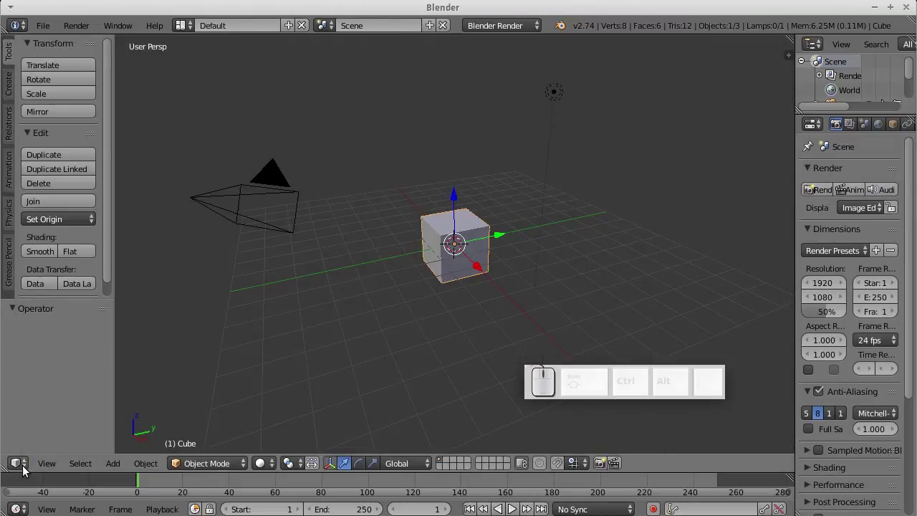
click(48, 475)
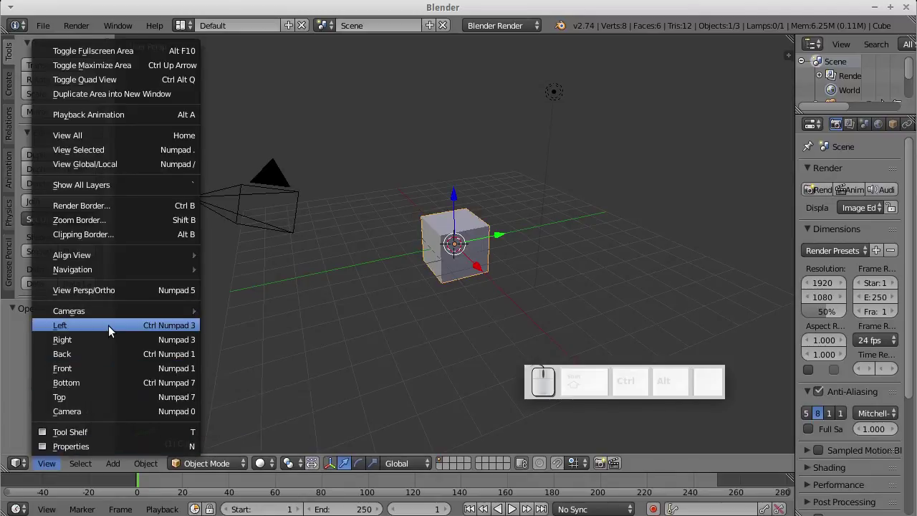
click(103, 340)
click(51, 472)
click(145, 340)
click(47, 469)
click(86, 413)
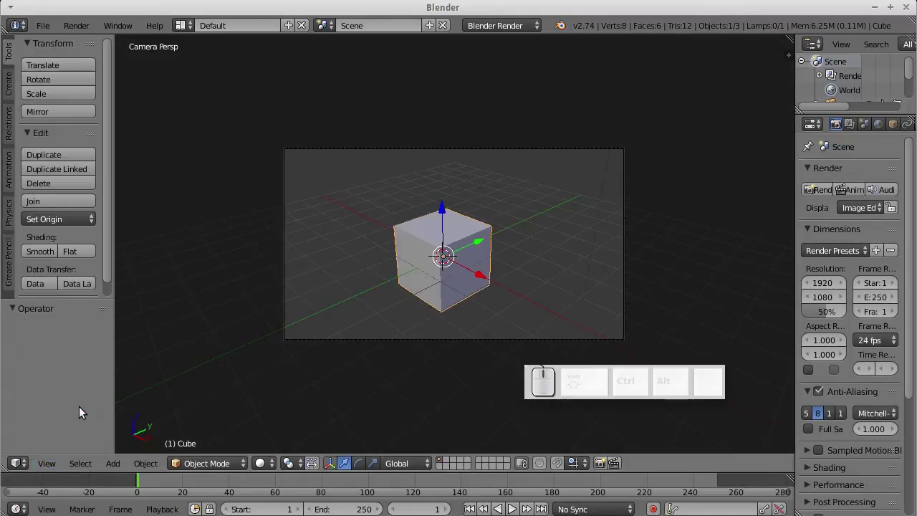
drag(365, 281, 288, 324)
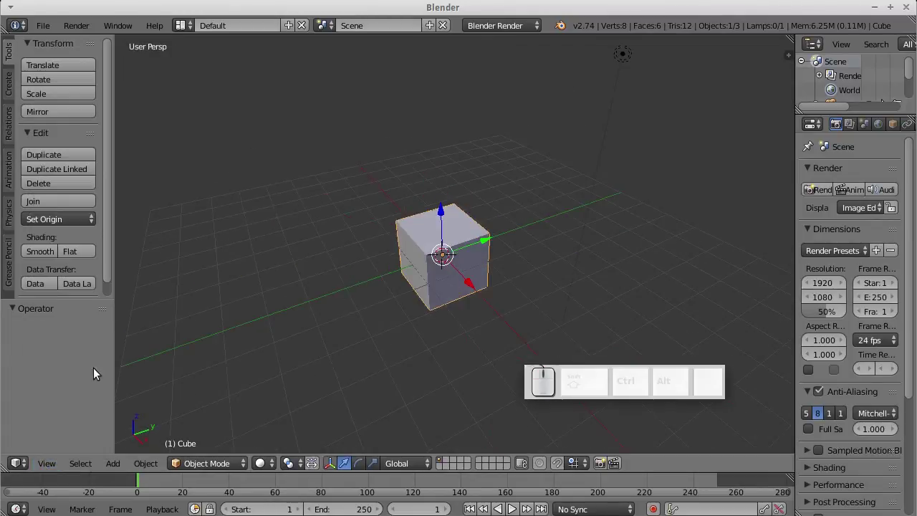
click(80, 473)
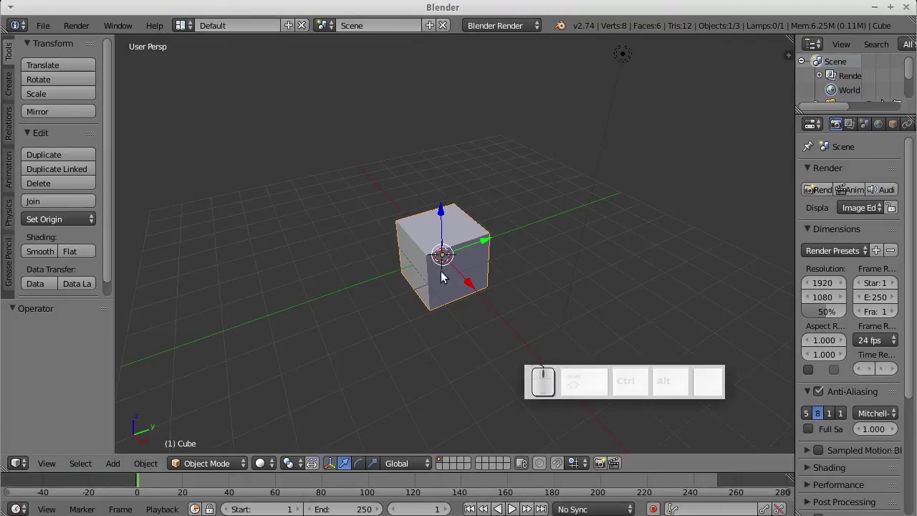
middle_click(365, 270)
click(124, 468)
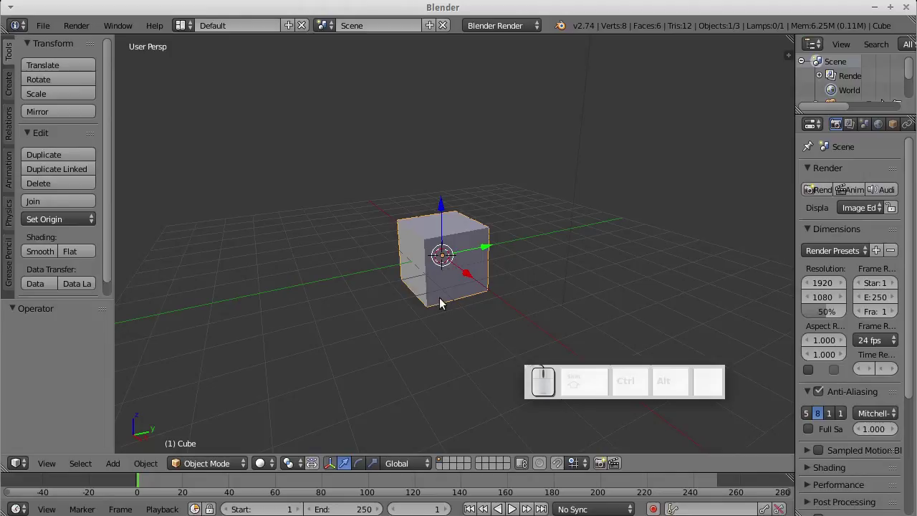
- Replace the default cube with a UV sphere moved about 2.5 units along X
key(Delete)
click(421, 279)
click(114, 468)
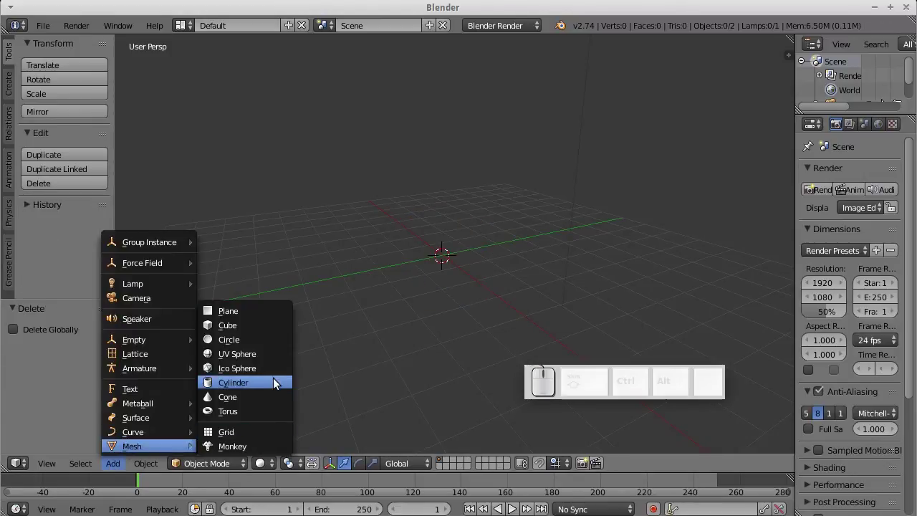
click(275, 356)
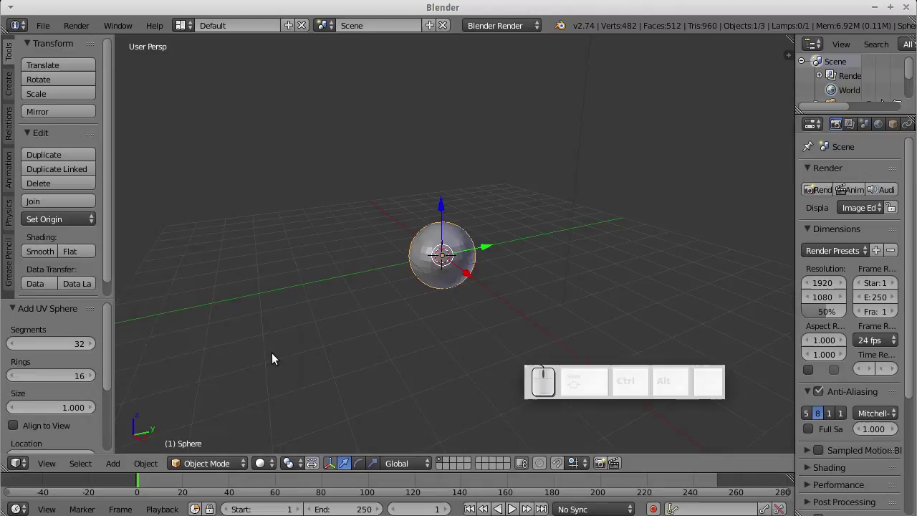
drag(436, 294, 420, 317)
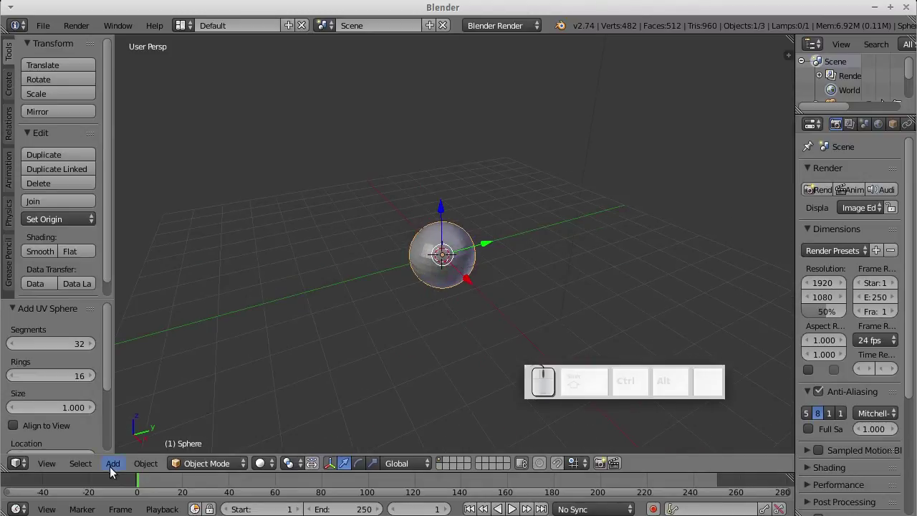
click(471, 280)
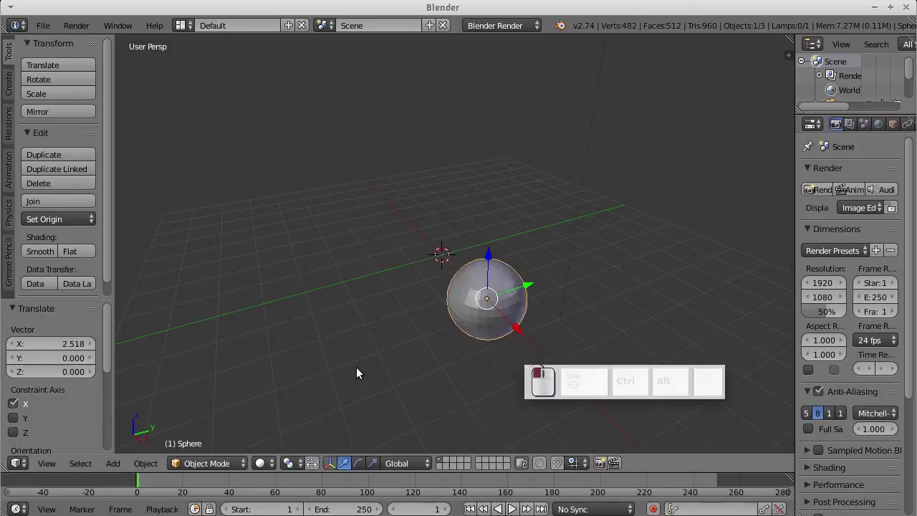
- Add a cylinder and move it about 4.3 units along negative Y
click(126, 472)
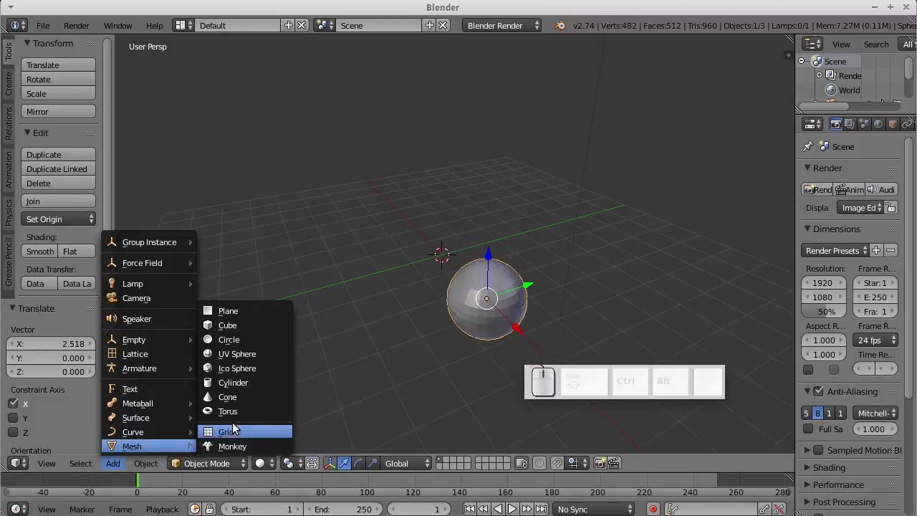
click(248, 392)
click(493, 250)
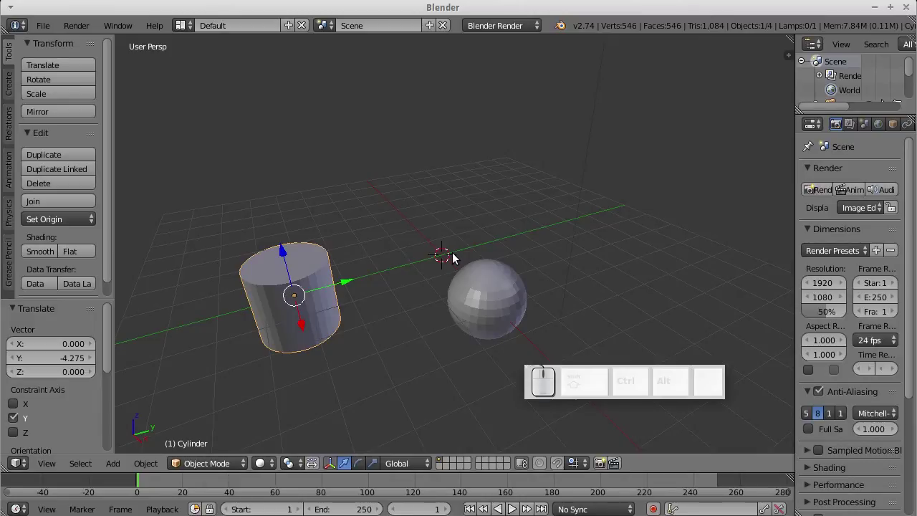
key(shift+a)
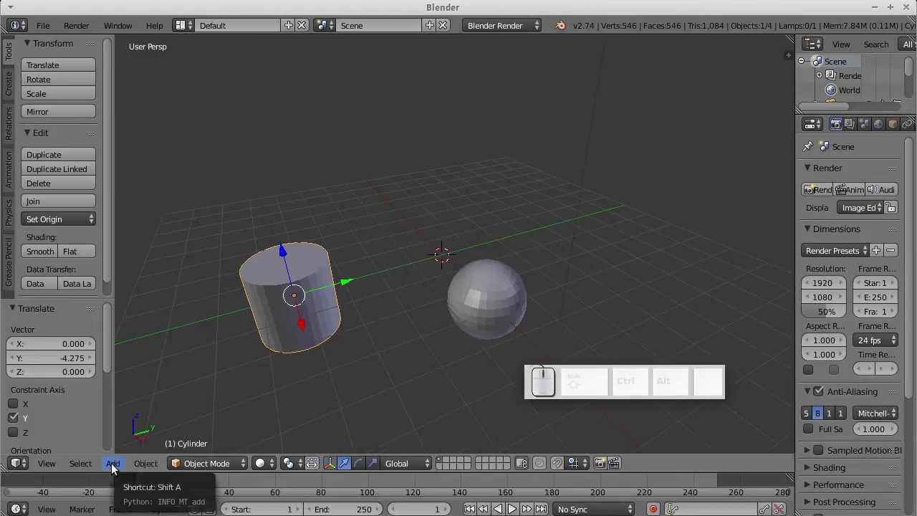
click(118, 469)
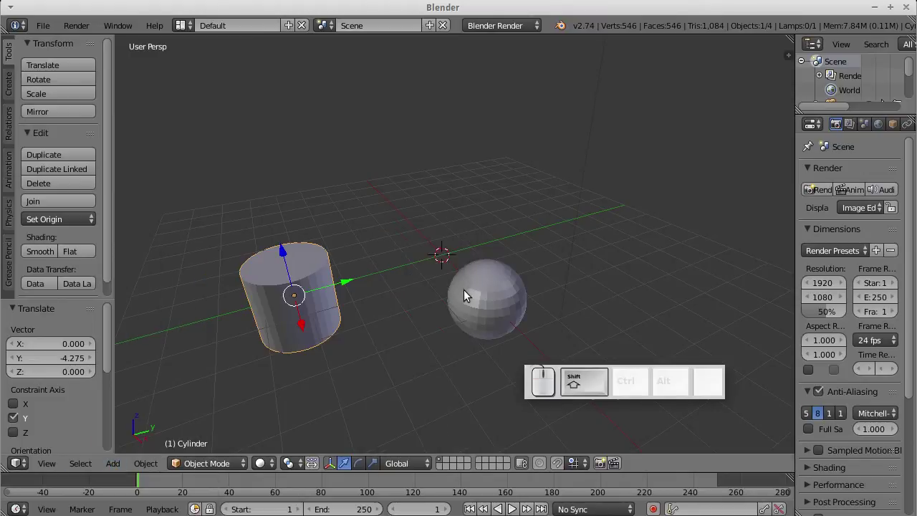
- From top view, place the 3D cursor to the left of the sphere
middle_click(453, 279)
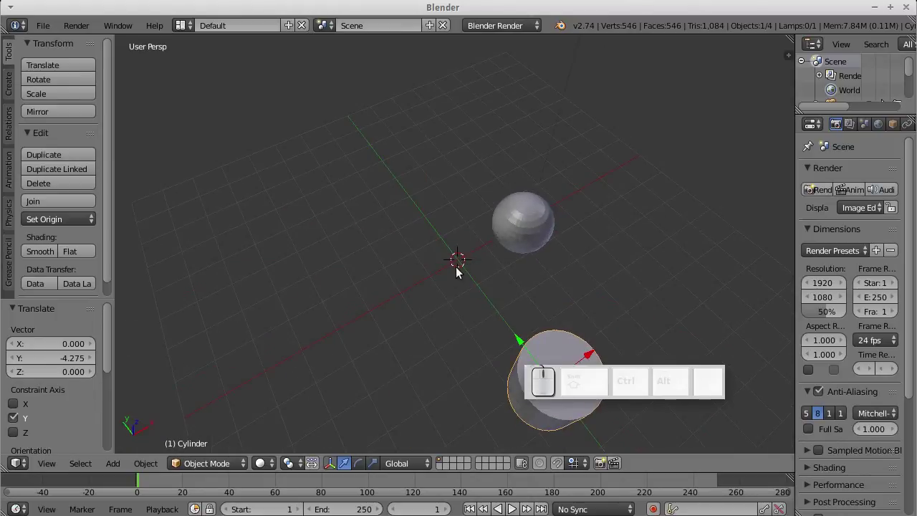
key(KP_7)
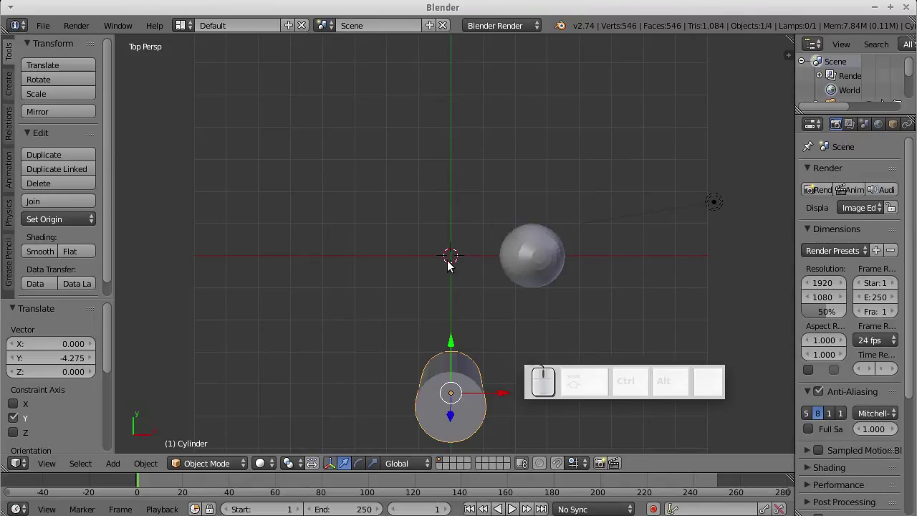
click(361, 259)
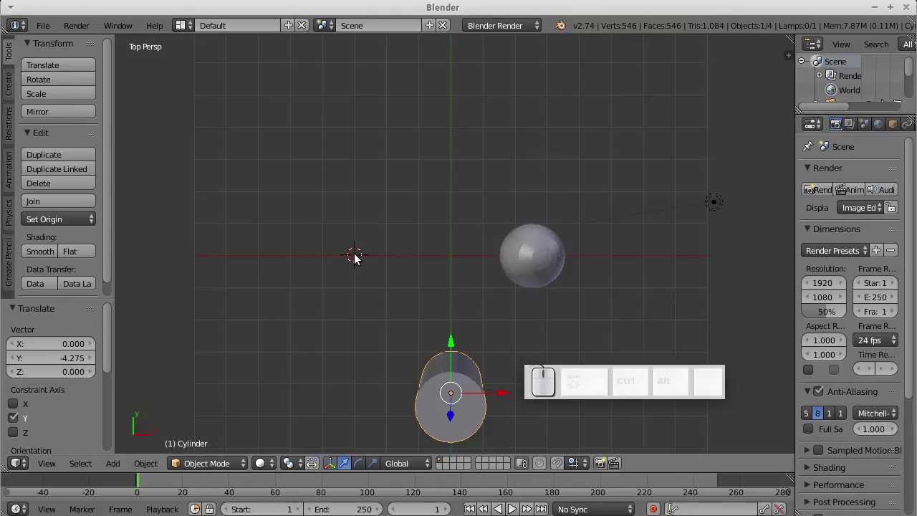
key(shift+a)
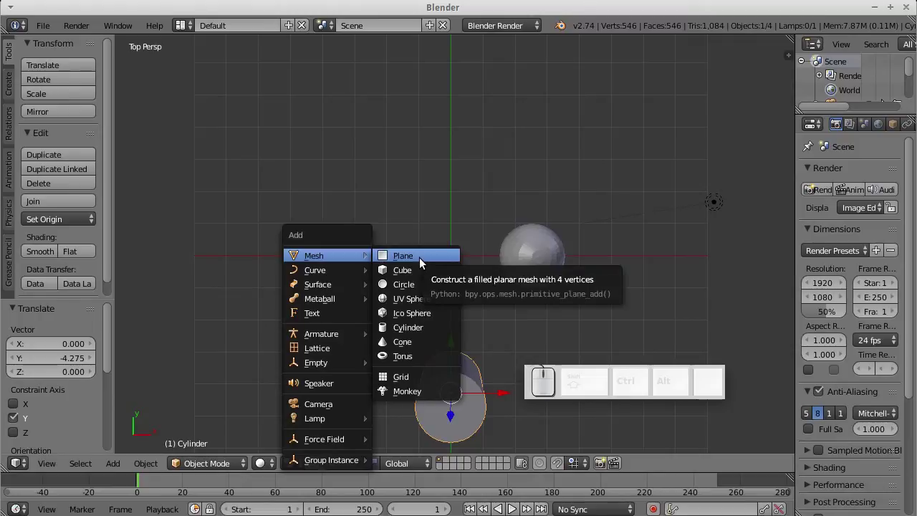
- Add a cone at the 3D cursor and move the cylinder beside the sphere
click(419, 347)
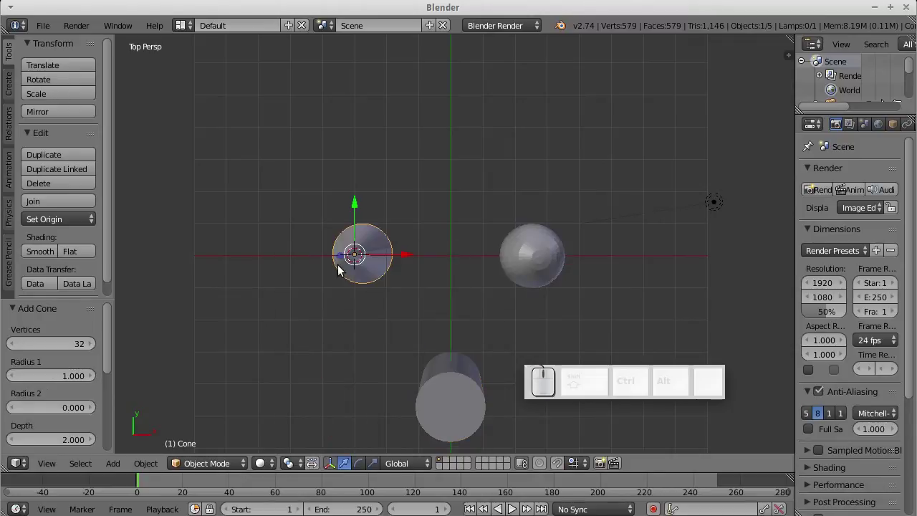
middle_click(364, 272)
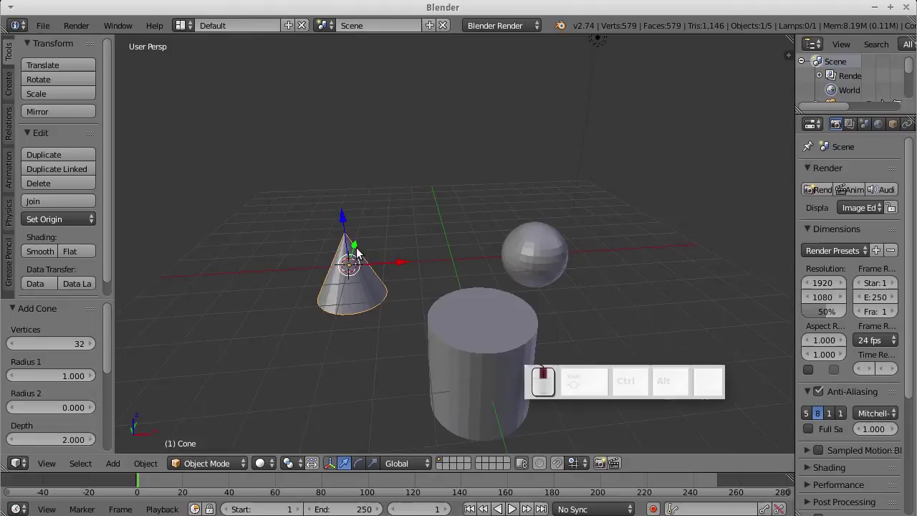
drag(372, 253, 635, 224)
drag(480, 234, 469, 215)
right_click(470, 205)
middle_click(501, 248)
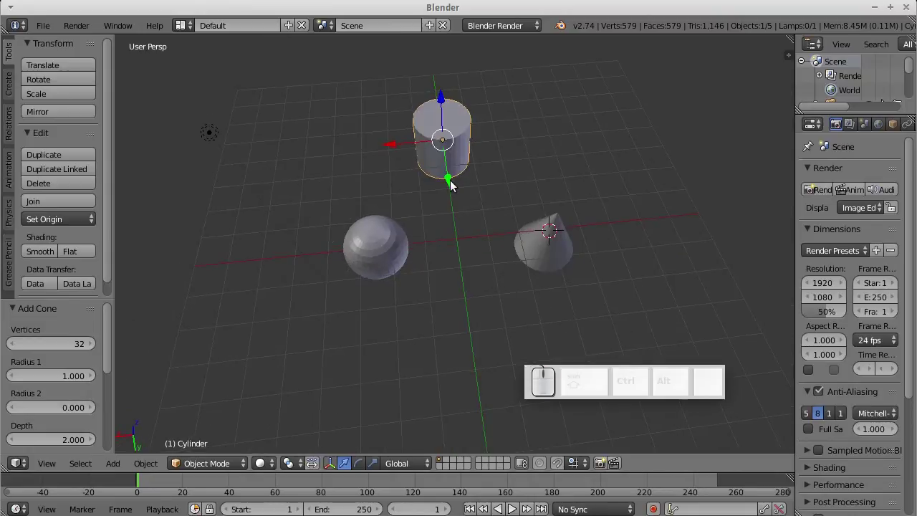
drag(454, 181, 496, 270)
drag(499, 262, 585, 283)
- Move the cone along X into the row, undoing one misplaced free move
right_click(570, 280)
drag(518, 254, 557, 252)
drag(539, 275, 477, 282)
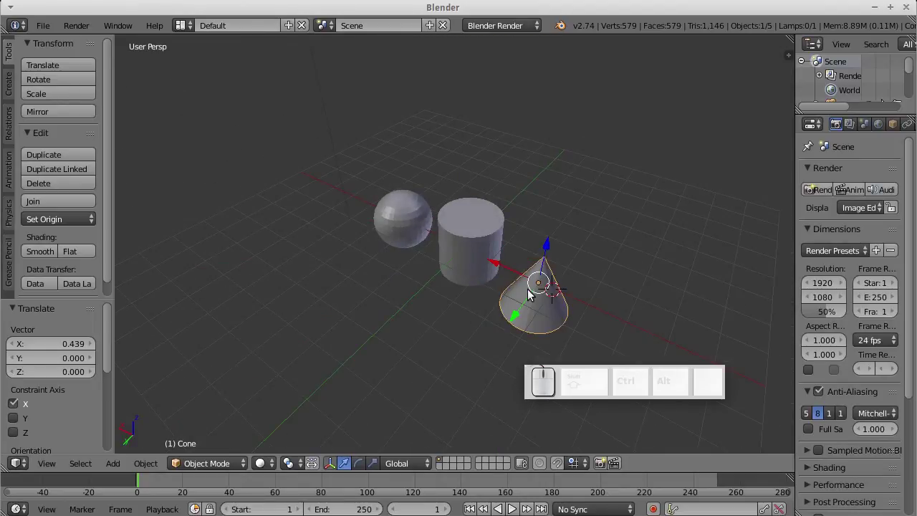
key(g)
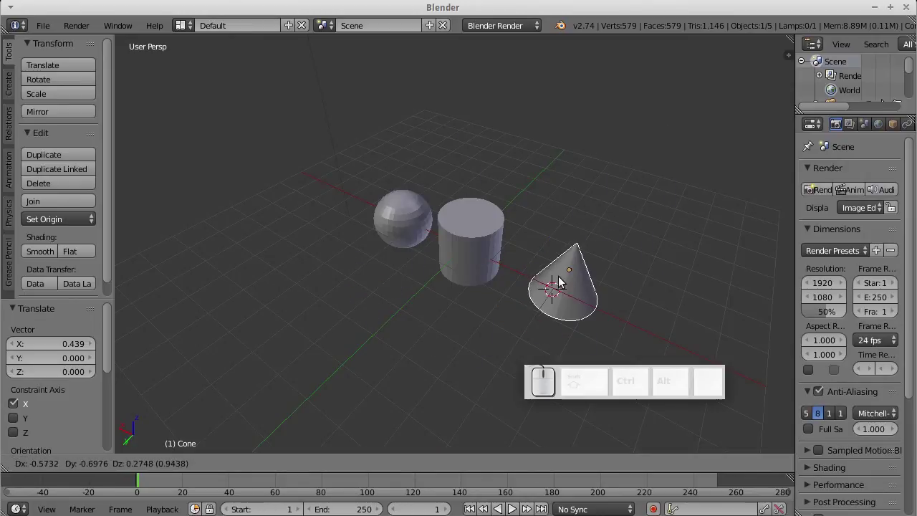
click(381, 333)
drag(410, 299, 520, 266)
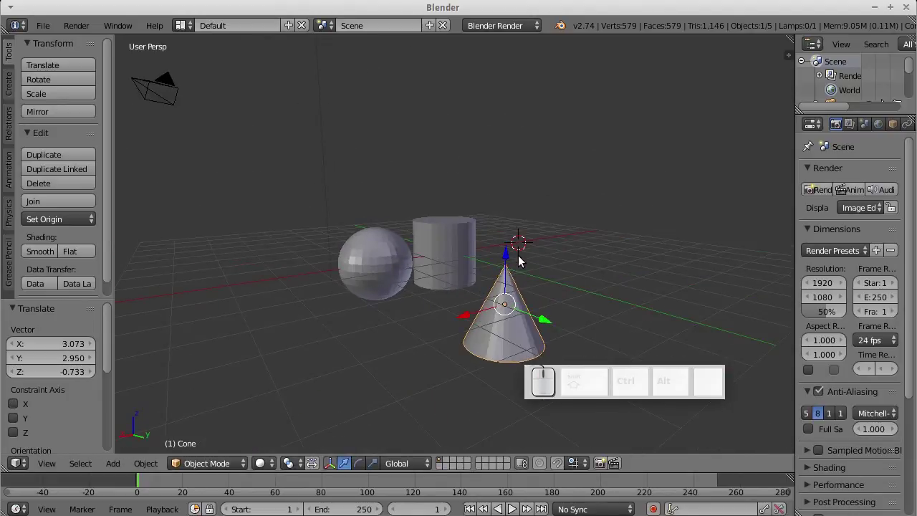
key(ctrl+z)
middle_click(533, 261)
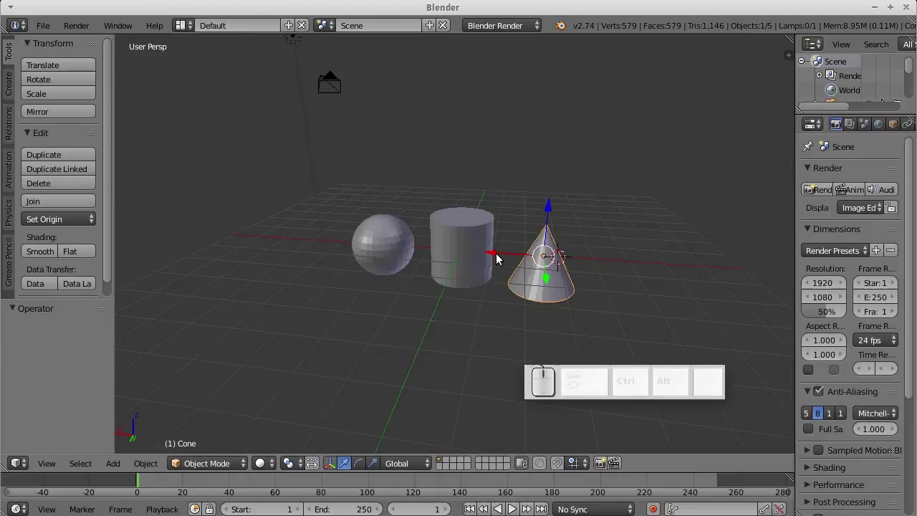
scroll(up, 3)
drag(534, 268, 599, 213)
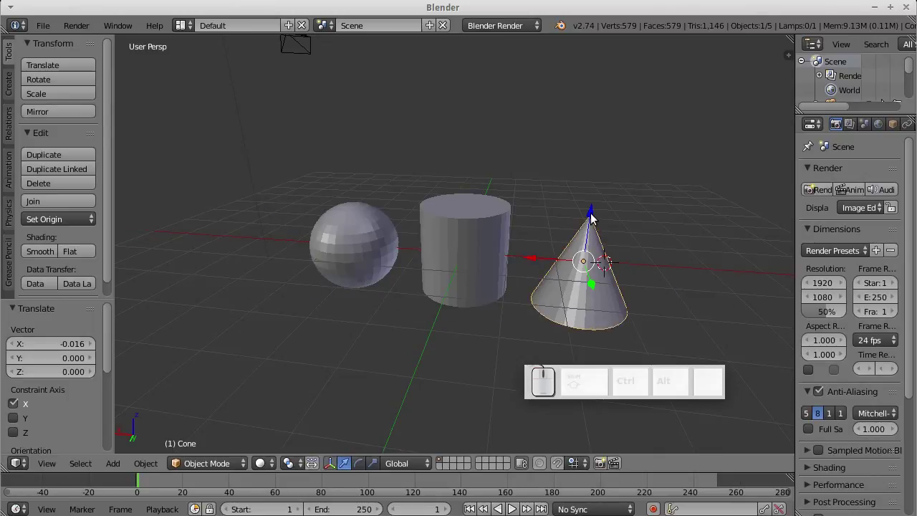
- Select the cylinder and orbit to face the three objects in a row
drag(598, 218, 606, 281)
drag(593, 289, 418, 269)
right_click(465, 267)
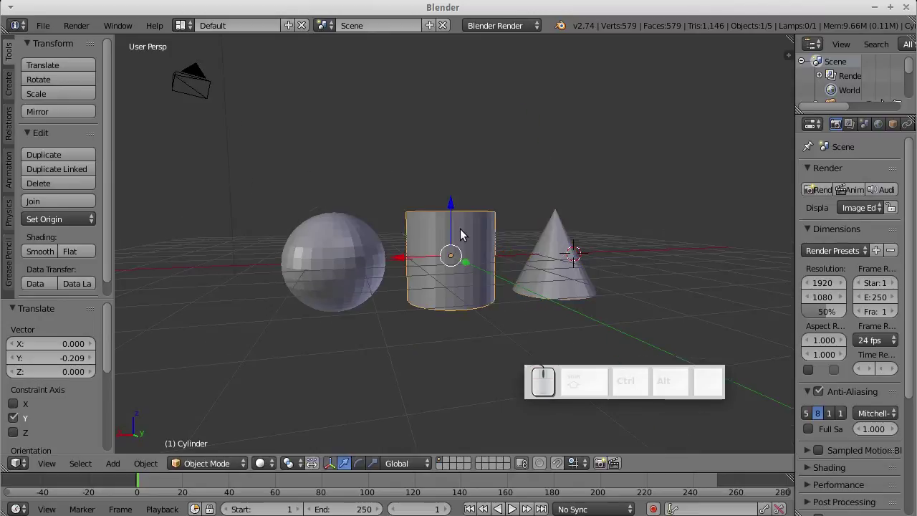
middle_click(437, 296)
scroll(up, 3)
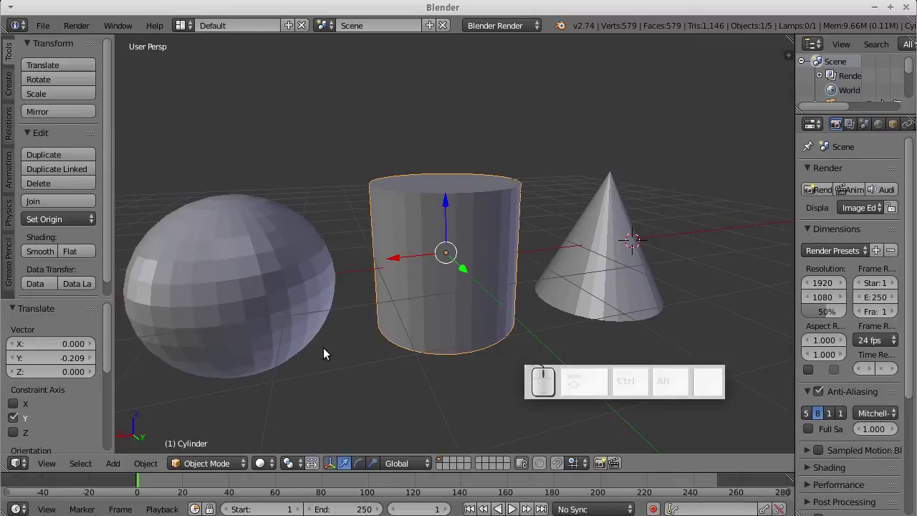
- Select the cylinder and briefly enter and leave its mesh edit mode
click(212, 470)
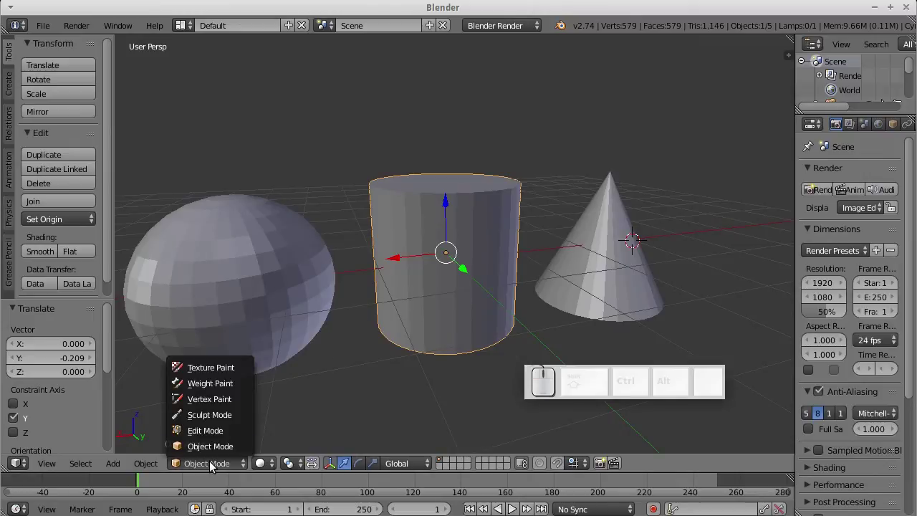
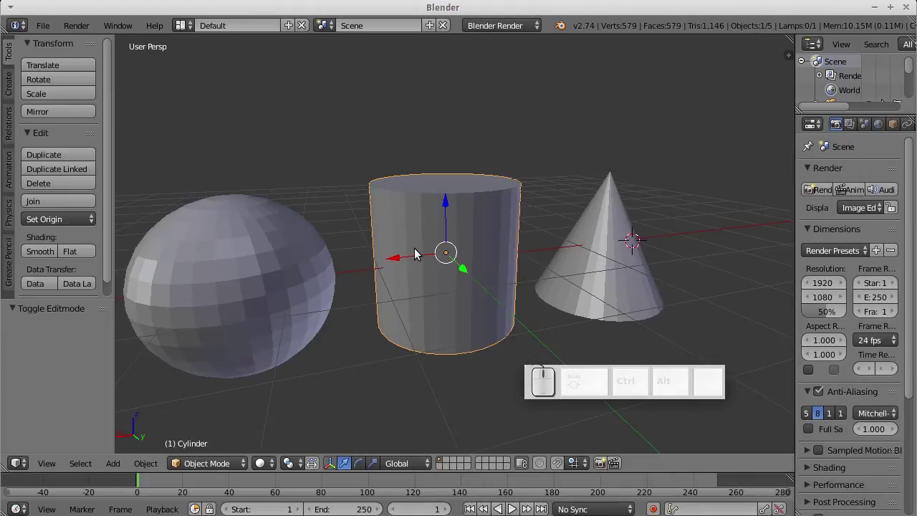
right_click(417, 258)
key(Tab)
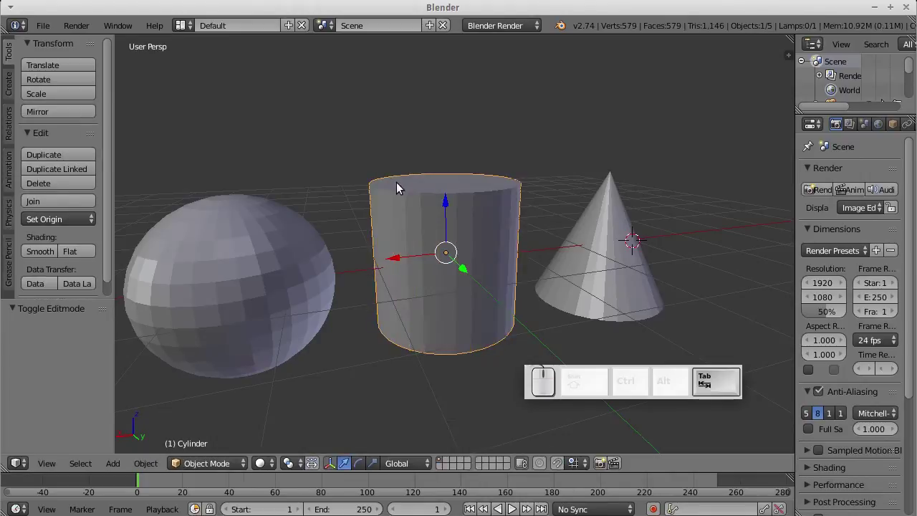
key(Tab)
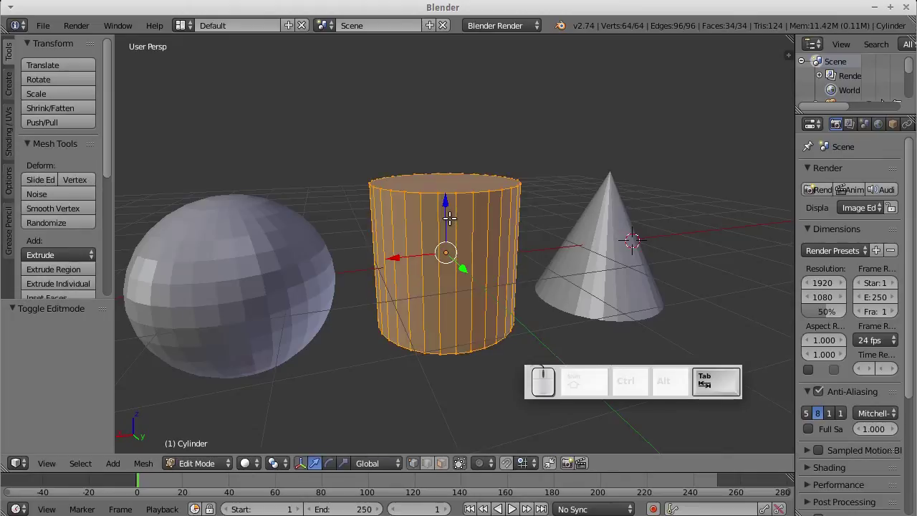
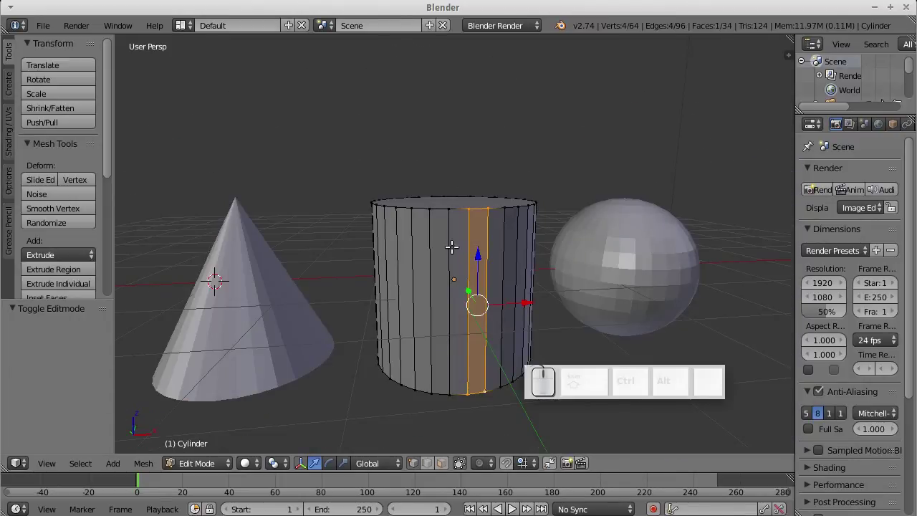
key(Tab)
- Select the cone, cylinder and sphere together, raise them slightly along Z, then reselect the cylinder
right_click(232, 281)
right_click(431, 283)
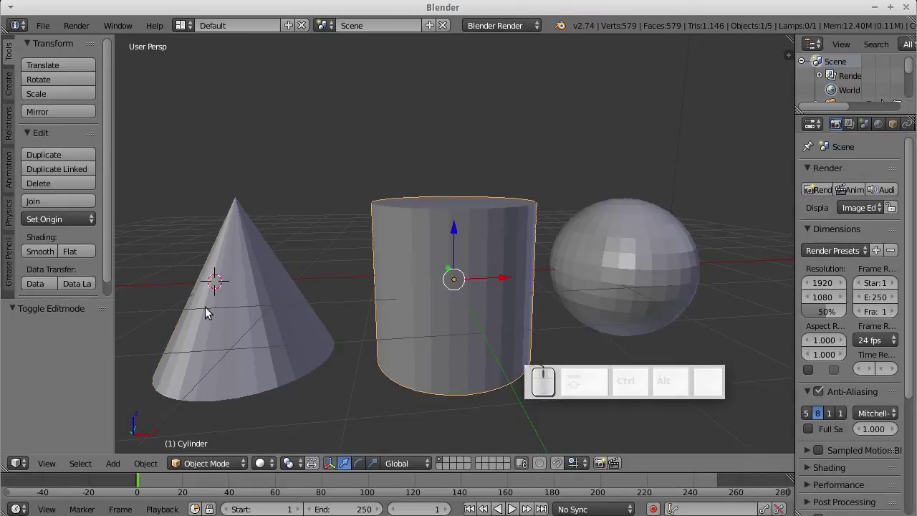
right_click(225, 309)
right_click(425, 301)
right_click(614, 296)
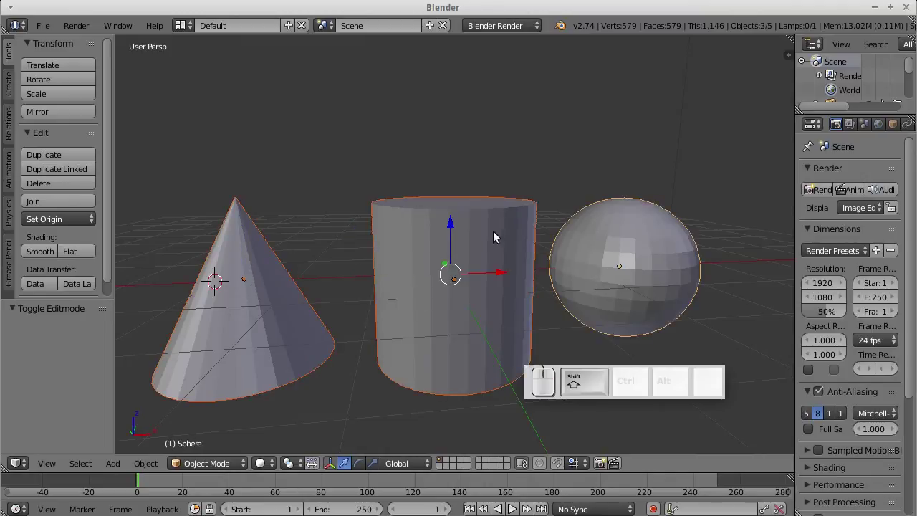
drag(453, 241, 528, 293)
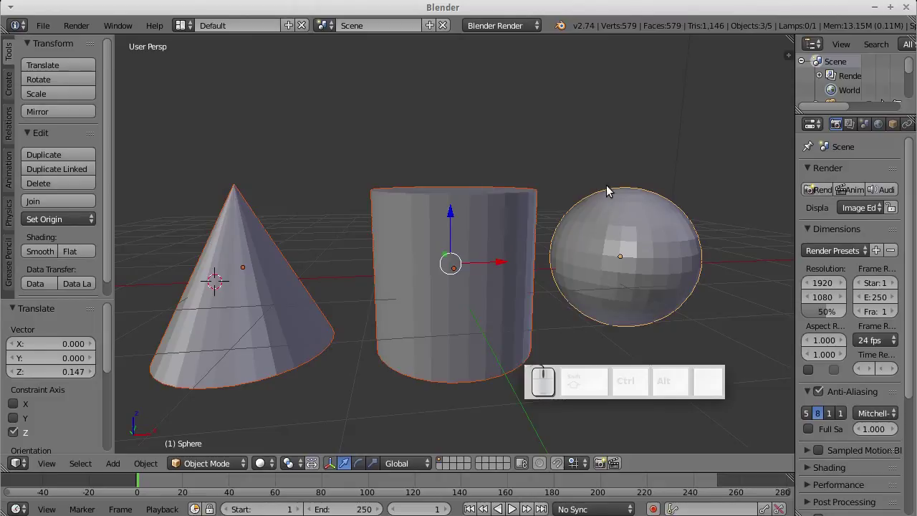
key(a)
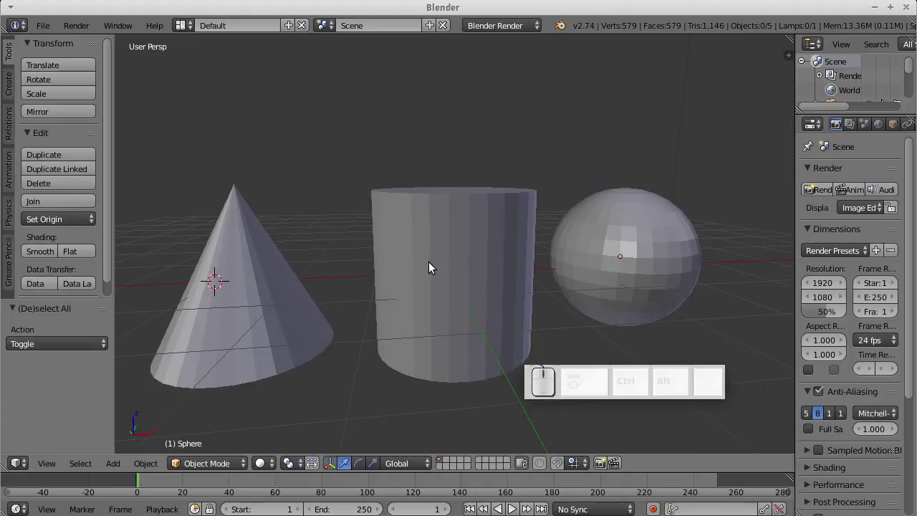
right_click(431, 271)
- Enter the cylinder's mesh edit mode and orbit around it to inspect it
key(Tab)
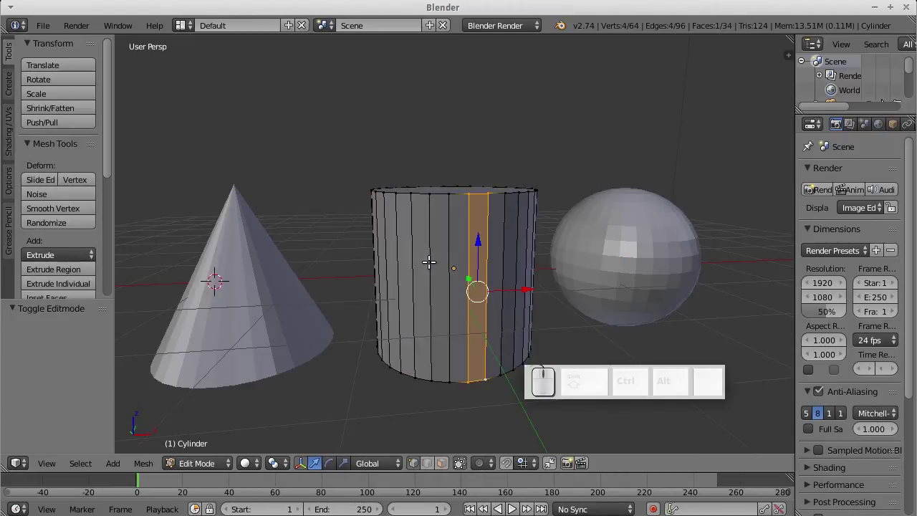
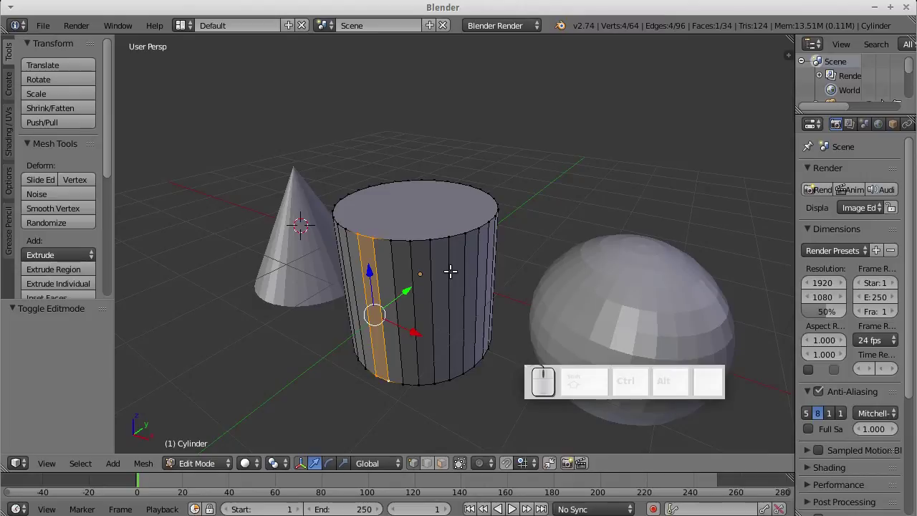
middle_click(370, 228)
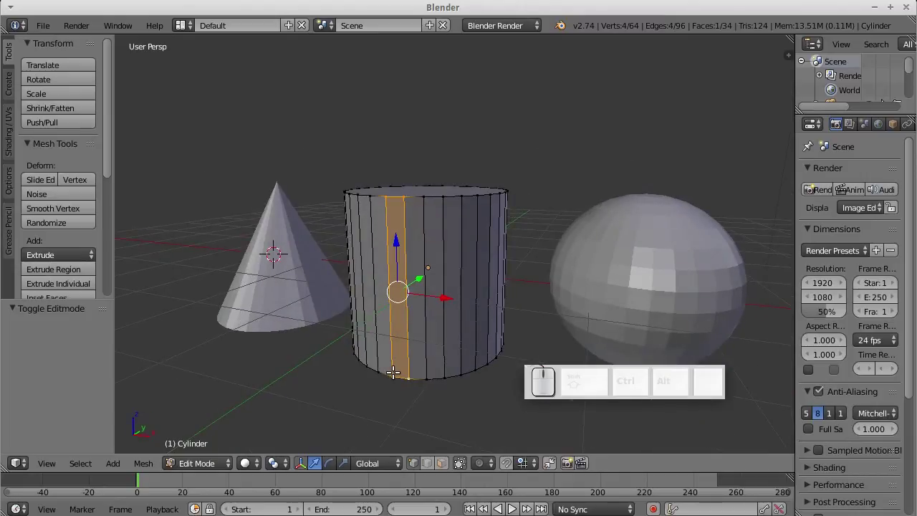
drag(416, 276, 323, 260)
drag(329, 263, 555, 228)
drag(556, 204, 505, 287)
drag(492, 284, 401, 204)
middle_click(388, 202)
middle_click(627, 241)
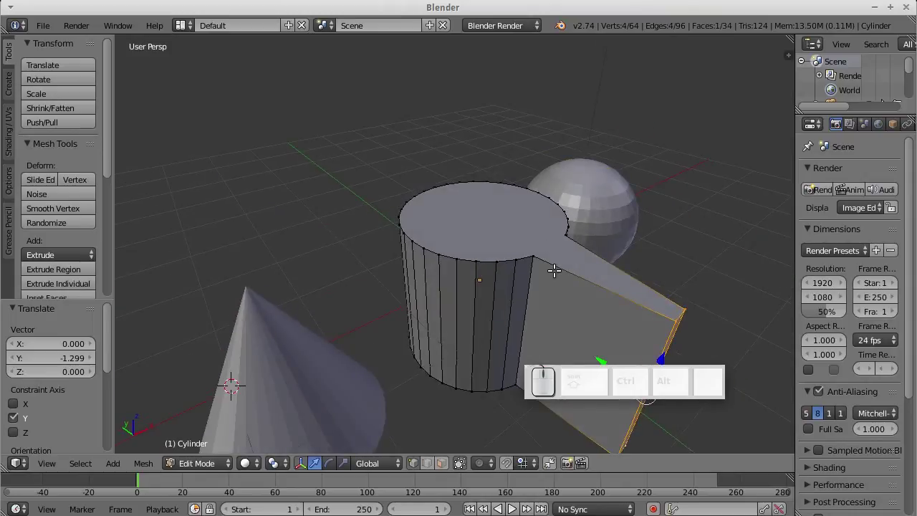
- Undo the accidental face extrusion and deselect all of the cylinder's vertices
key(ctrl+z)
middle_click(518, 236)
drag(488, 231, 504, 227)
key(a)
drag(468, 250, 701, 249)
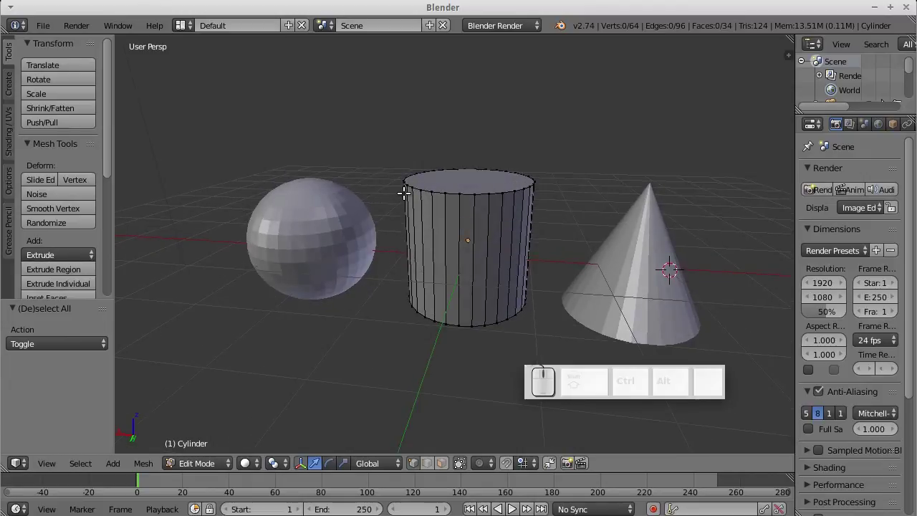
- Box-select the cylinder's top vertices and scale them to a negative value, pinching it into an hourglass
key(b)
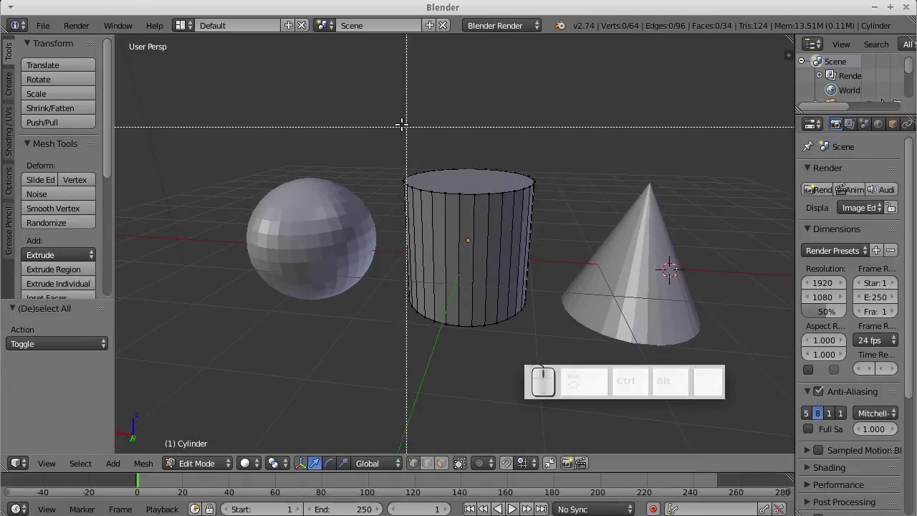
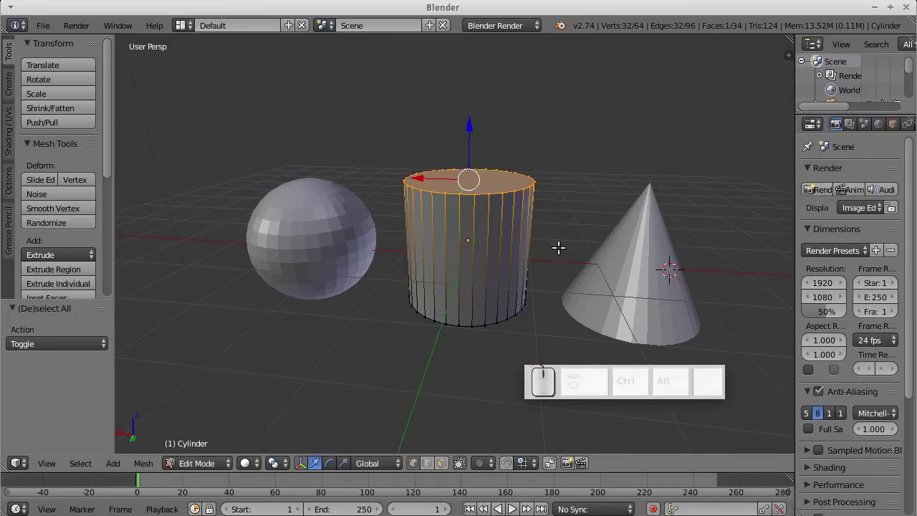
key(a)
key(b)
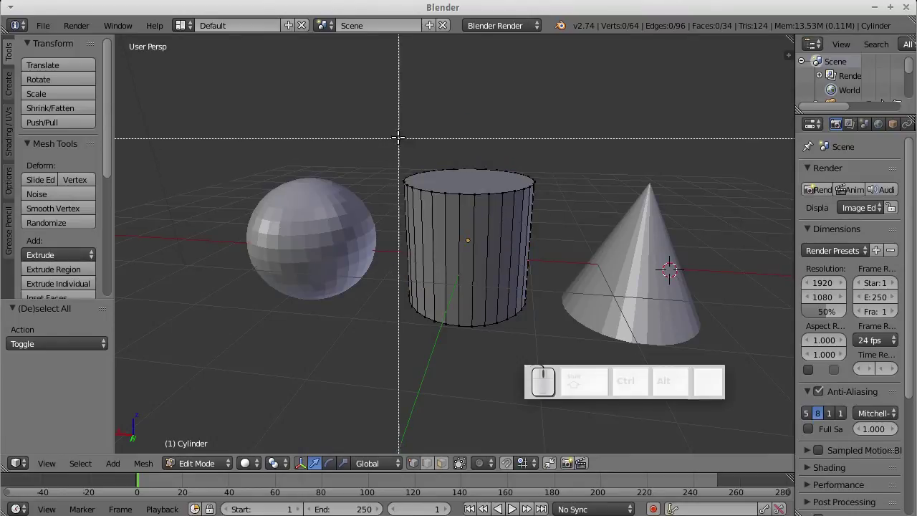
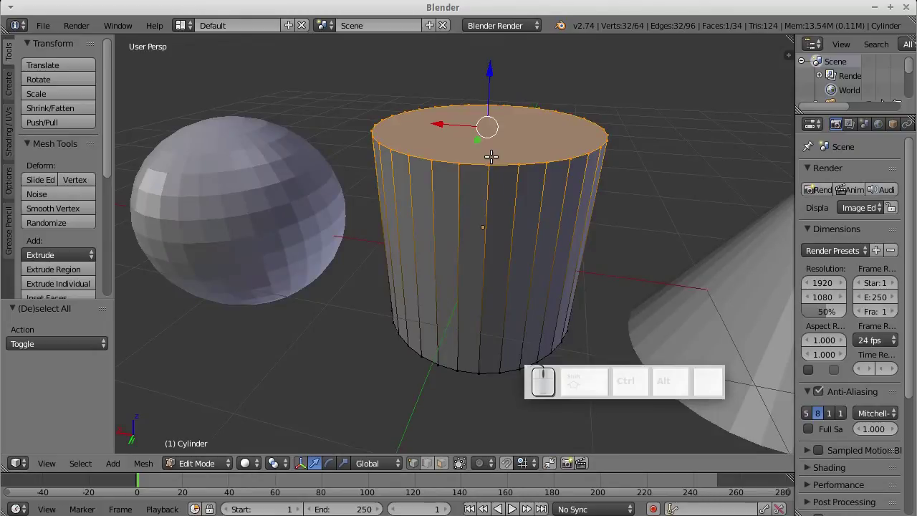
key(s)
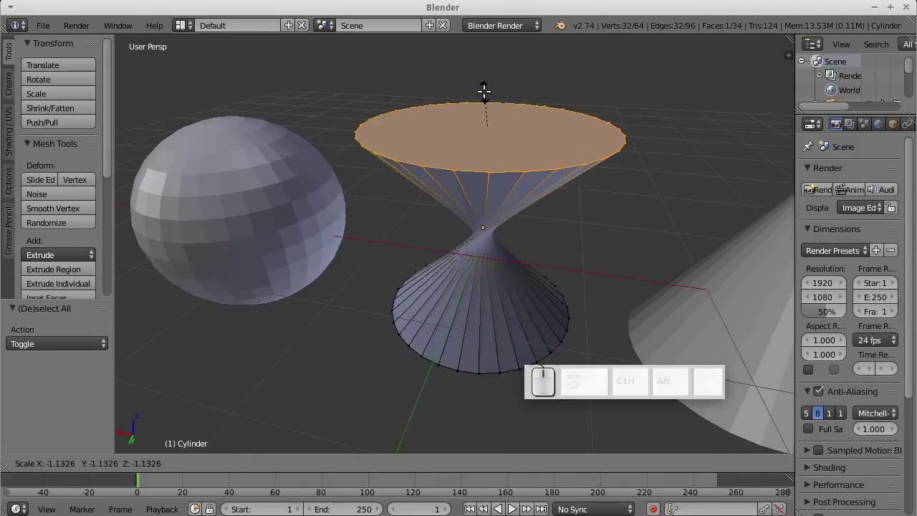
click(488, 96)
drag(473, 202, 480, 186)
scroll(down, 3)
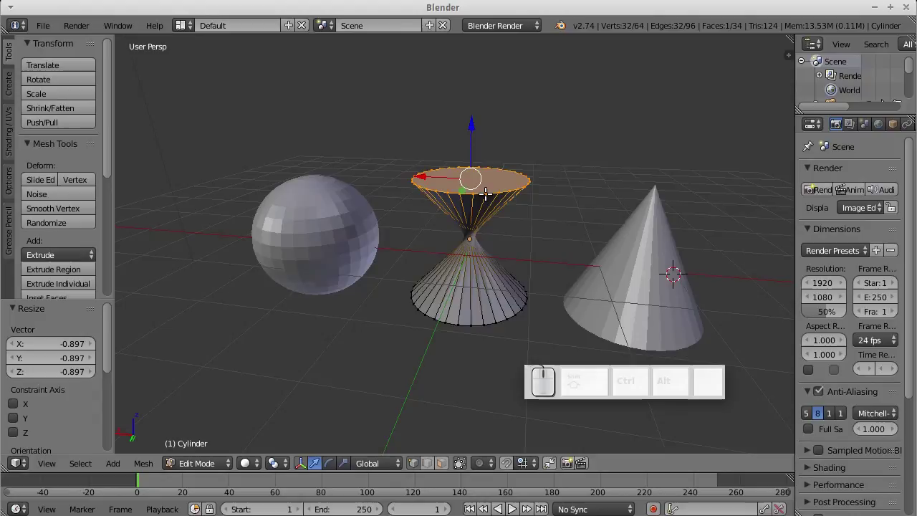
- Extrude the pinched top face upward into a straight-walled section and return to object mode
key(e)
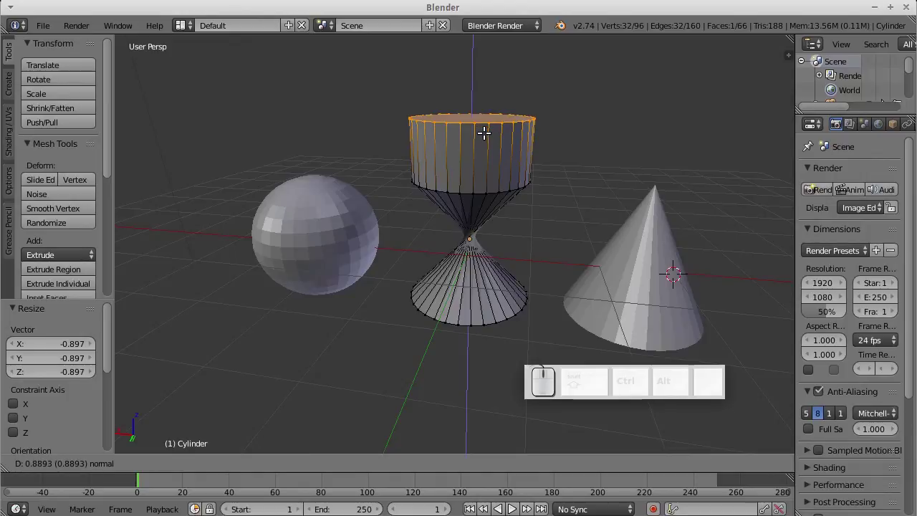
click(487, 115)
middle_click(486, 172)
middle_click(462, 177)
drag(498, 198, 495, 213)
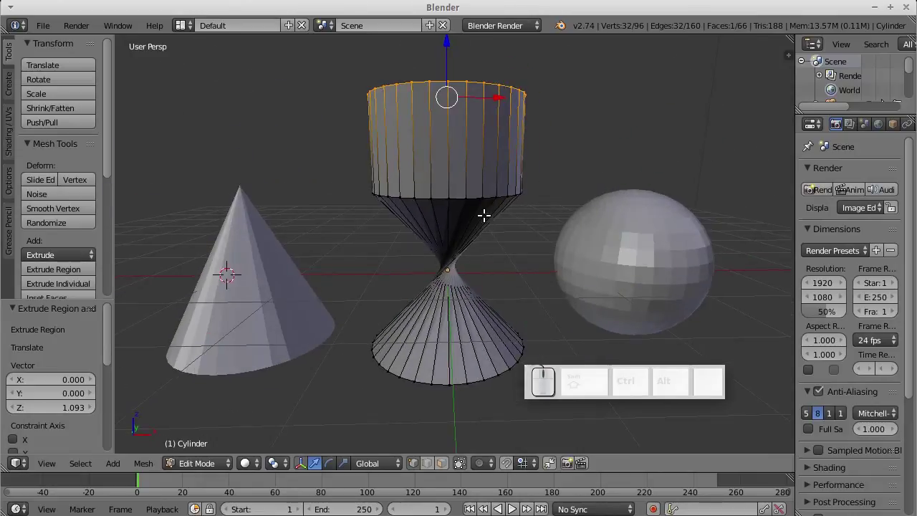
key(Tab)
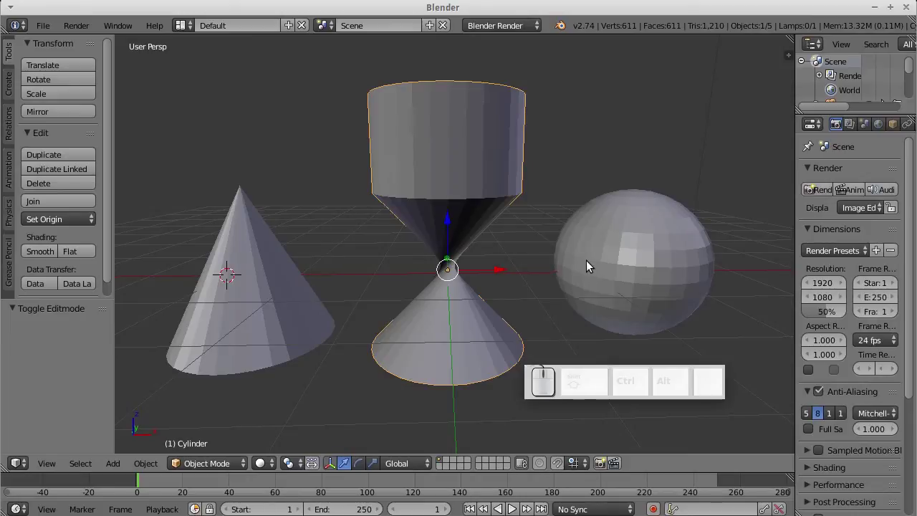
- Render the scene with F12, close the result and select the sphere
key(F12)
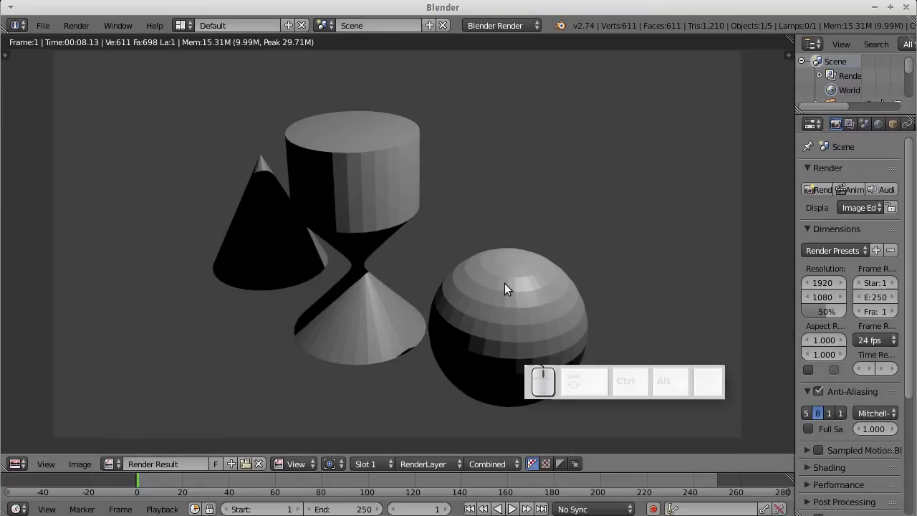
key(Escape)
right_click(617, 258)
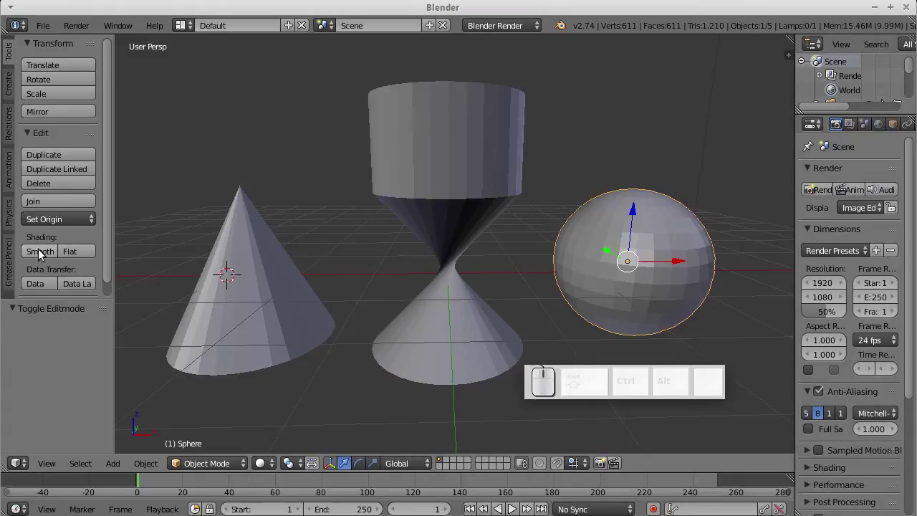
- Set smooth shading on the sphere, the hourglass and the cone in turn
click(37, 263)
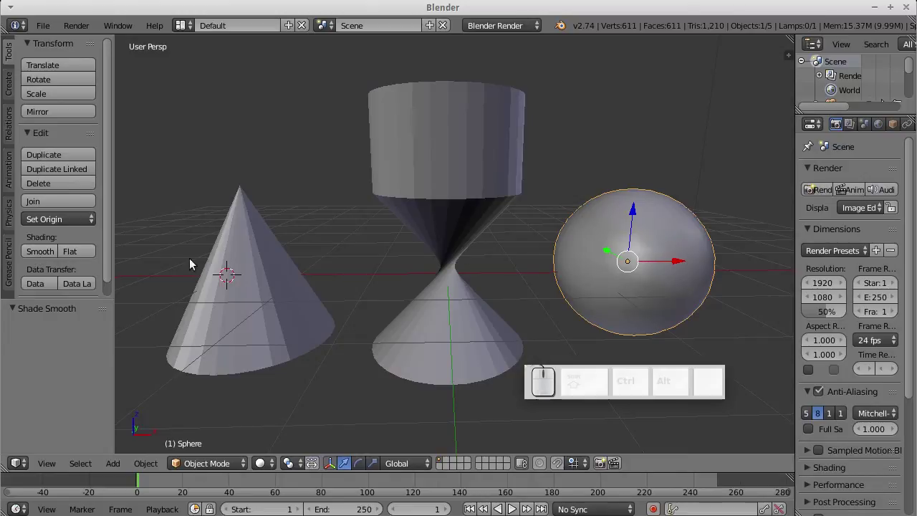
click(77, 260)
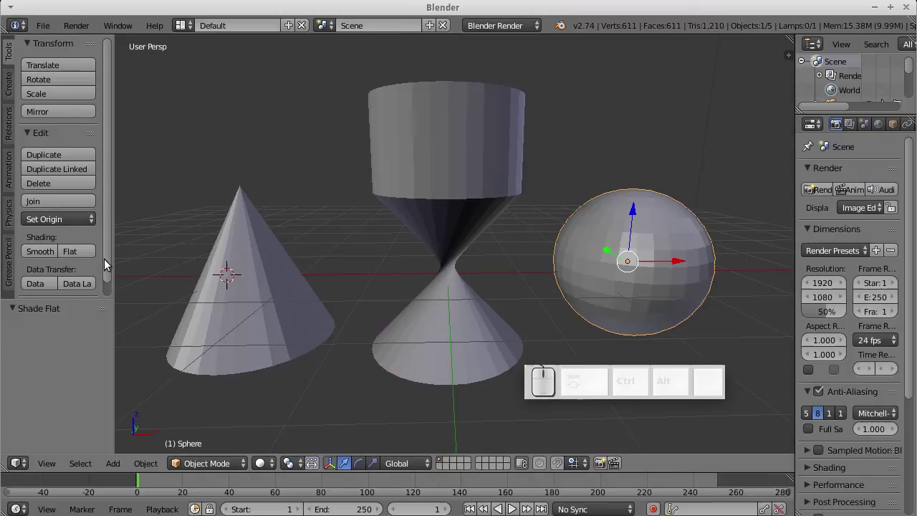
click(50, 262)
right_click(436, 195)
click(23, 258)
click(25, 257)
right_click(238, 272)
click(35, 255)
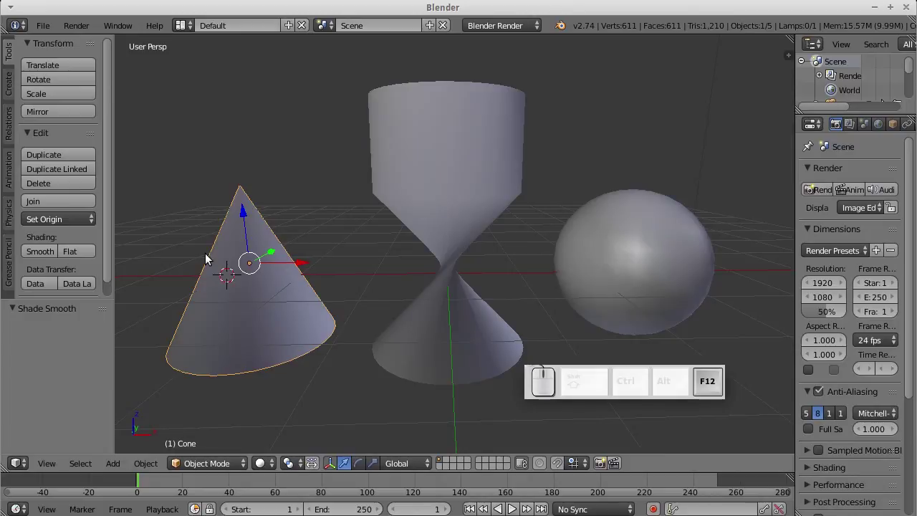
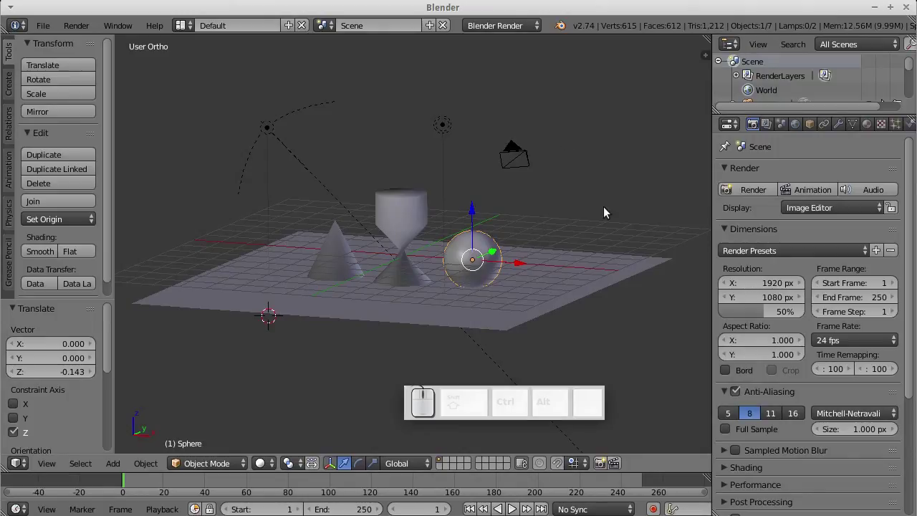
- Switch the render engine to Cycles, render the scene and close the noisy result
click(511, 38)
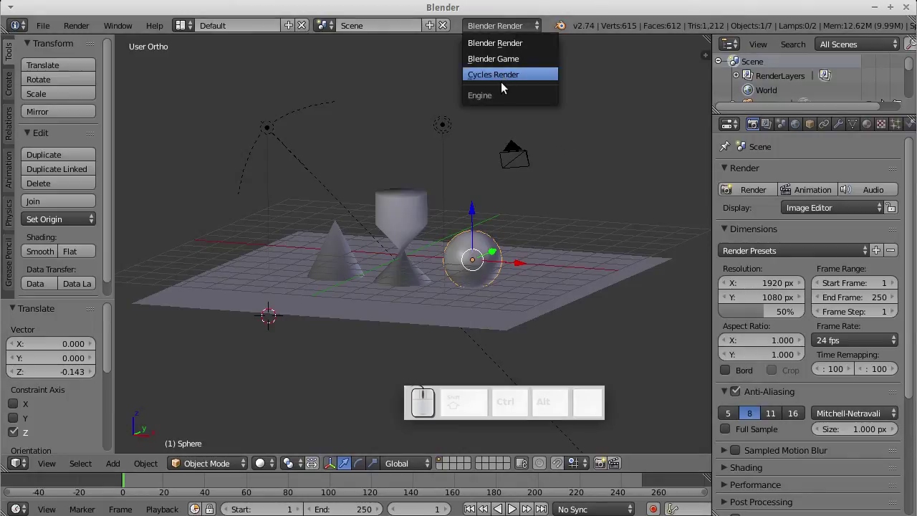
click(501, 87)
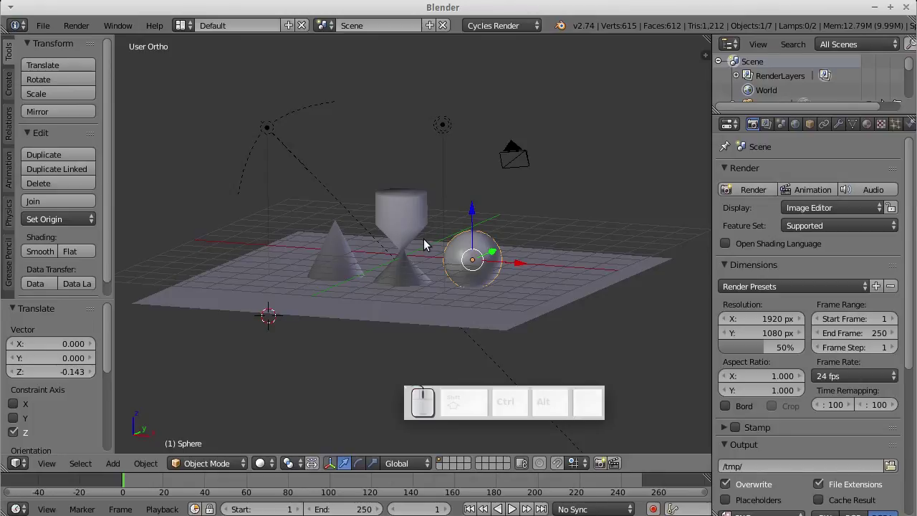
key(F12)
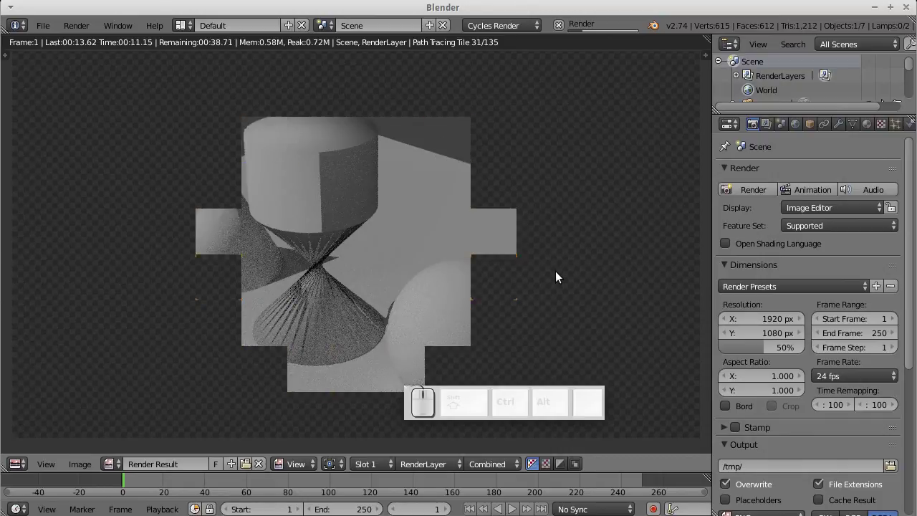
scroll(up, 3)
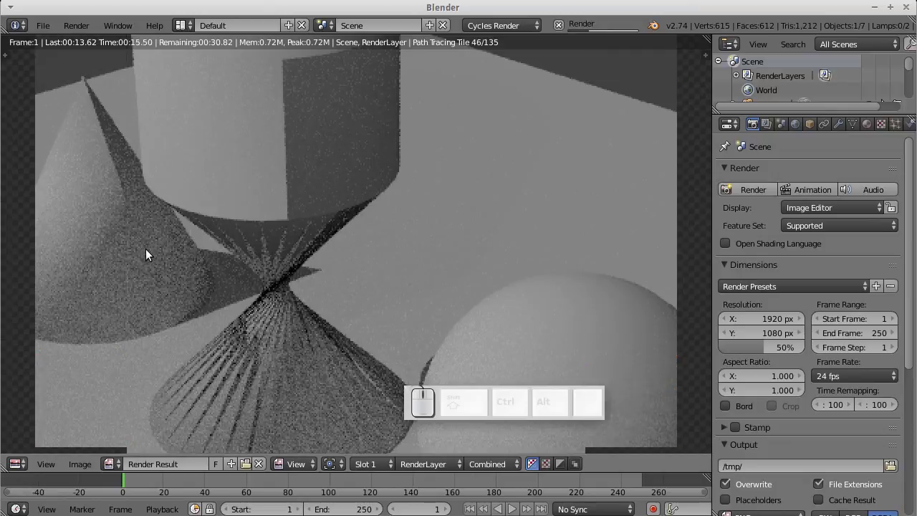
scroll(down, 3)
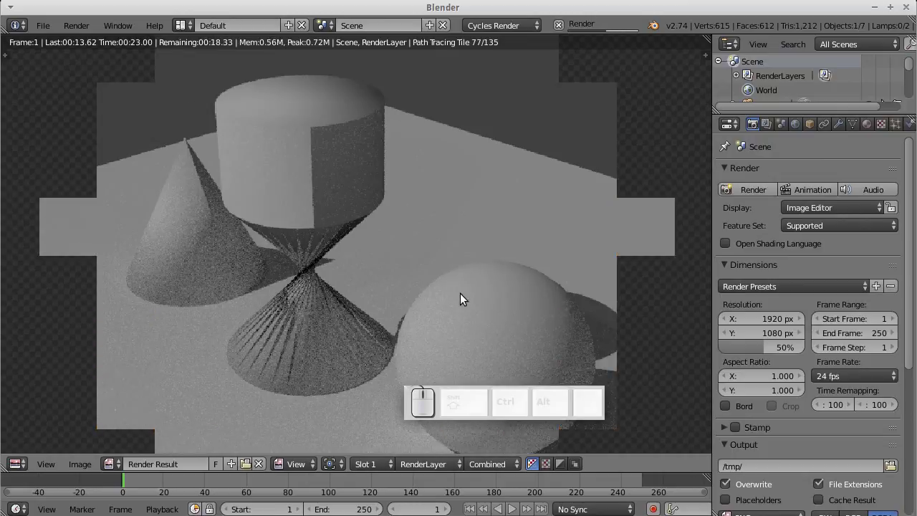
key(Escape)
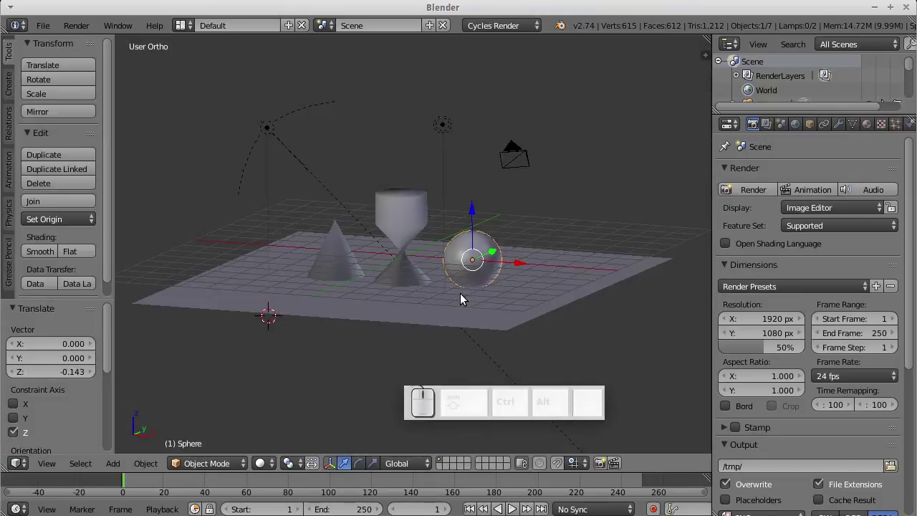
- Set a render setting field to 10 in the properties panel and start a new Cycles render
scroll(down, 3)
scroll(down, 3)
scroll(down, 3)
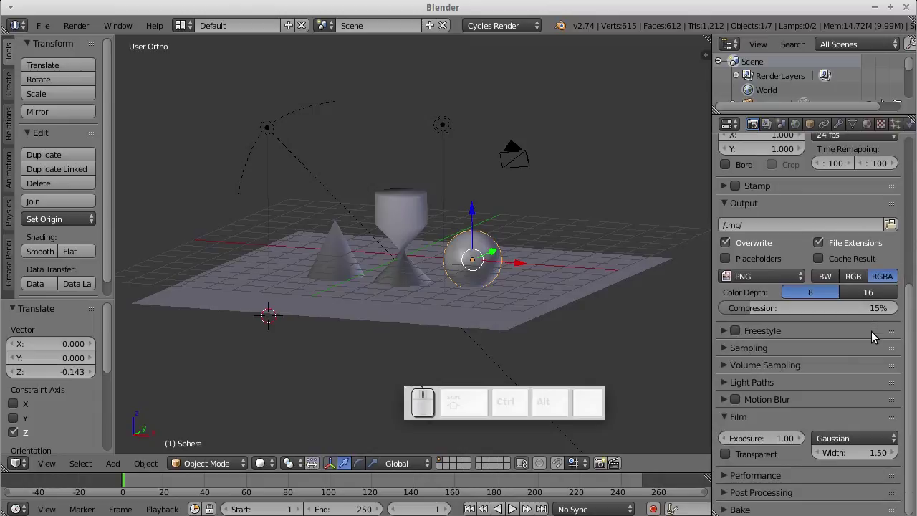
scroll(up, 3)
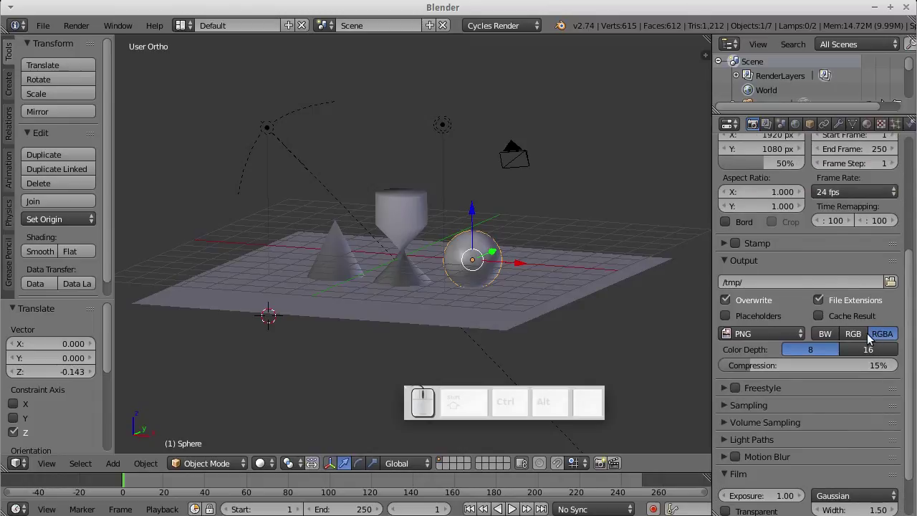
click(723, 417)
scroll(down, 3)
click(855, 402)
key(KP_1)
key(KP_0)
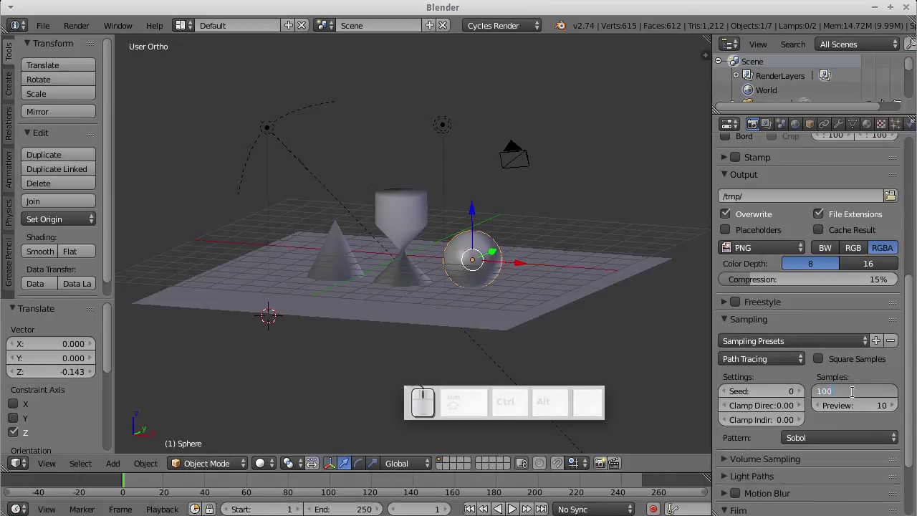
key(KP_Enter)
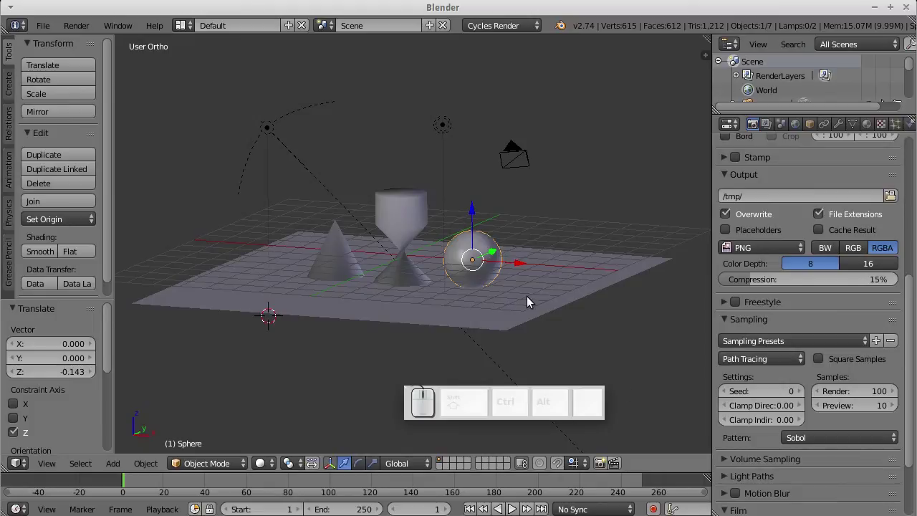
key(F12)
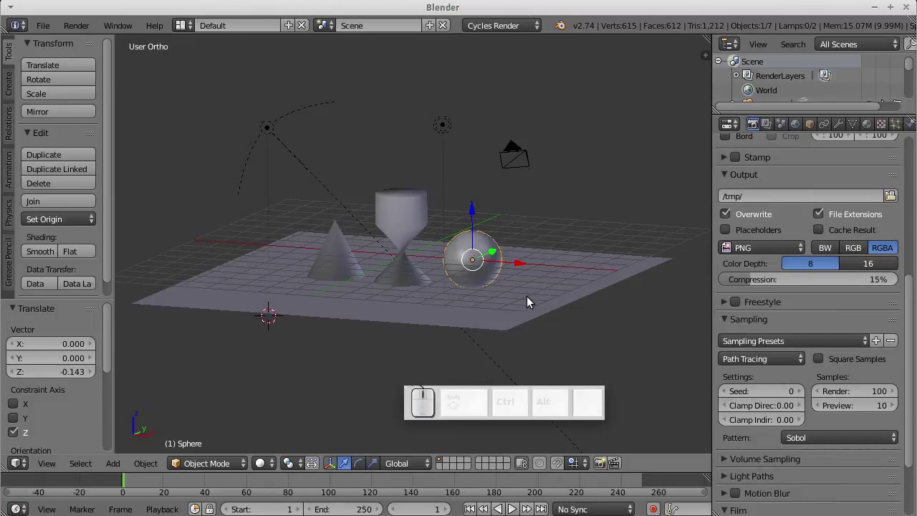
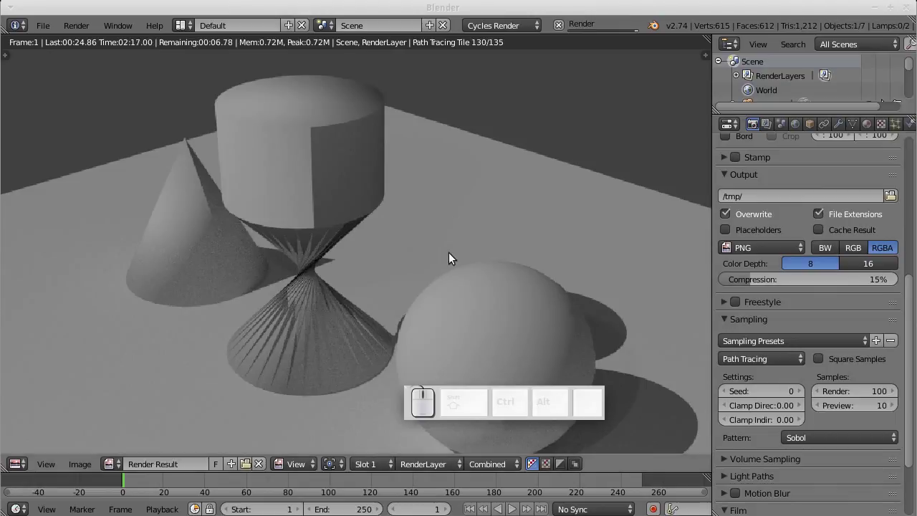
- Zoom and pan around the finished Cycles render to look over the shapes up close
scroll(down, 3)
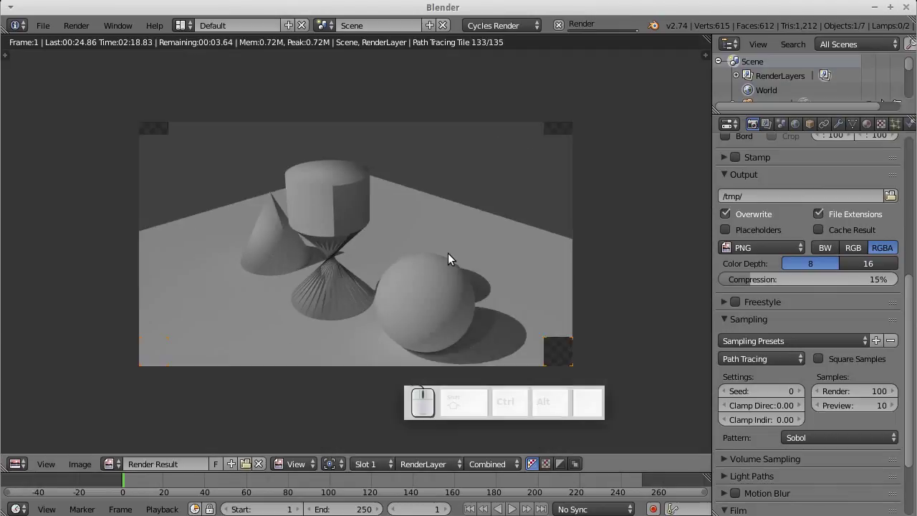
scroll(up, 3)
scroll(up, 3)
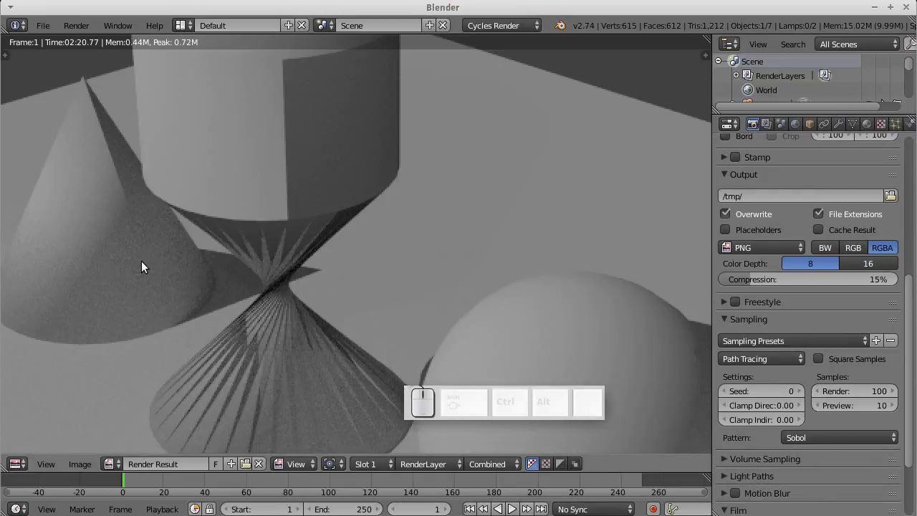
drag(142, 265, 280, 278)
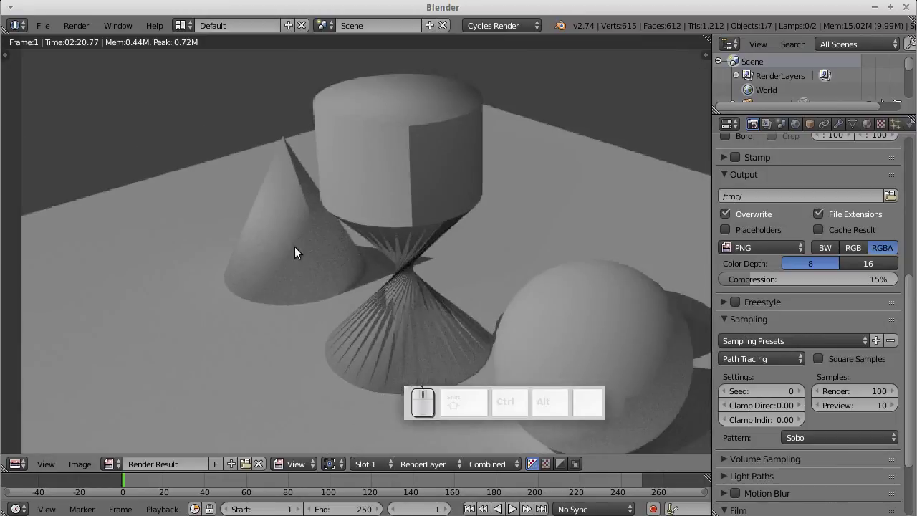
drag(529, 240, 429, 238)
scroll(up, 3)
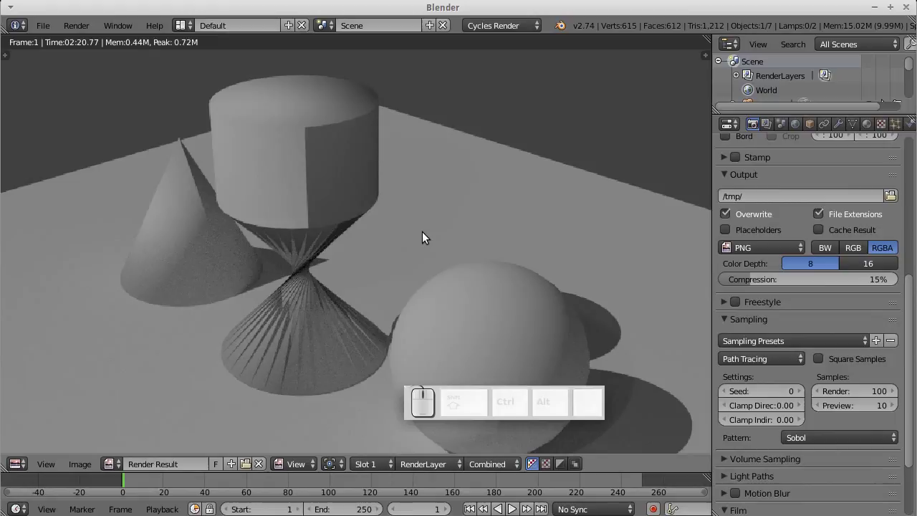
scroll(down, 3)
- Select the ground plane, show its material settings and switch the engine back to Blender Render
middle_click(458, 228)
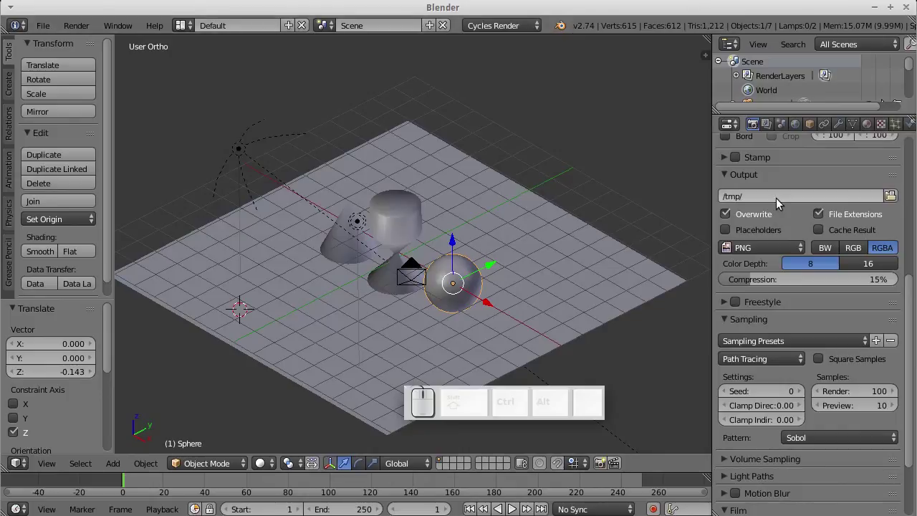
right_click(436, 202)
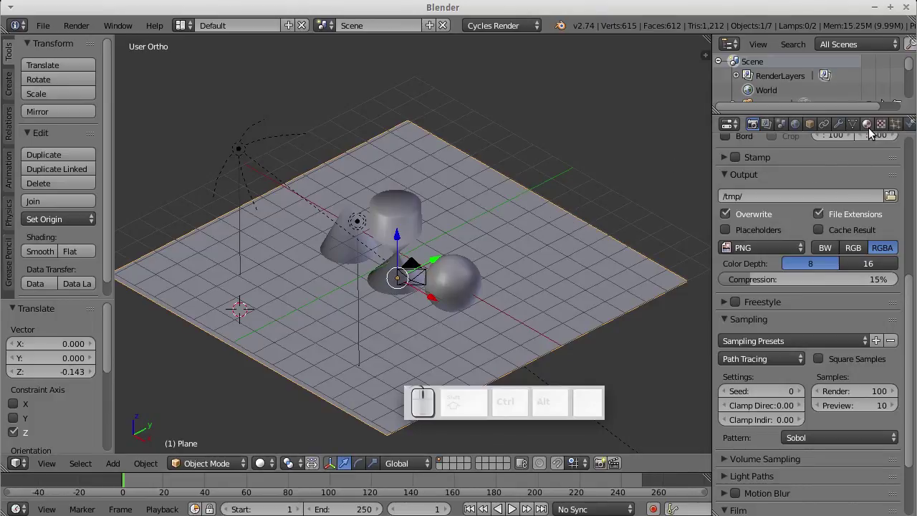
click(872, 131)
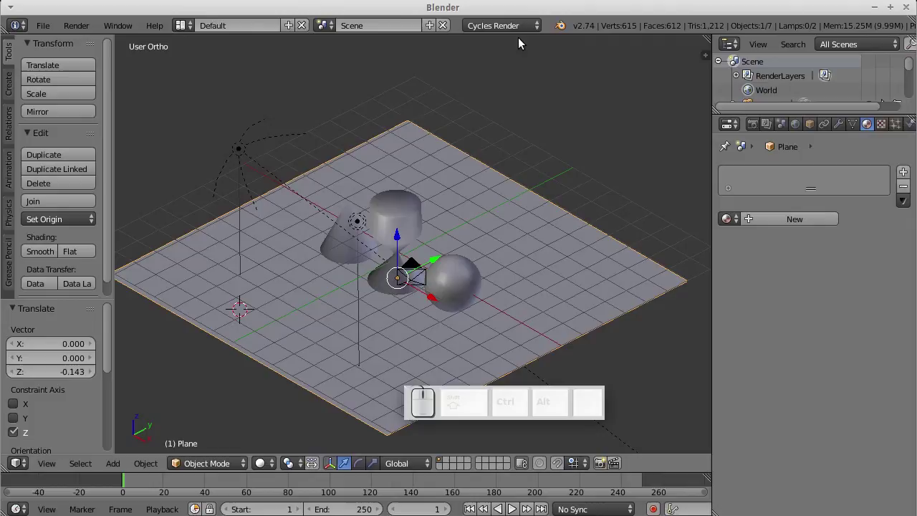
click(524, 31)
click(519, 46)
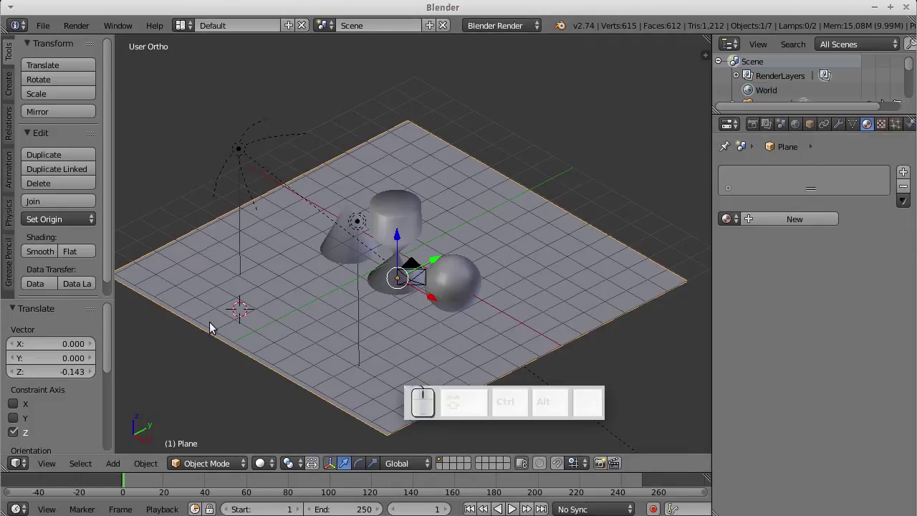
- Create Material.001 for the plane and set its diffuse colour to light blue
click(810, 220)
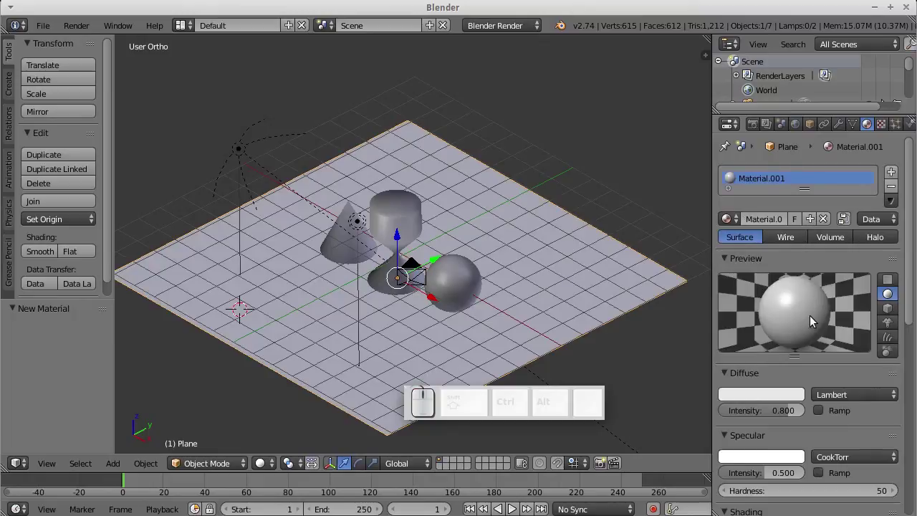
click(777, 397)
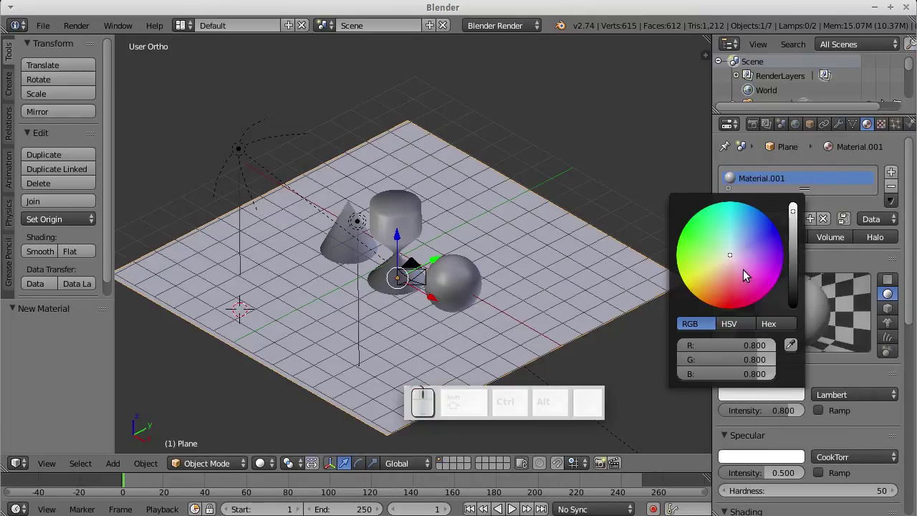
drag(742, 261, 787, 238)
drag(795, 219, 728, 410)
scroll(down, 3)
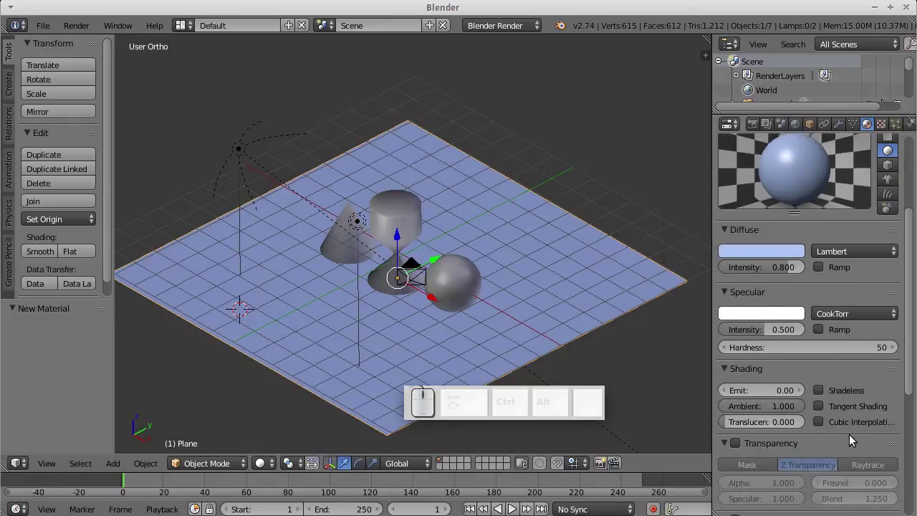
scroll(up, 3)
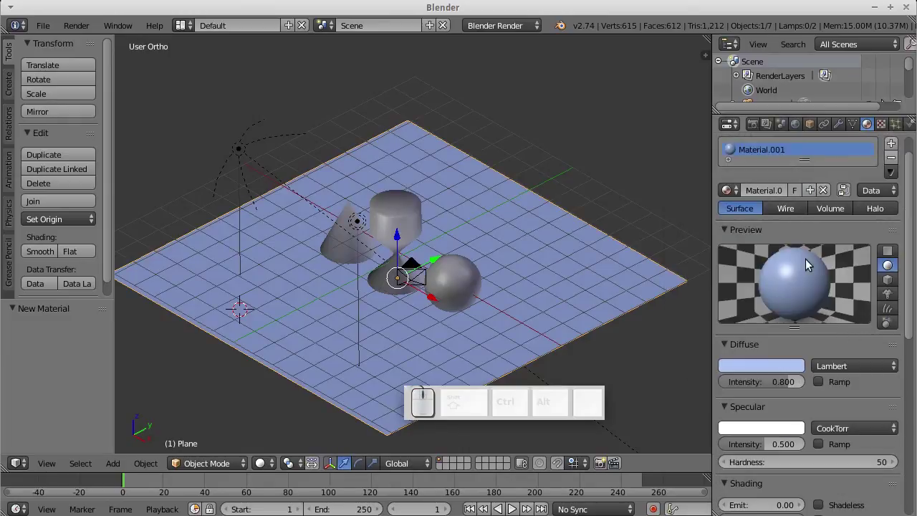
scroll(up, 3)
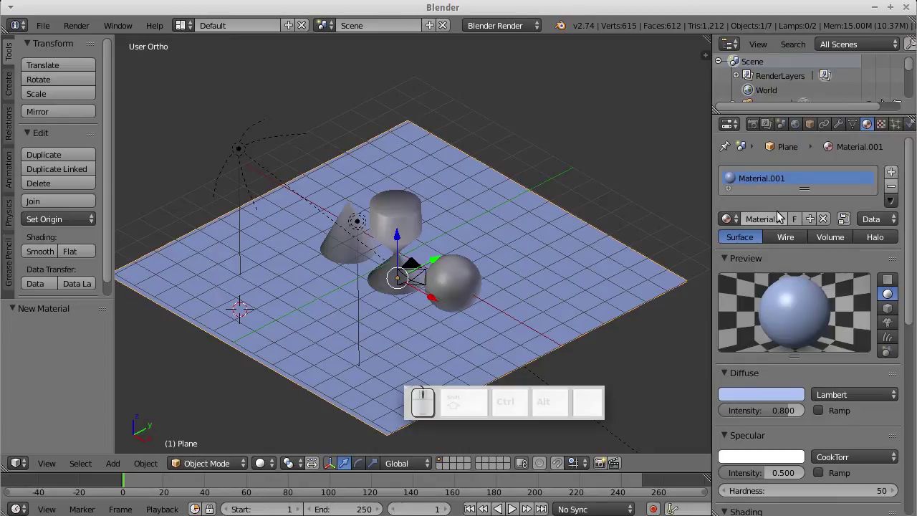
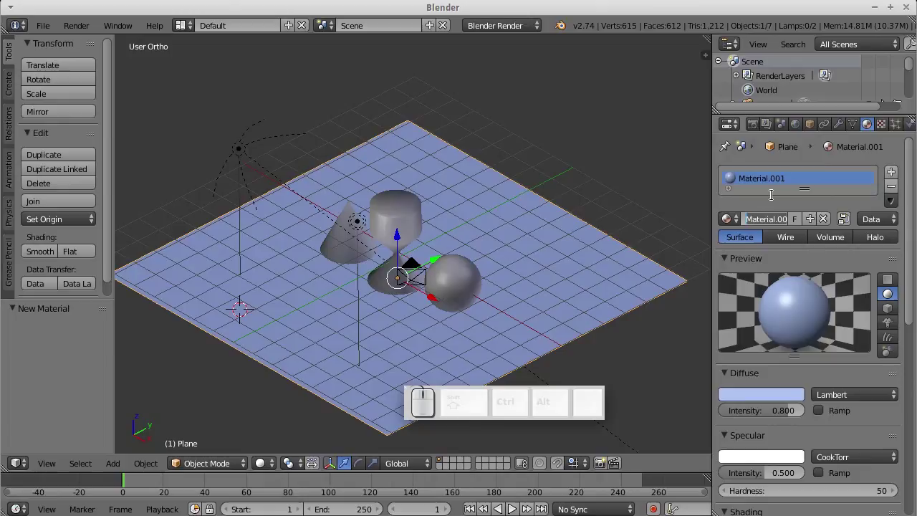
- Create a new texture in the plane material's first slot and make it a Marble pattern
click(880, 126)
click(885, 129)
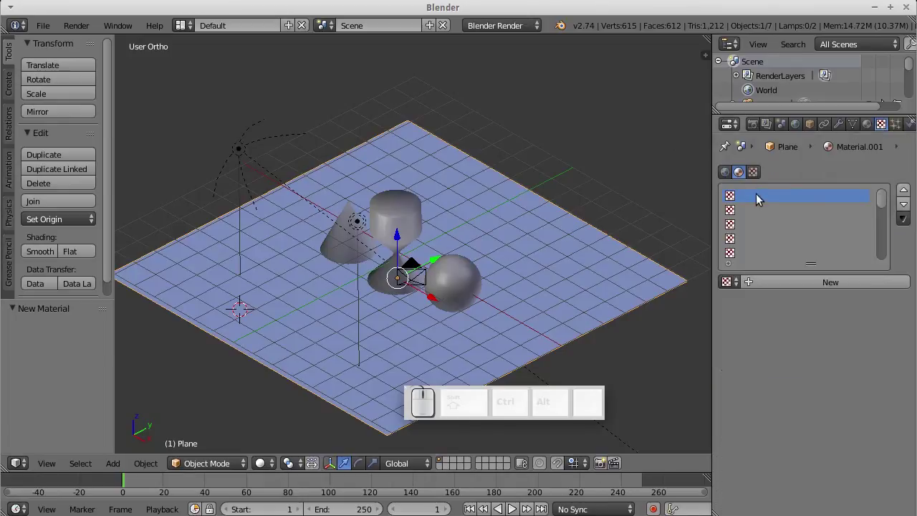
click(782, 283)
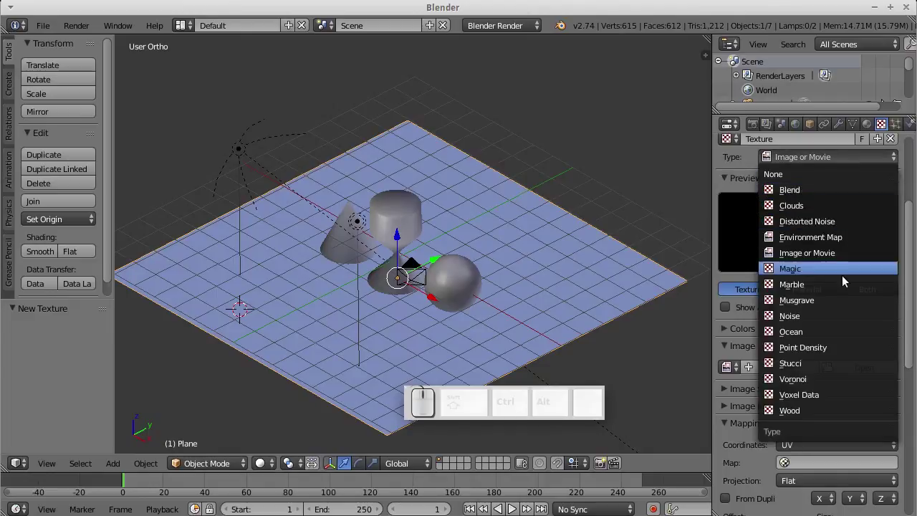
click(847, 294)
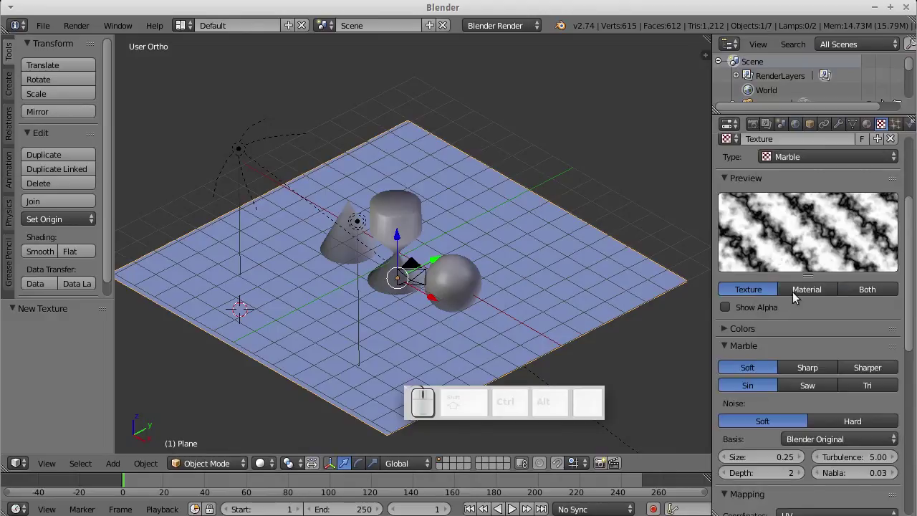
- Review the Marble texture's Mapping and Influence settings, briefly checking its blend colour picker
scroll(down, 3)
scroll(down, 3)
scroll(down, 3)
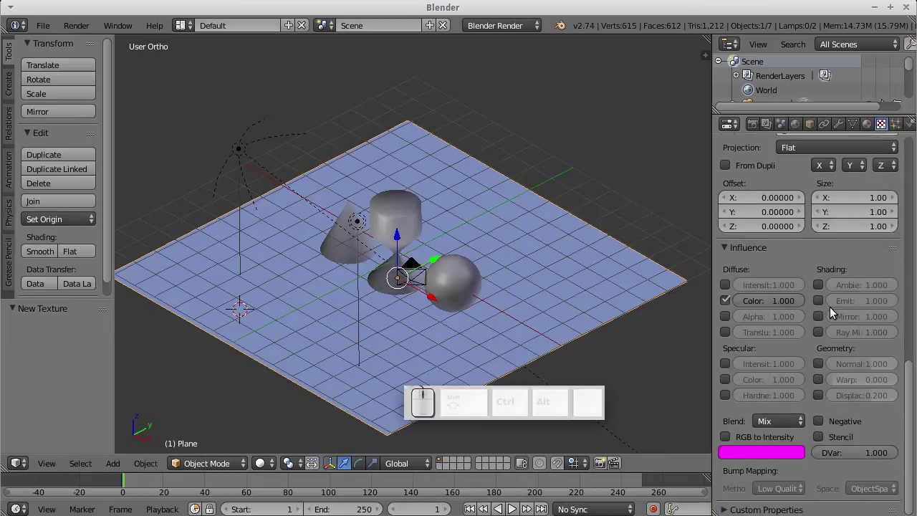
scroll(down, 3)
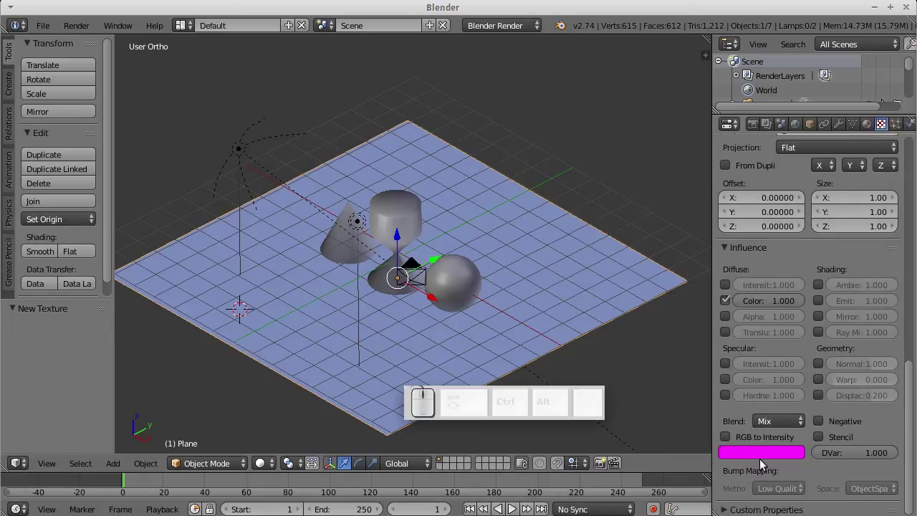
click(757, 458)
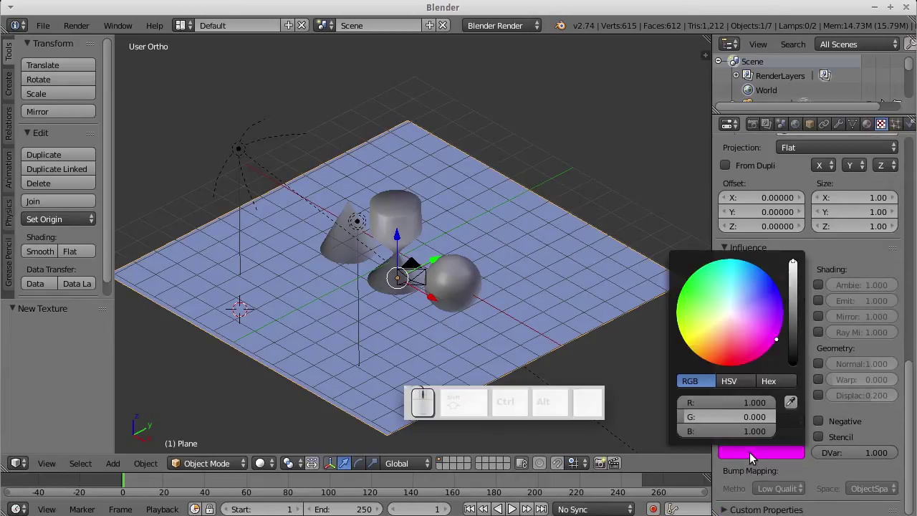
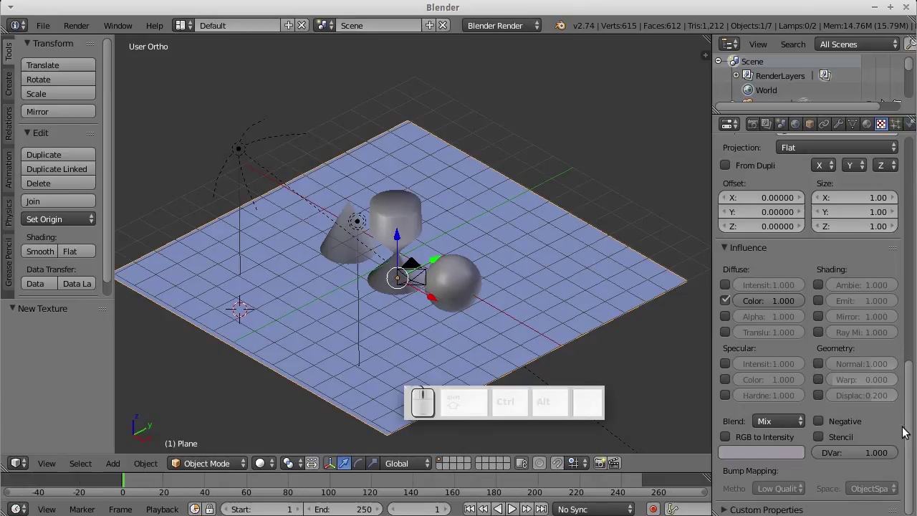
click(895, 432)
scroll(down, 3)
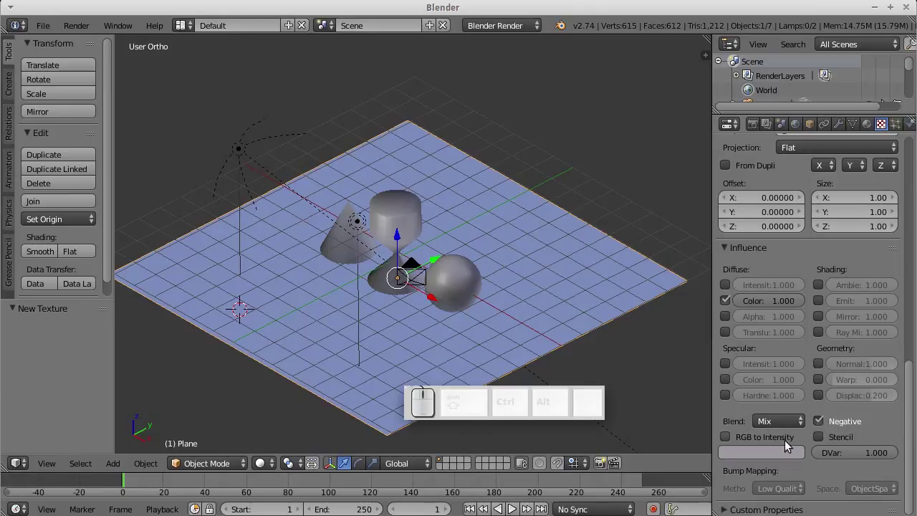
scroll(up, 3)
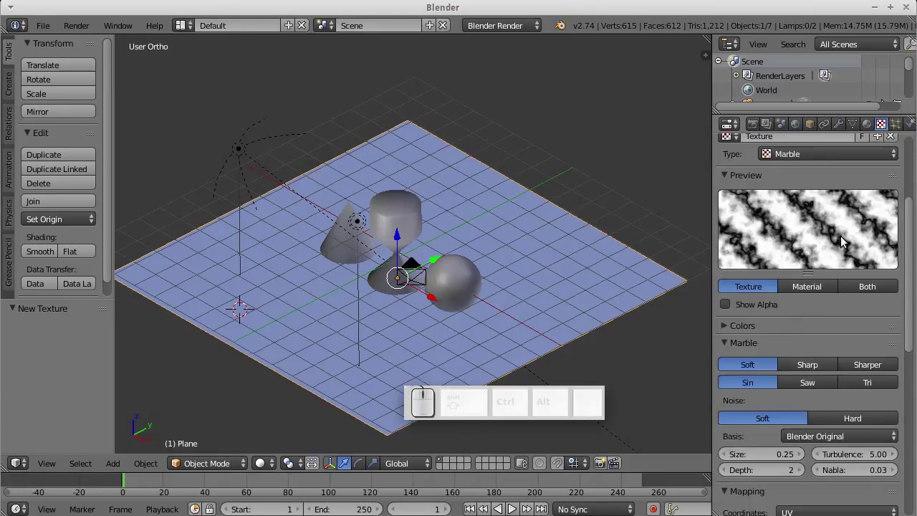
- Darken the plane material's diffuse colour to nearly black in the colour picker
click(870, 136)
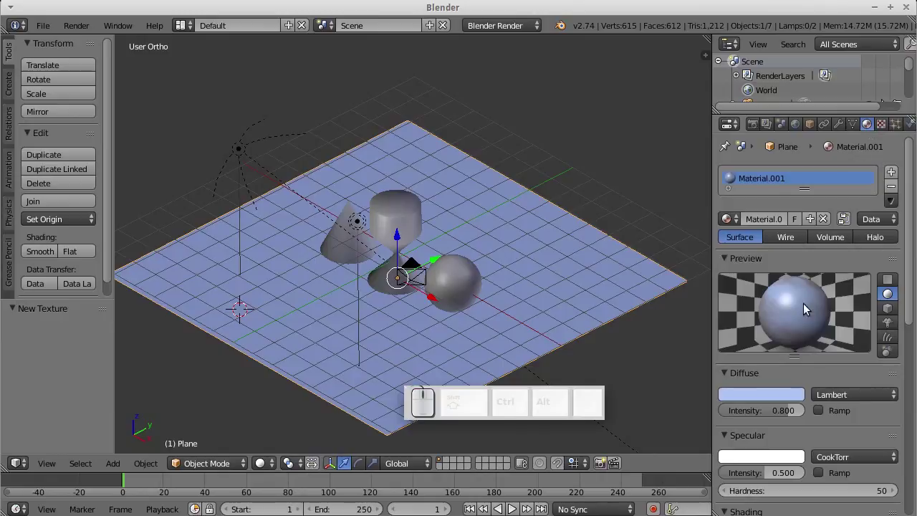
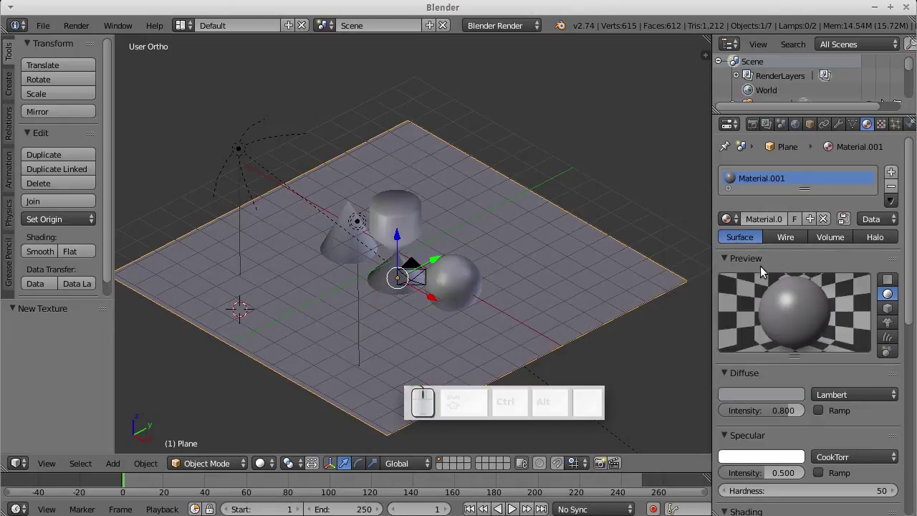
click(765, 367)
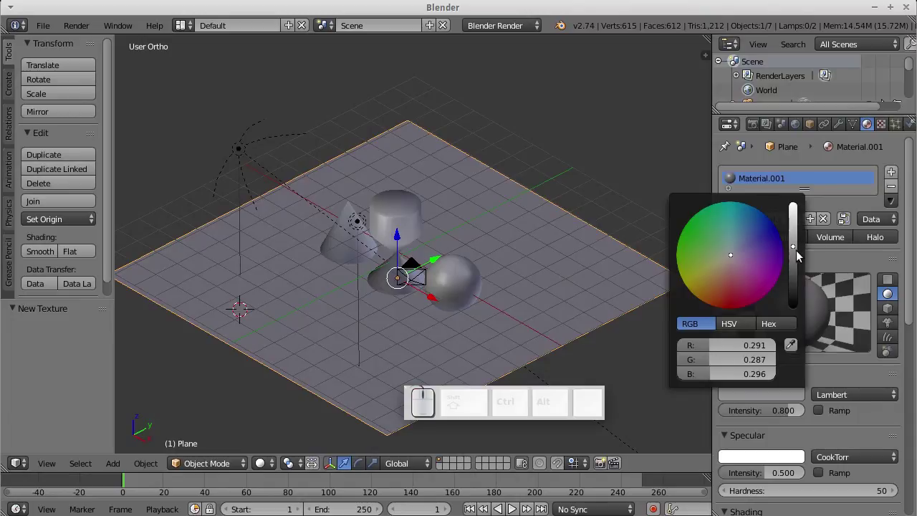
drag(795, 257, 855, 385)
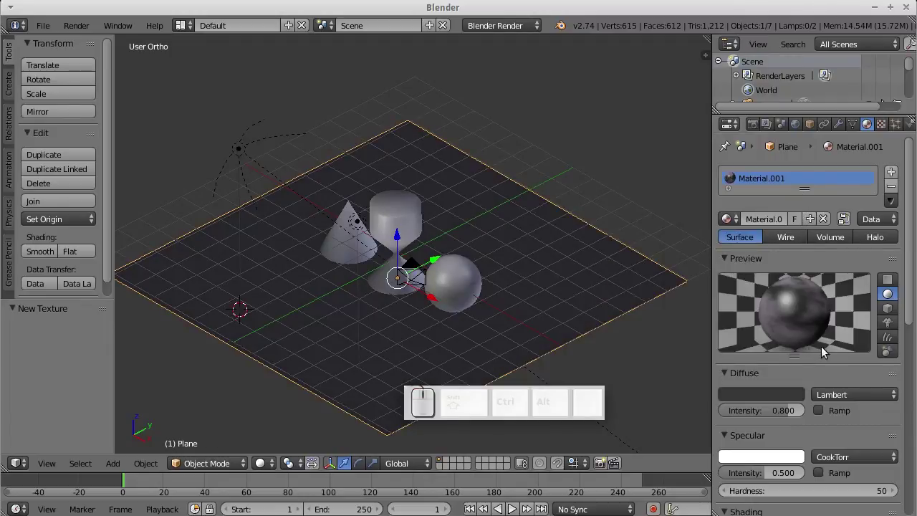
- Render the scene twice to check the marble plane, then revisit the Marble texture settings
key(F12)
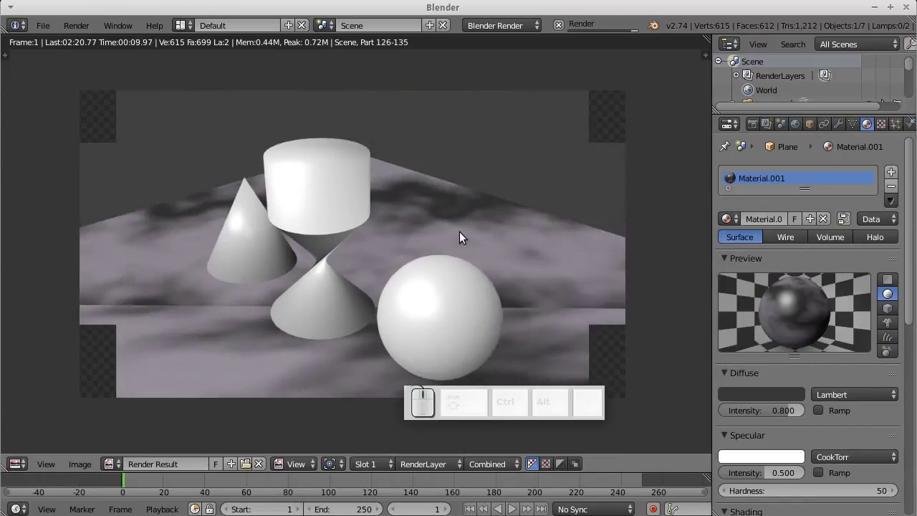
key(F12)
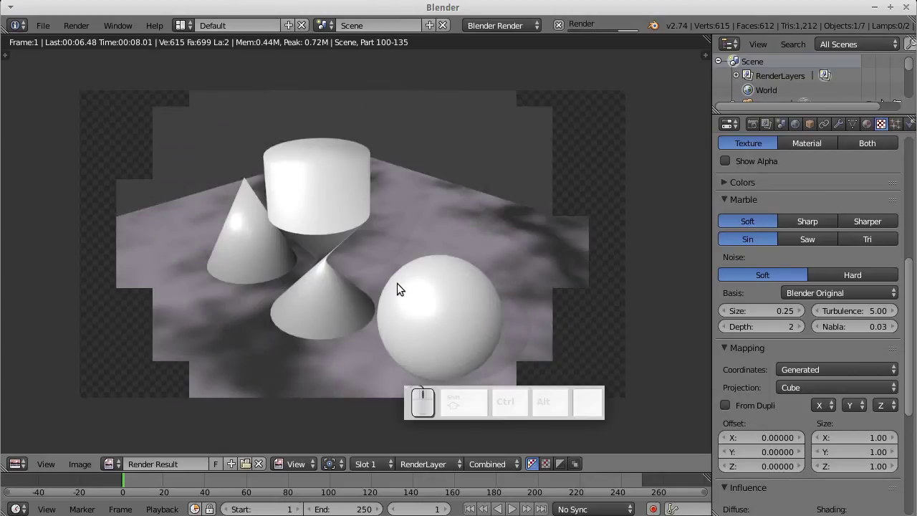
key(Escape)
click(821, 369)
click(819, 311)
- Check the Texture Coordinates list between fresh renders, then return to the 3D viewport
key(F12)
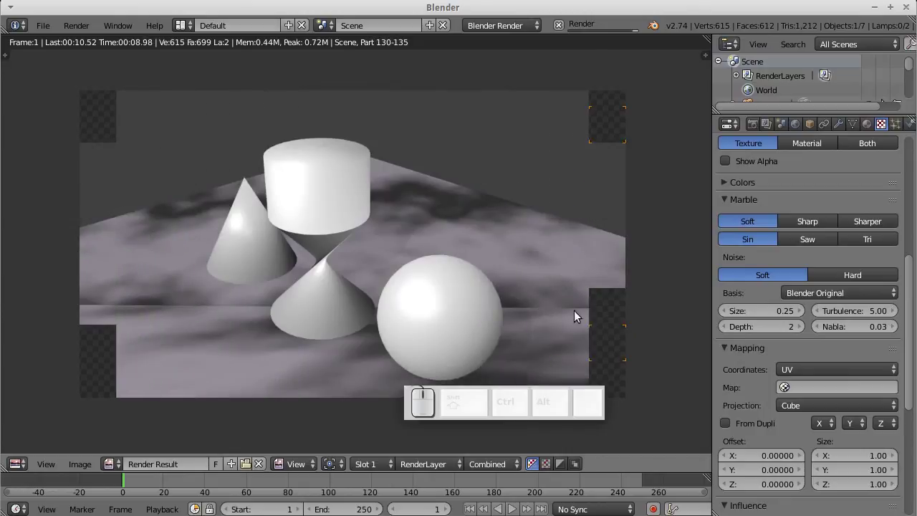
key(Escape)
click(829, 371)
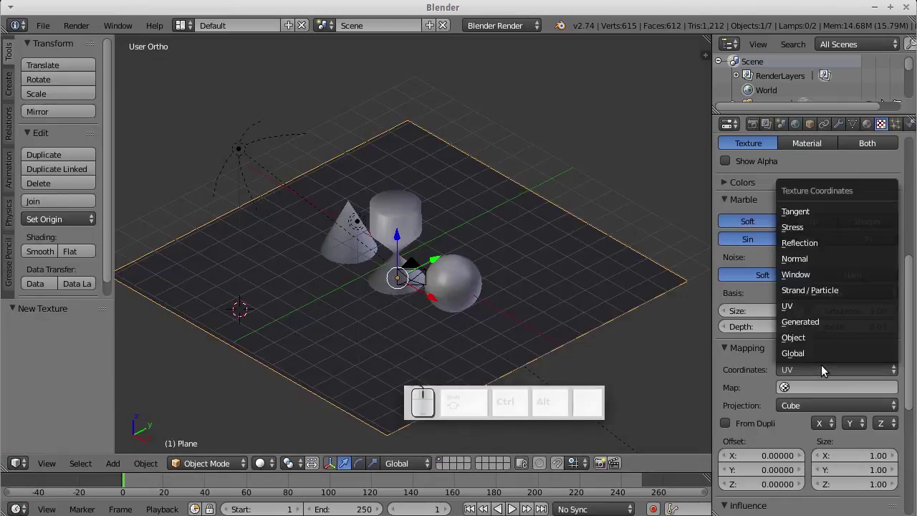
click(822, 328)
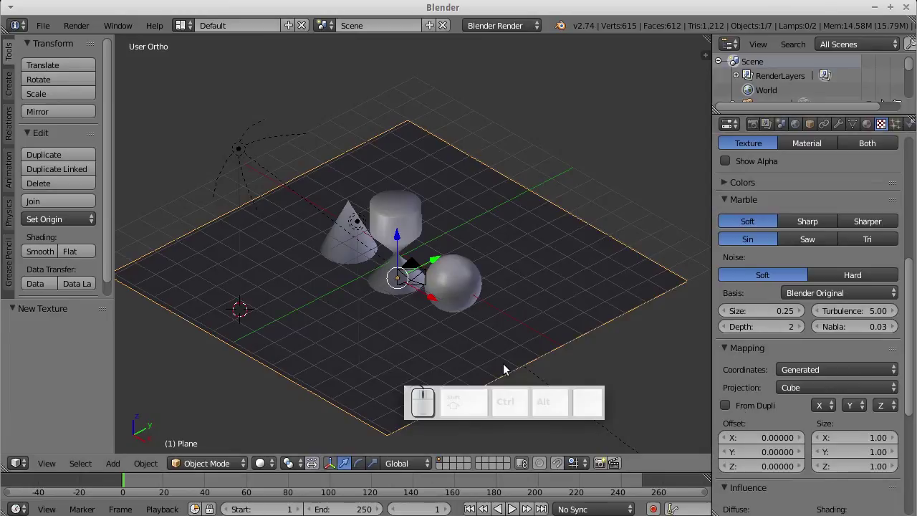
key(F12)
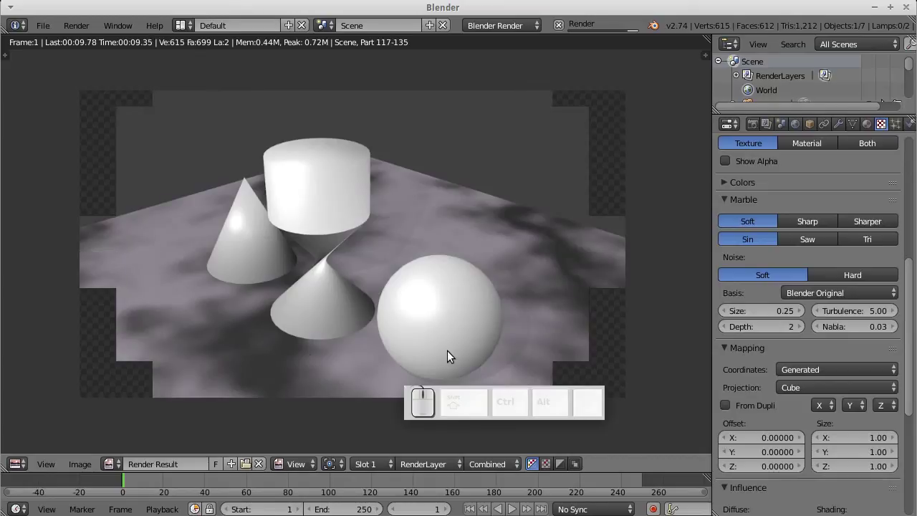
key(Escape)
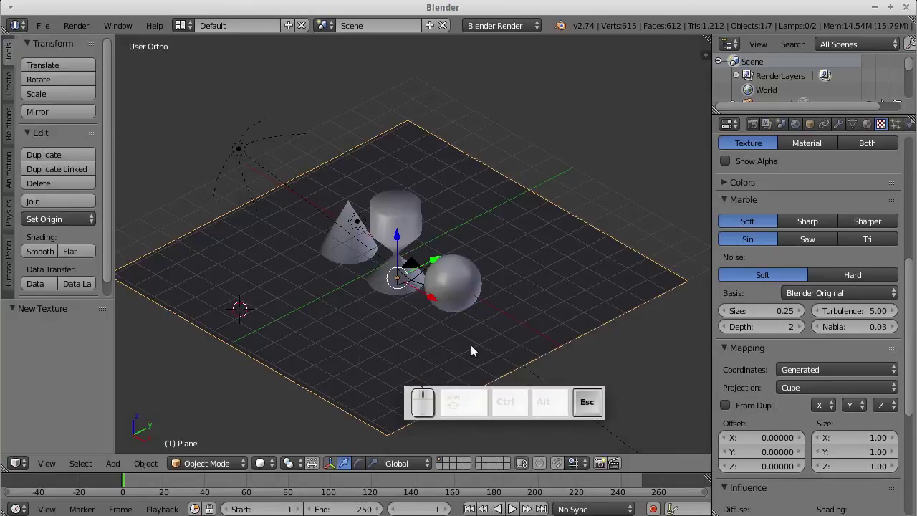
- Give the sphere its own new material set to the Wire type
right_click(454, 301)
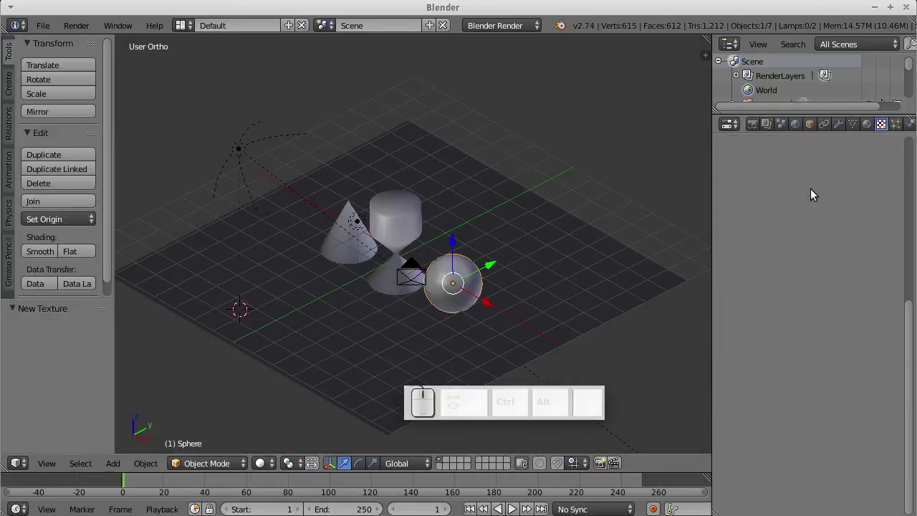
click(867, 136)
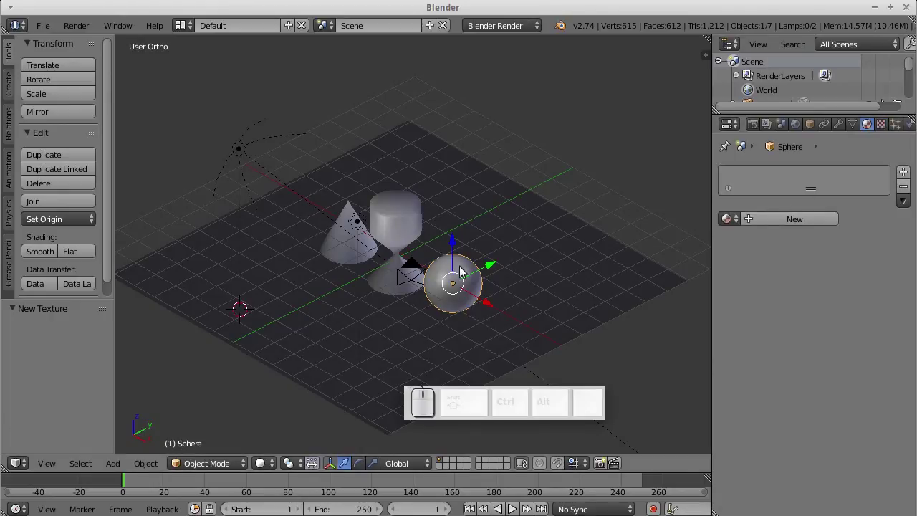
middle_click(490, 220)
click(734, 223)
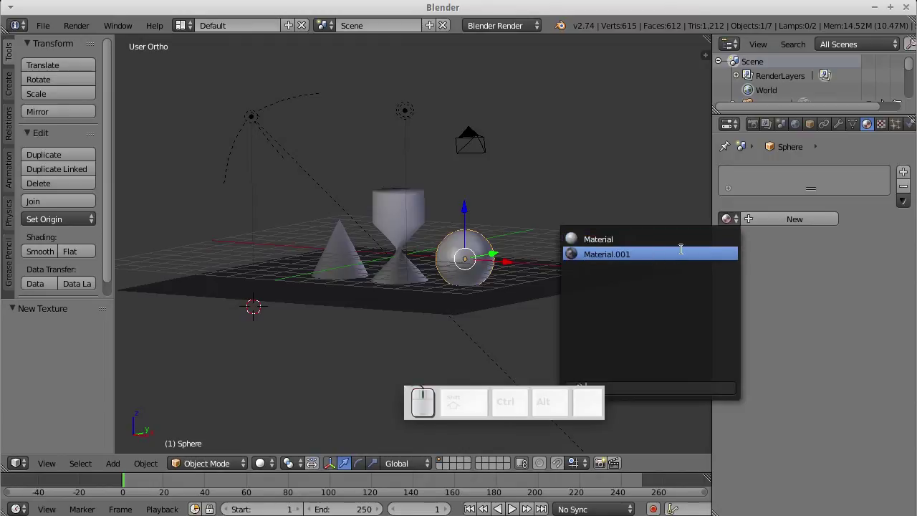
click(904, 266)
click(793, 234)
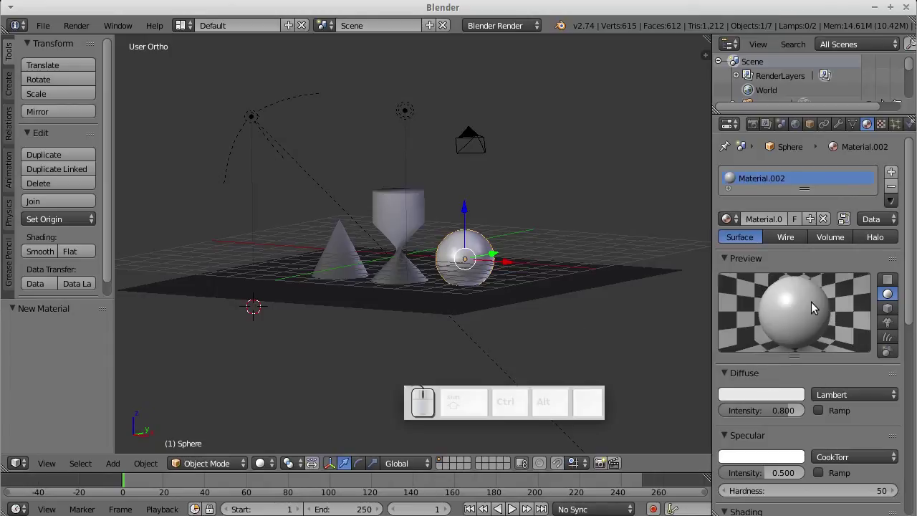
click(797, 249)
- Confirm the wireframe sphere in a render, then return to the scene and material settings
key(F12)
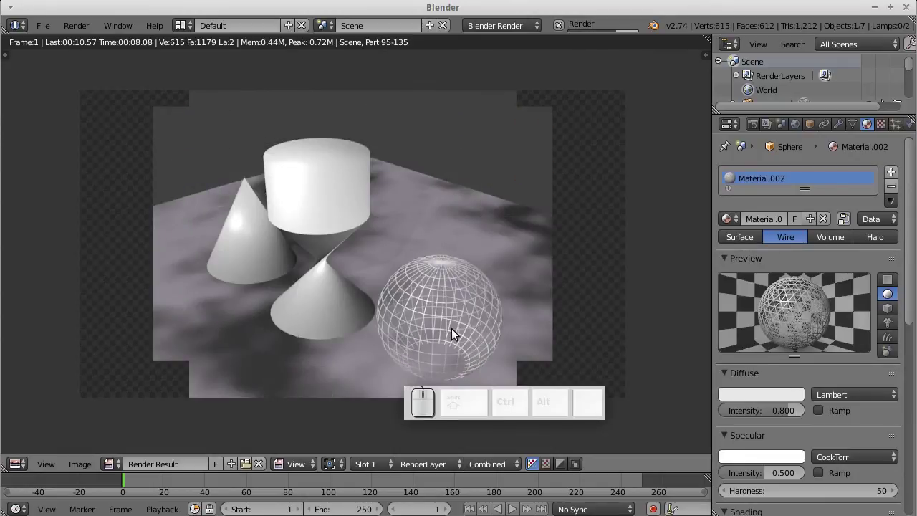
key(Escape)
click(739, 258)
click(867, 381)
- Select the cylinder and add a new Voronoi texture to its material
right_click(428, 226)
right_click(404, 224)
click(832, 228)
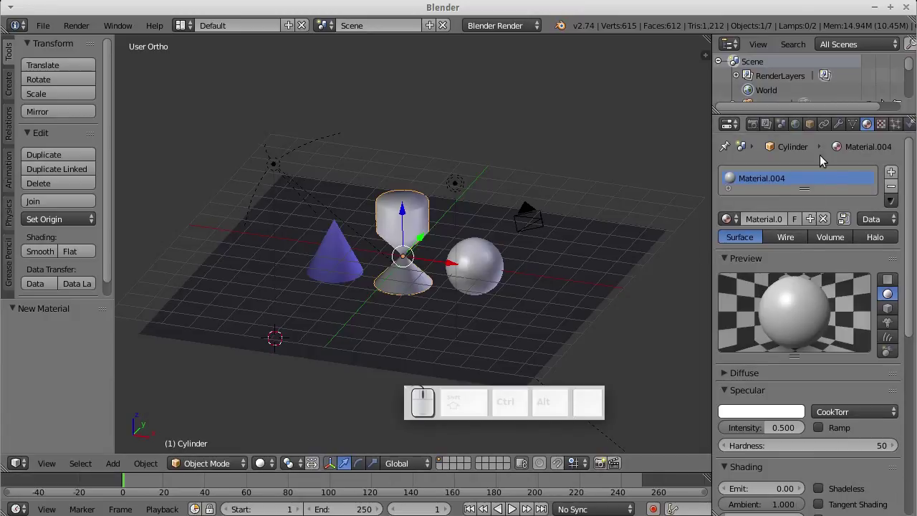
click(880, 137)
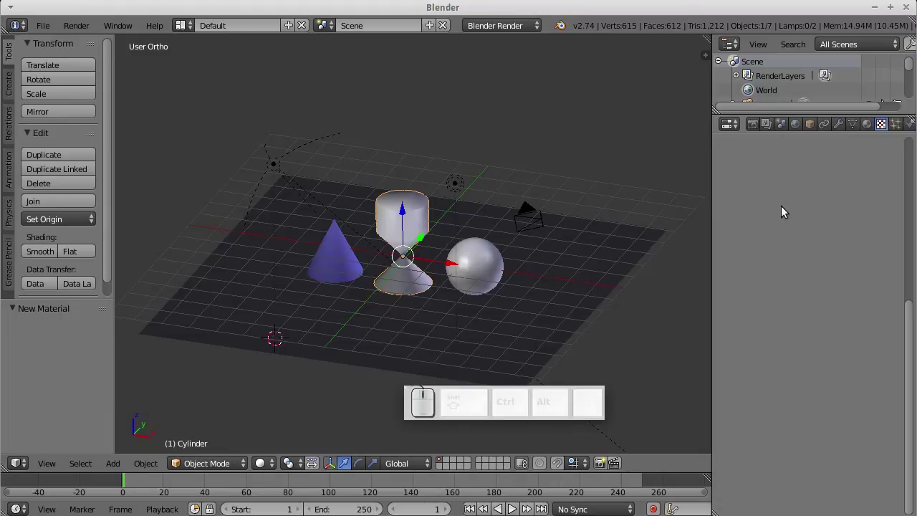
scroll(down, 3)
scroll(up, 3)
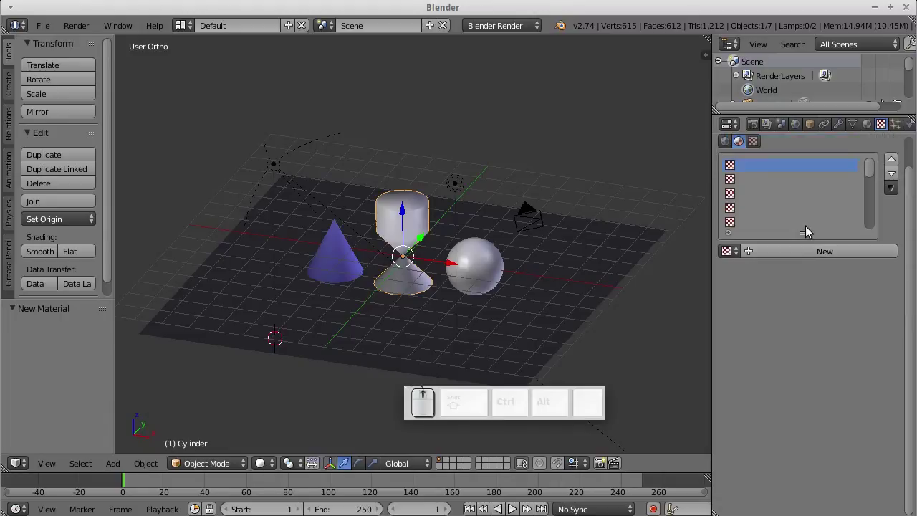
click(805, 288)
scroll(up, 3)
click(825, 313)
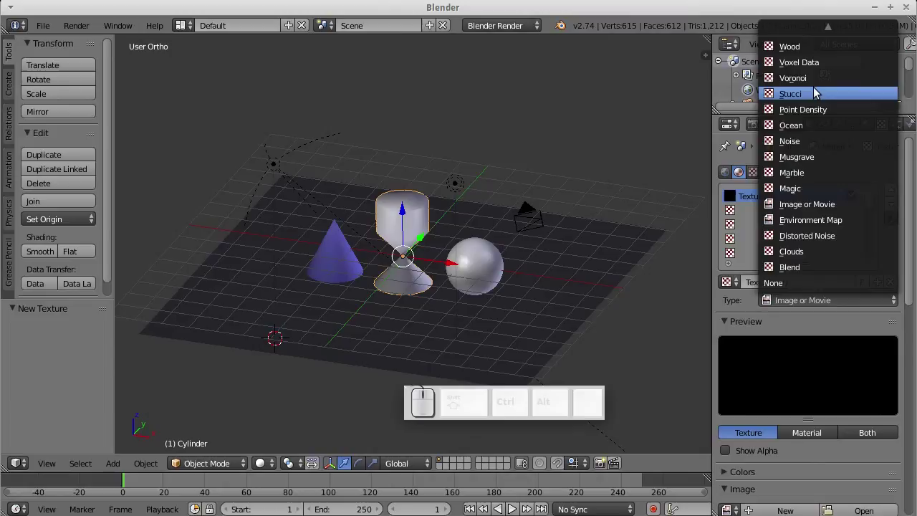
click(821, 84)
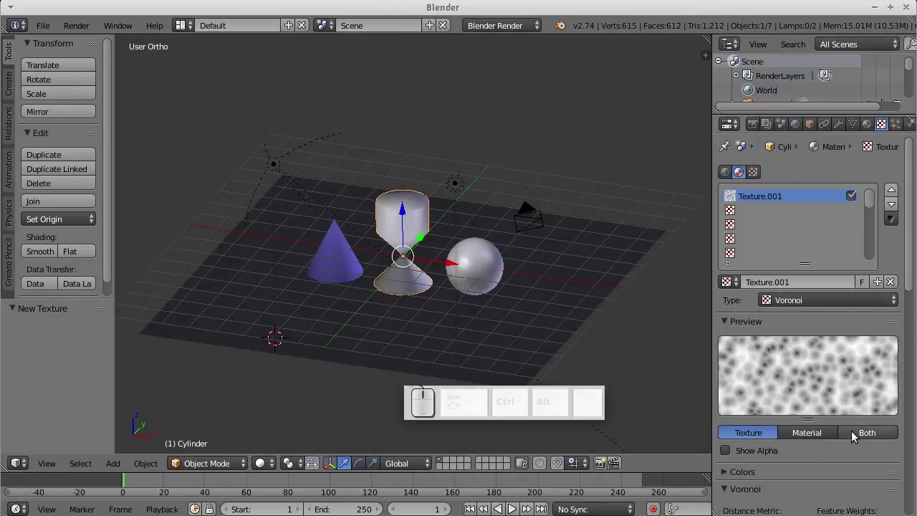
- Scroll through the Voronoi texture's Mapping and Influence panels and adjust its colour
scroll(down, 3)
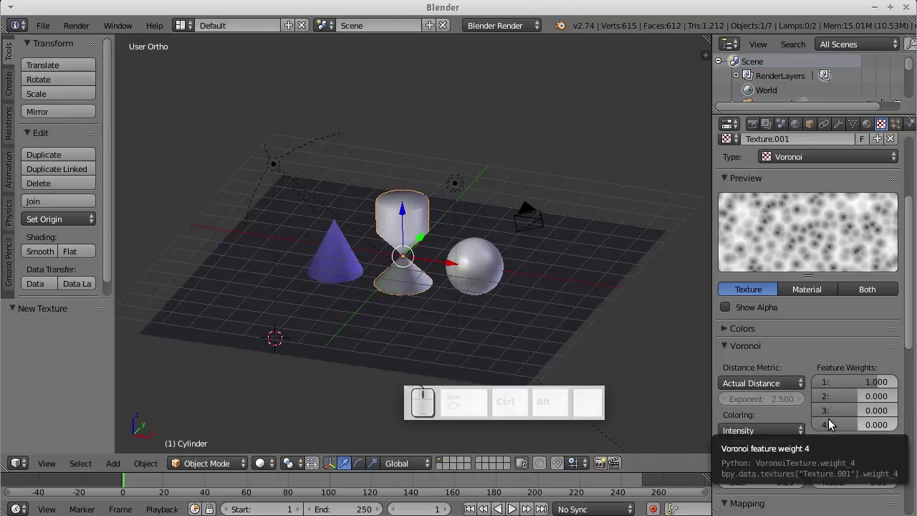
scroll(down, 3)
scroll(down, 3)
click(764, 461)
drag(776, 346, 784, 313)
drag(795, 263, 790, 311)
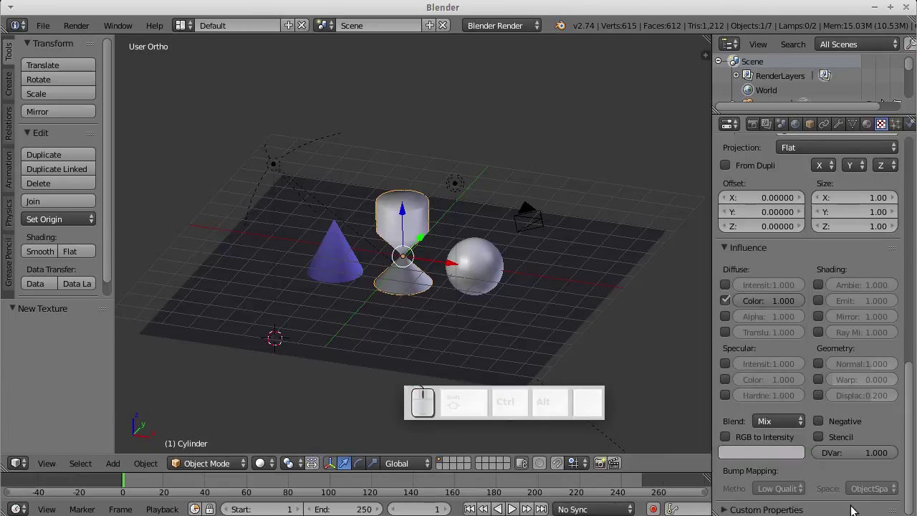
click(831, 489)
key(F12)
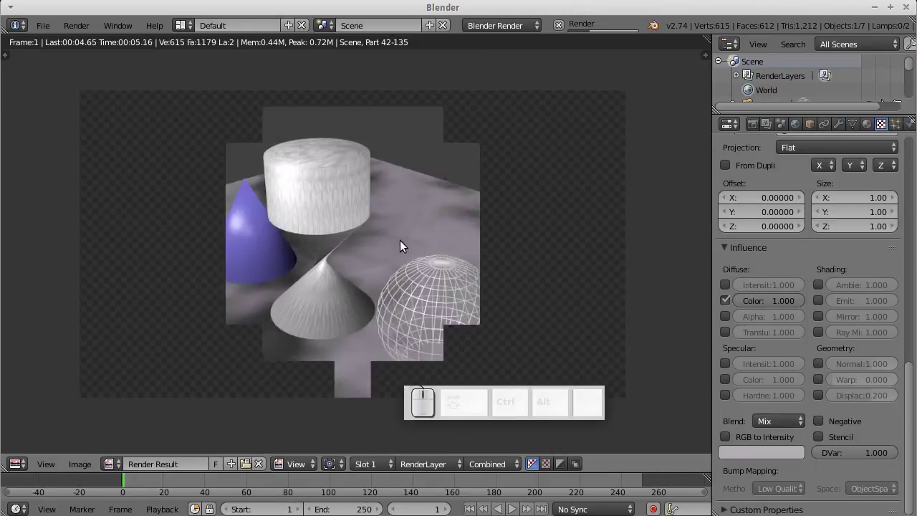
middle_click(344, 262)
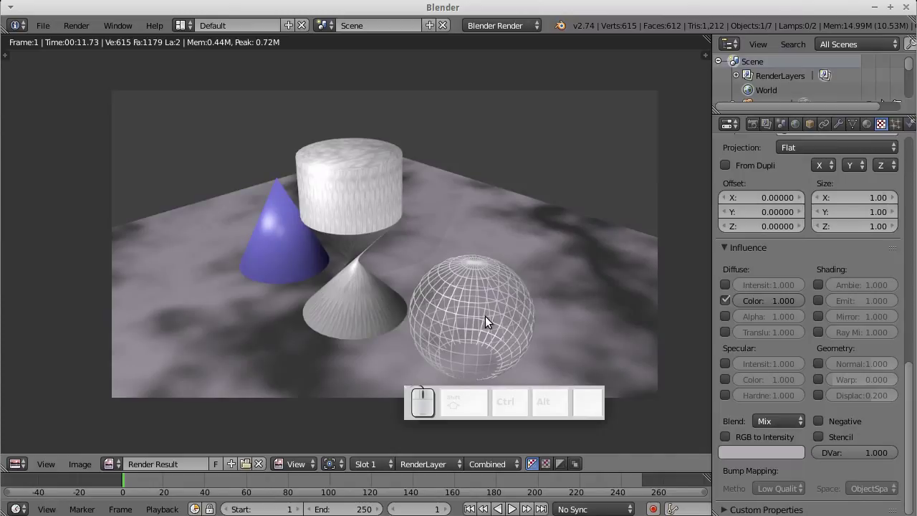
key(Escape)
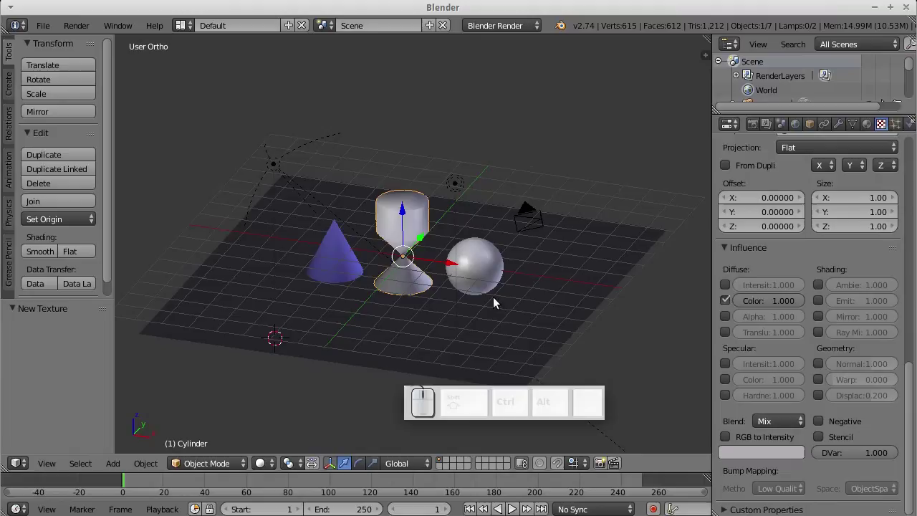